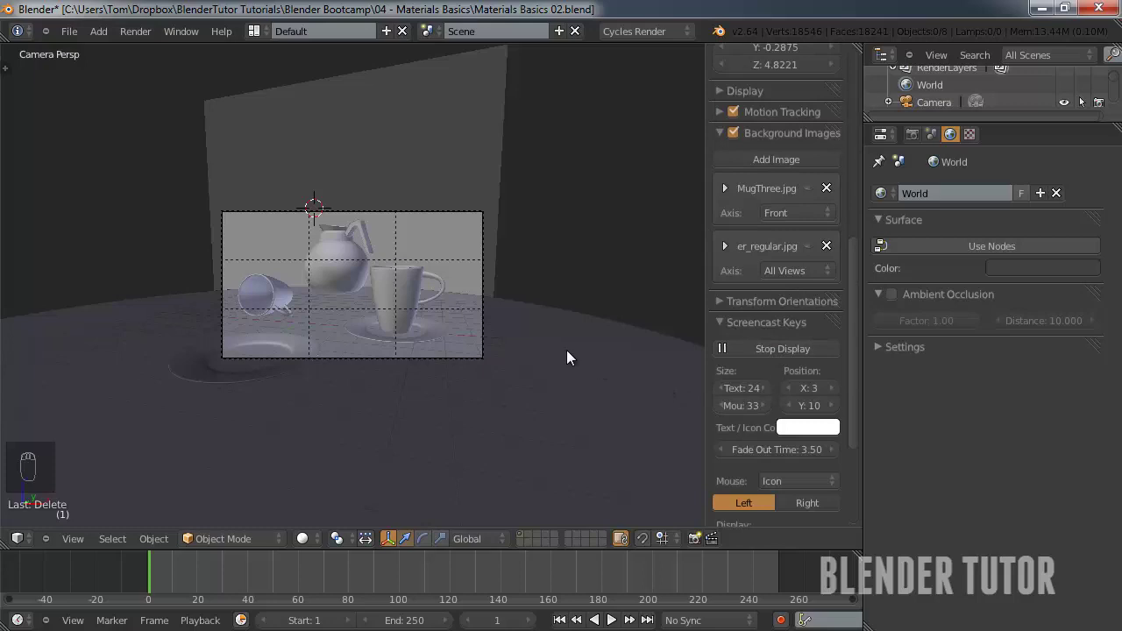
Preview the table scene in Rendered shading, then return to solid shading outside the camera view.
key(n)
drag(433, 346, 483, 327)
middle_click(423, 358)
middle_click(268, 542)
click(366, 433)
drag(460, 289, 620, 347)
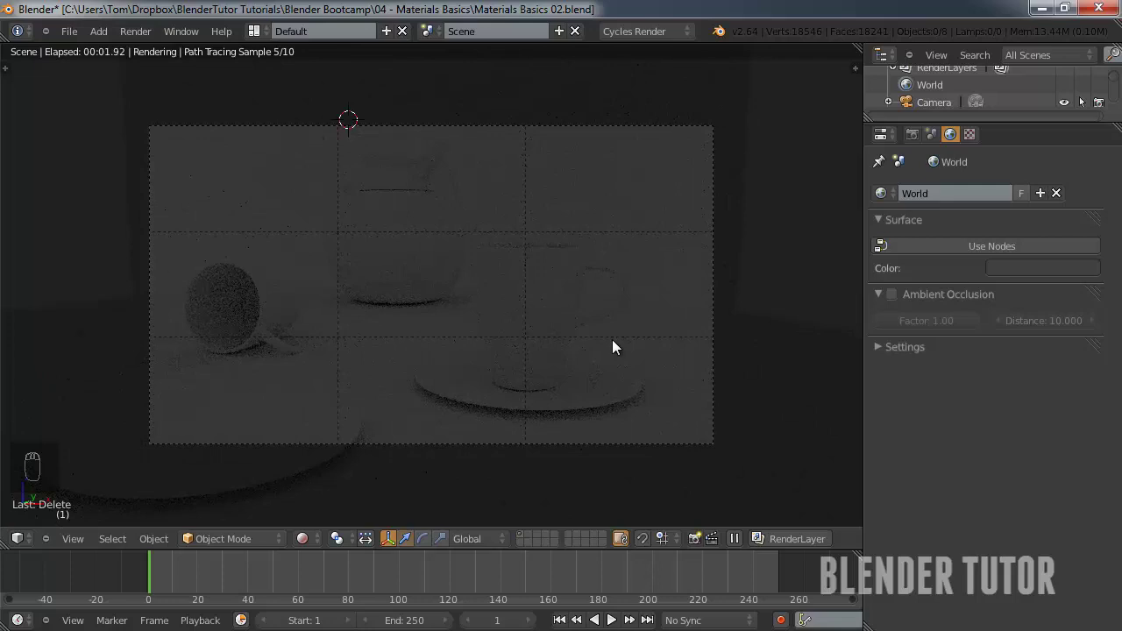
drag(318, 548, 236, 225)
drag(230, 240, 540, 235)
key(KP_1)
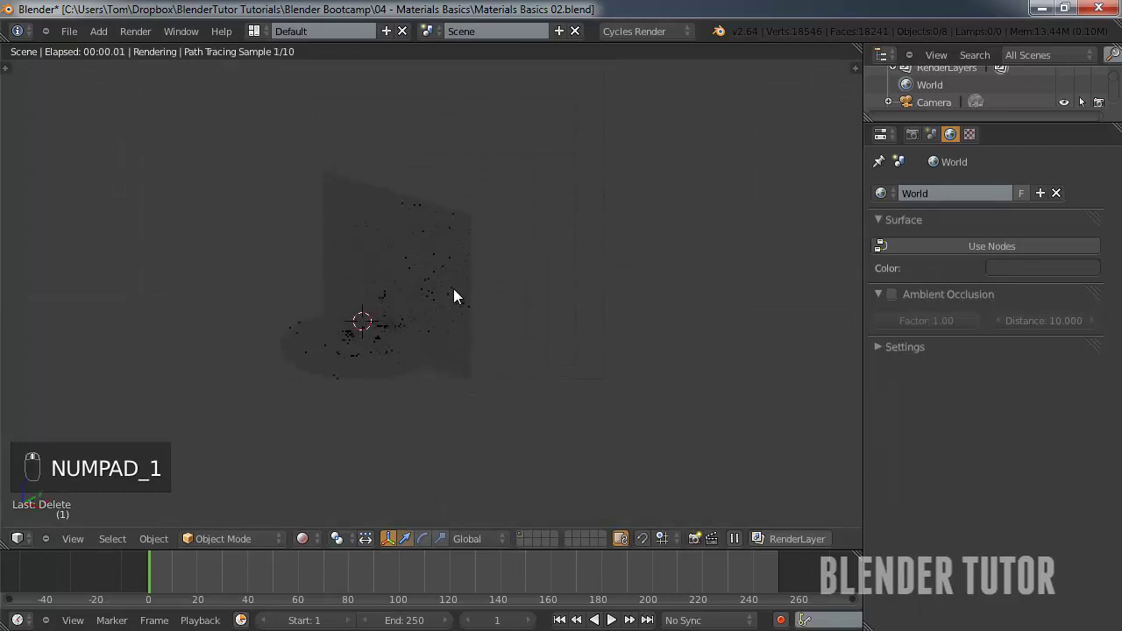
middle_click(303, 561)
drag(326, 527, 951, 239)
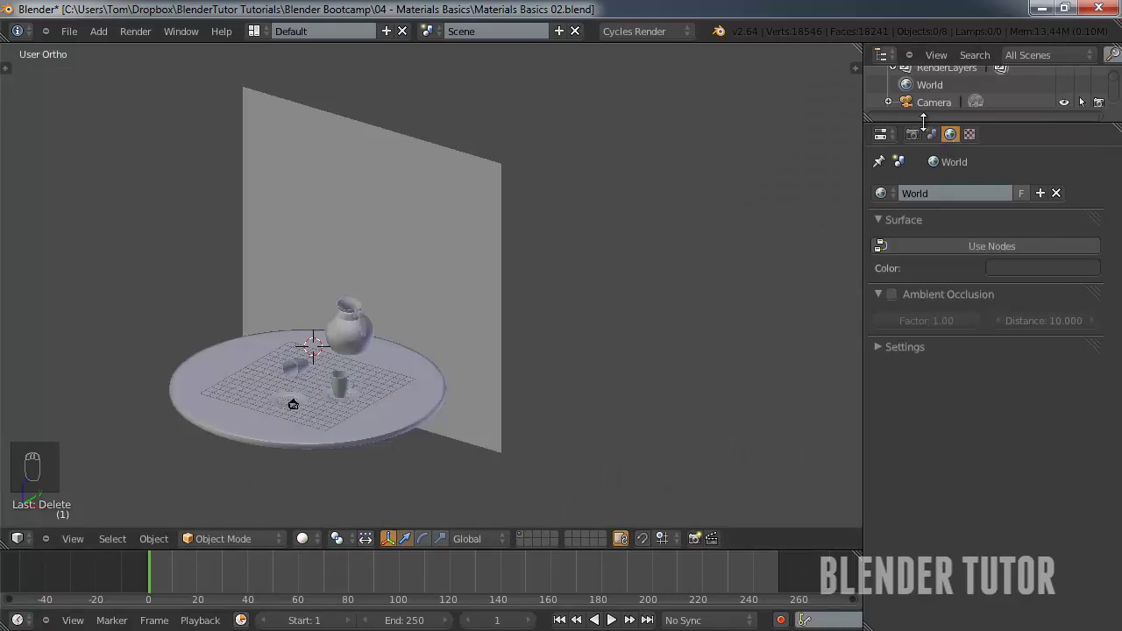
Drag the World background Color lighter and check the brighter scene through the camera and front view.
drag(1023, 269, 1096, 369)
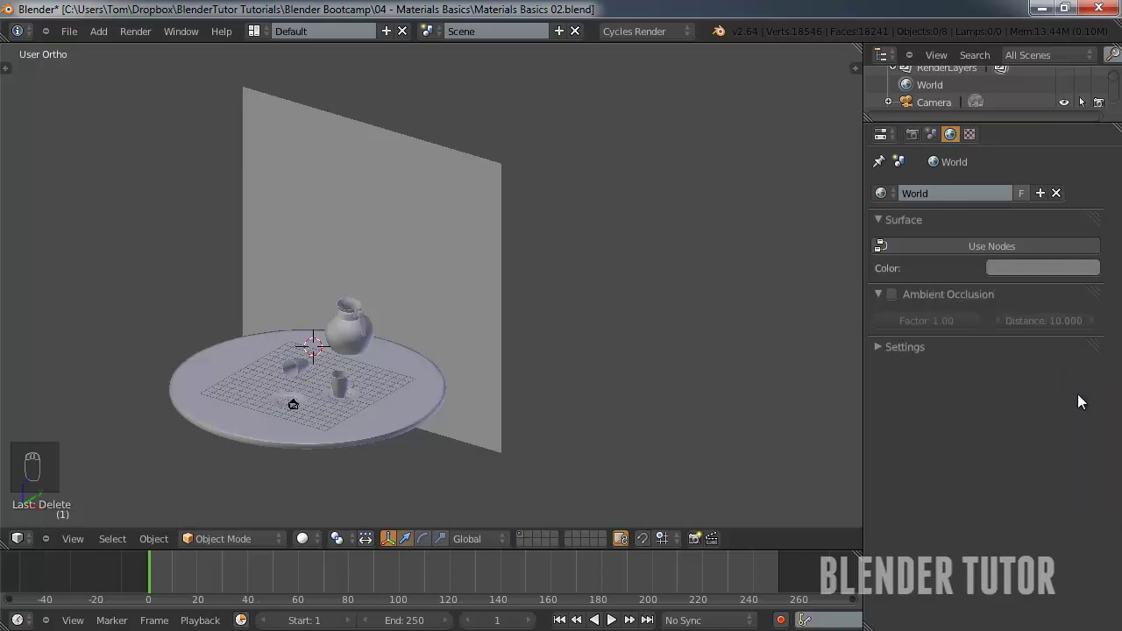
middle_click(287, 418)
key(KP_0)
drag(287, 417, 305, 550)
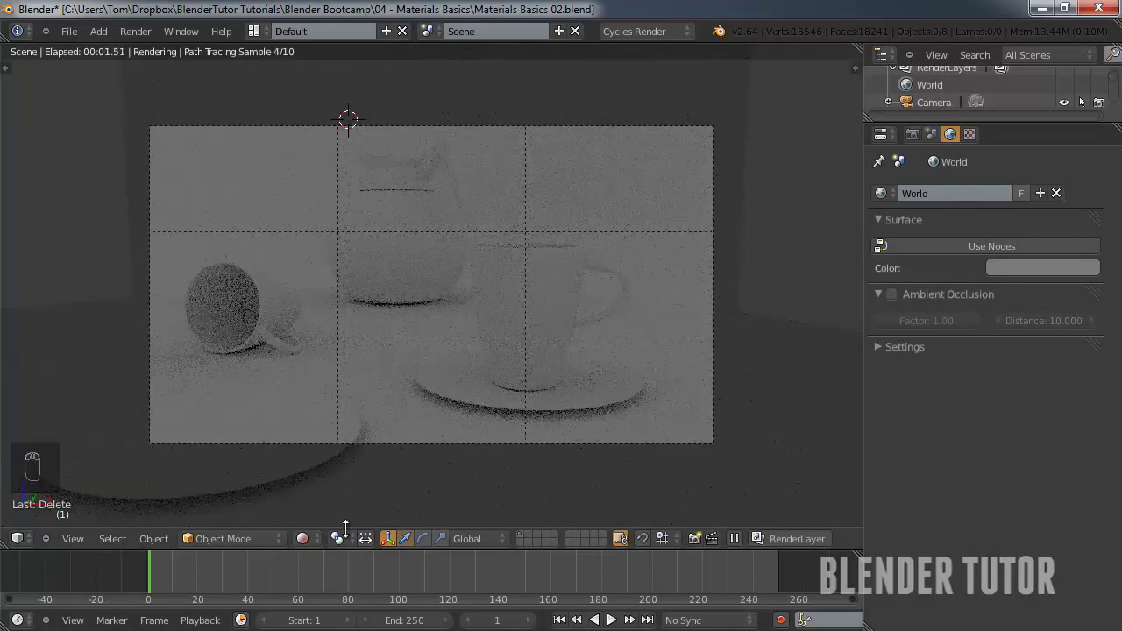
drag(311, 550, 398, 404)
key(KP_1)
Select the cup and assign it a new white diffuse material renamed Ceramic.
drag(539, 281, 484, 397)
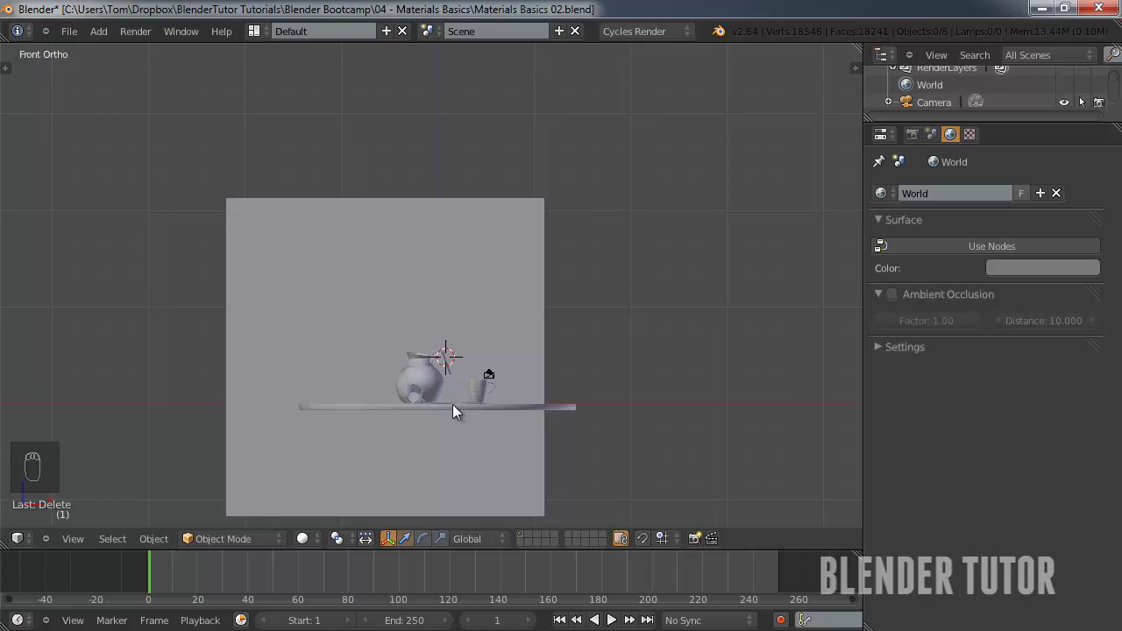
middle_click(476, 386)
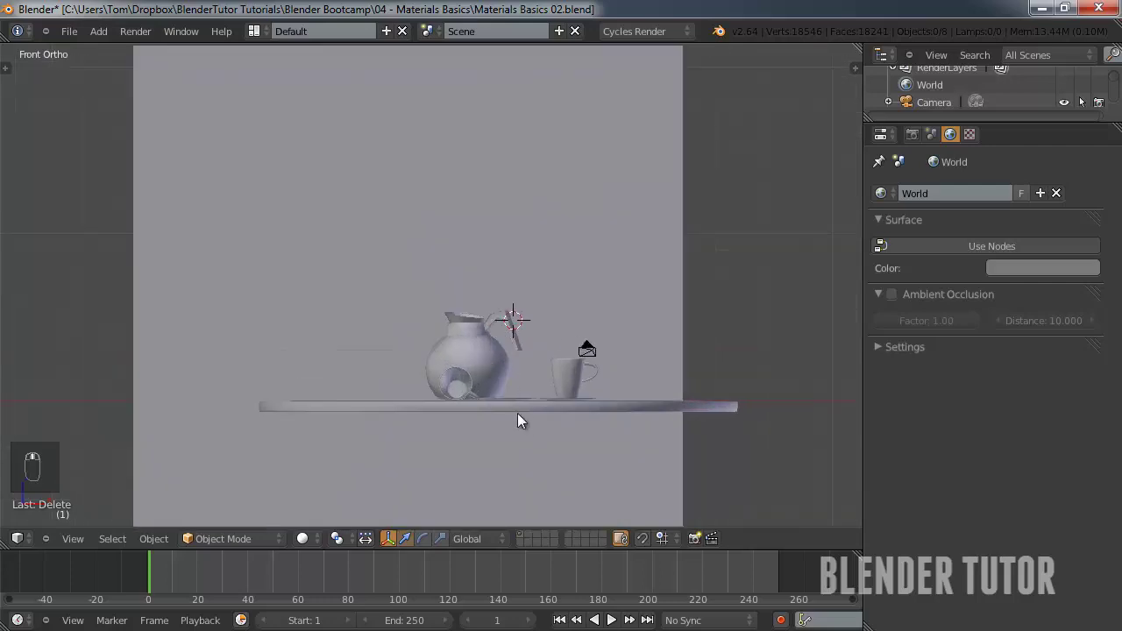
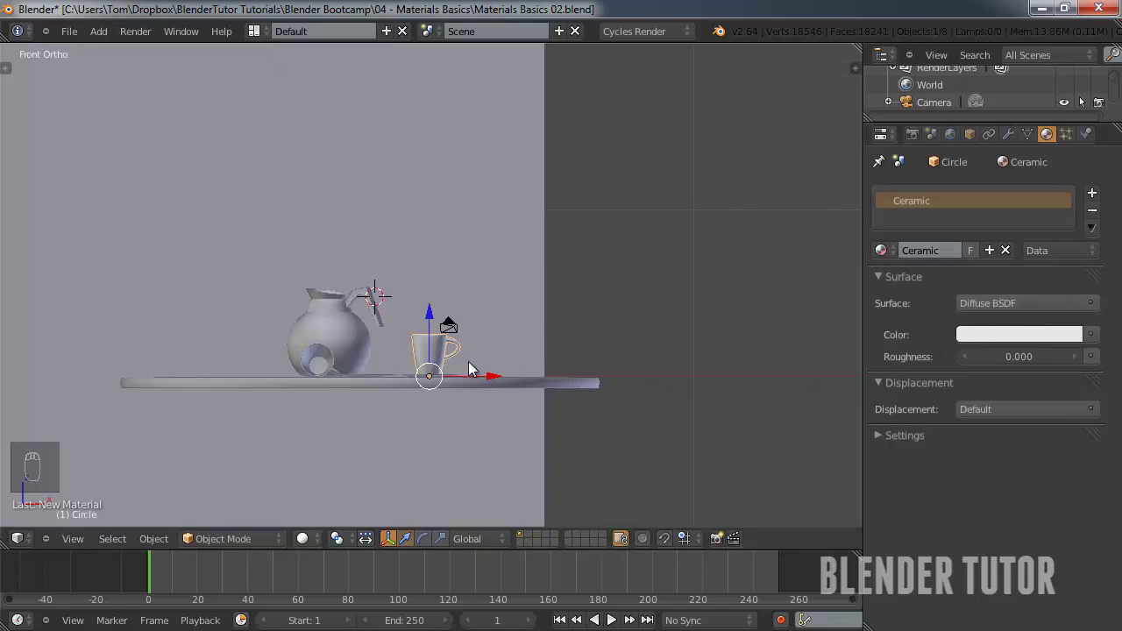
drag(1031, 365, 1025, 340)
drag(1025, 341, 551, 420)
drag(550, 420, 318, 542)
drag(319, 542, 348, 428)
Check the Ceramic cup in a Rendered camera preview and return to solid shading.
click(465, 325)
middle_click(462, 277)
key(KP_0)
drag(461, 279, 530, 312)
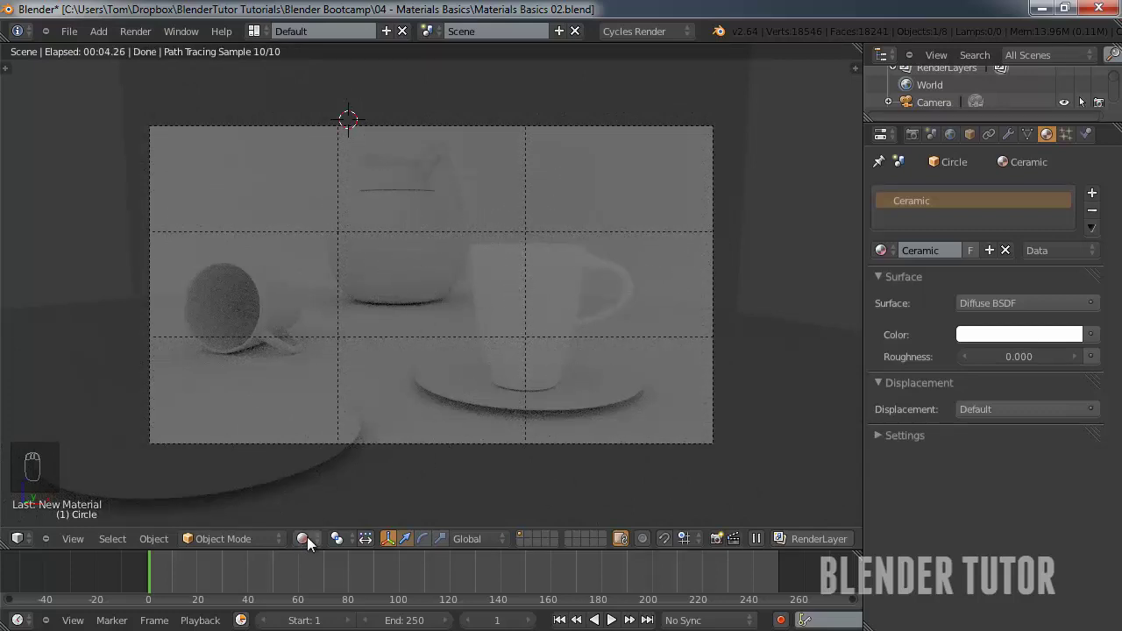
drag(312, 544, 423, 334)
Split the viewport and turn the top area into a Node Editor showing the Ceramic material.
drag(422, 334, 919, 334)
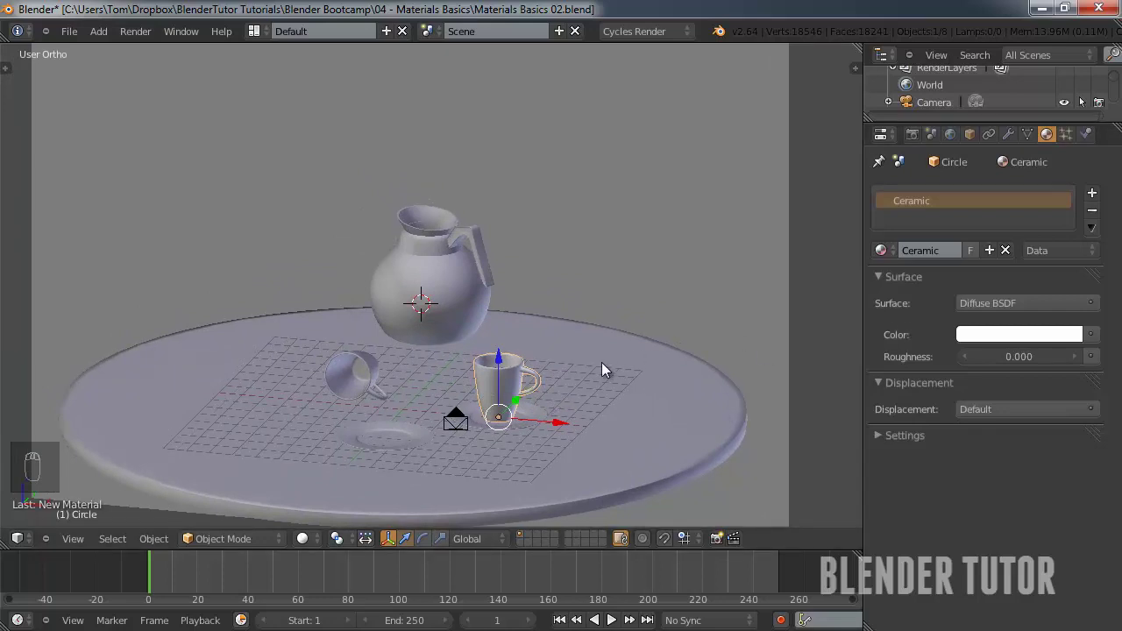
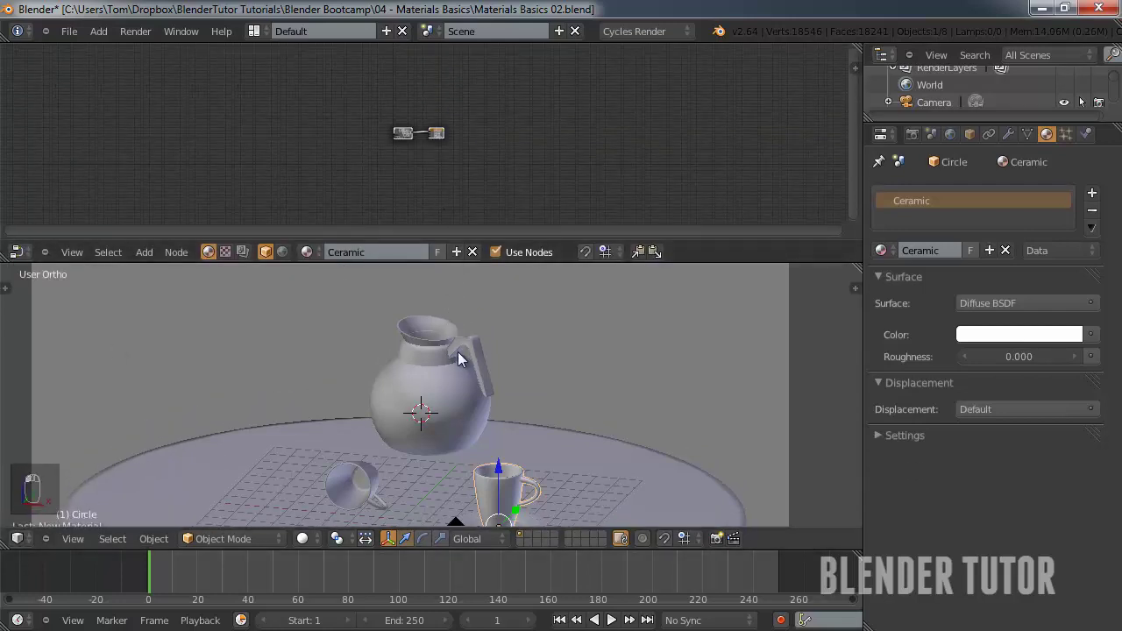
drag(468, 407, 495, 427)
key(KP_0)
drag(495, 423, 499, 417)
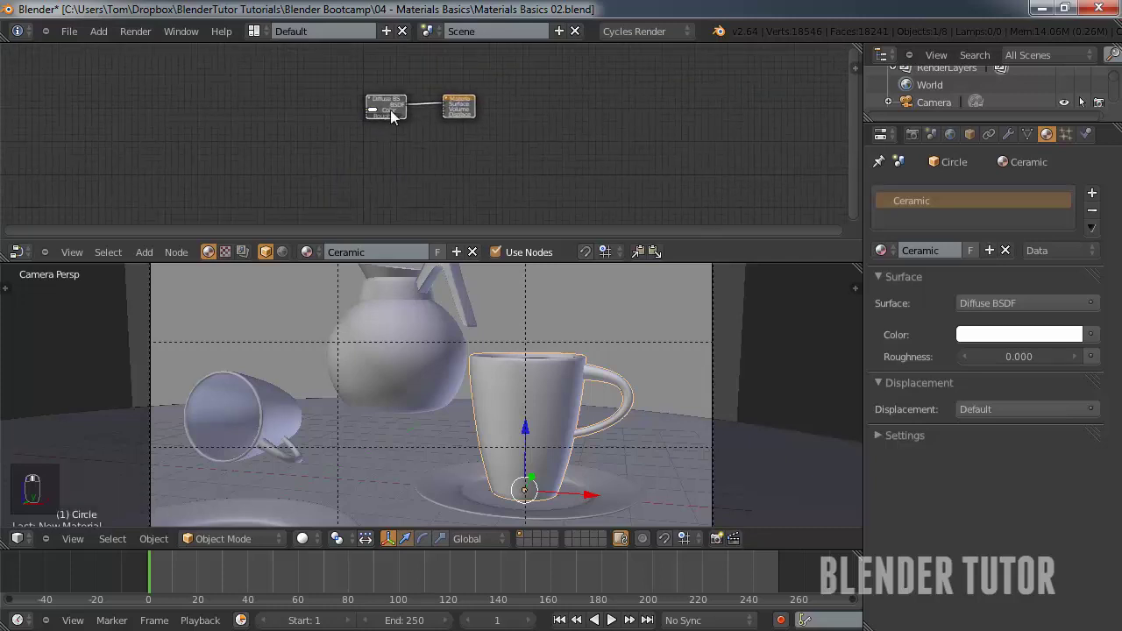
drag(351, 100, 350, 177)
drag(547, 178, 318, 146)
drag(318, 147, 87, 436)
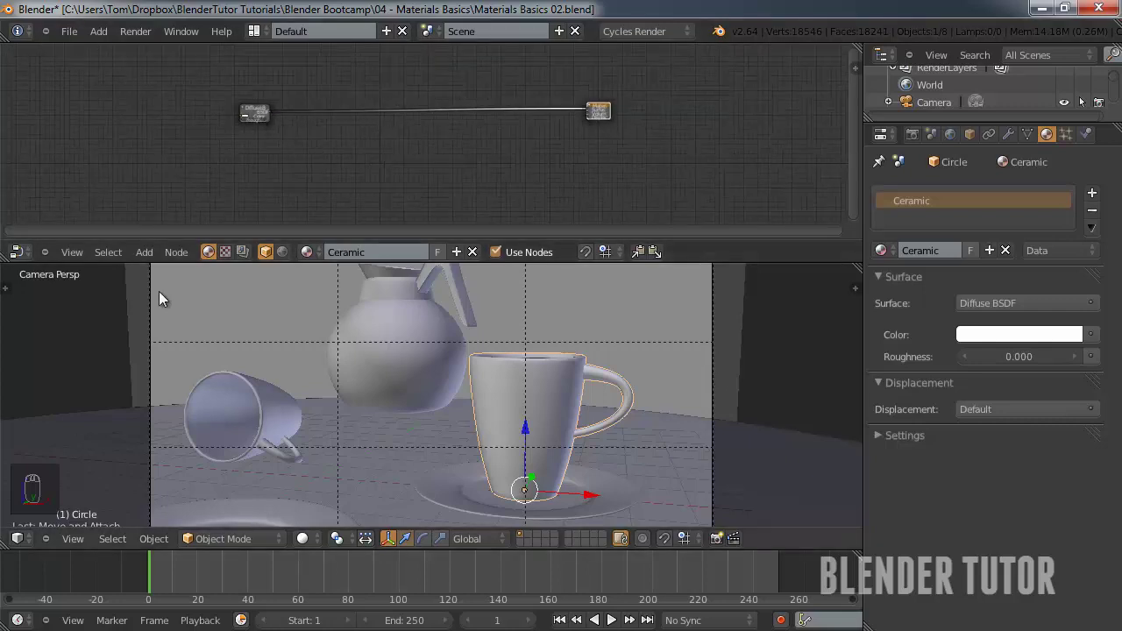
Zoom in and arrange the Diffuse BSDF node beside the Material Output it feeds.
drag(398, 179, 650, 123)
drag(650, 123, 381, 150)
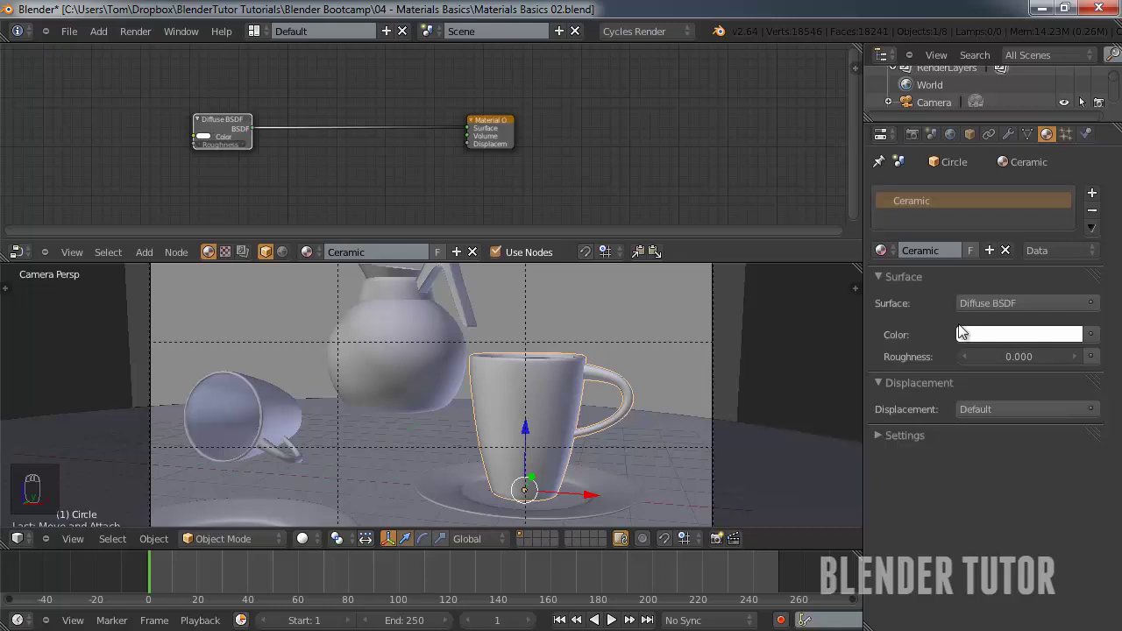
drag(230, 126, 283, 142)
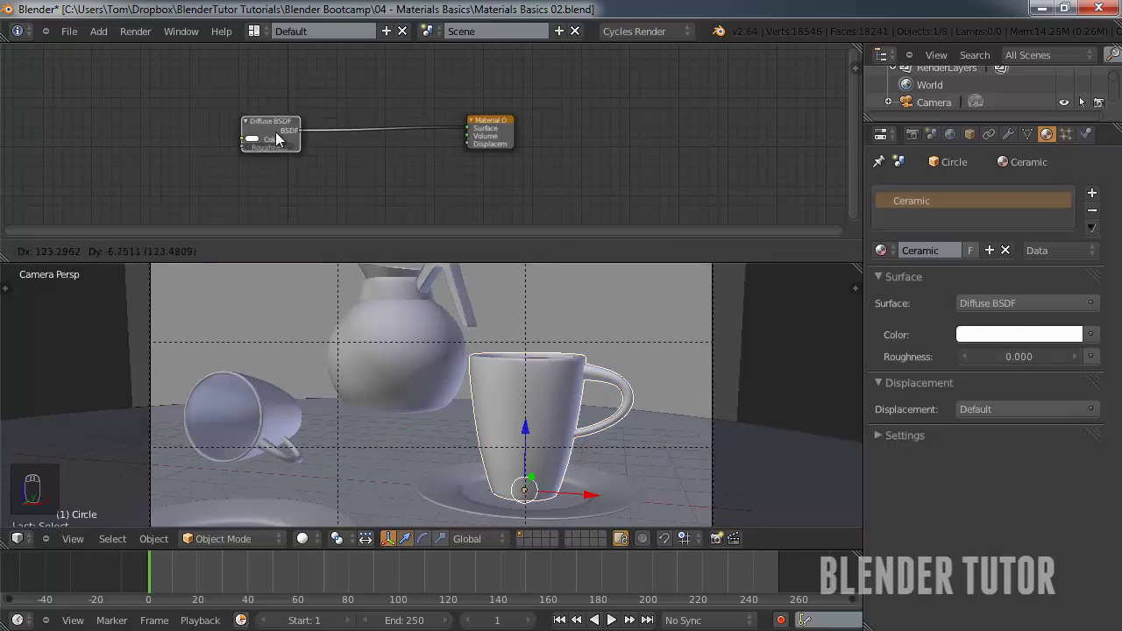
drag(278, 145, 534, 128)
drag(534, 128, 563, 125)
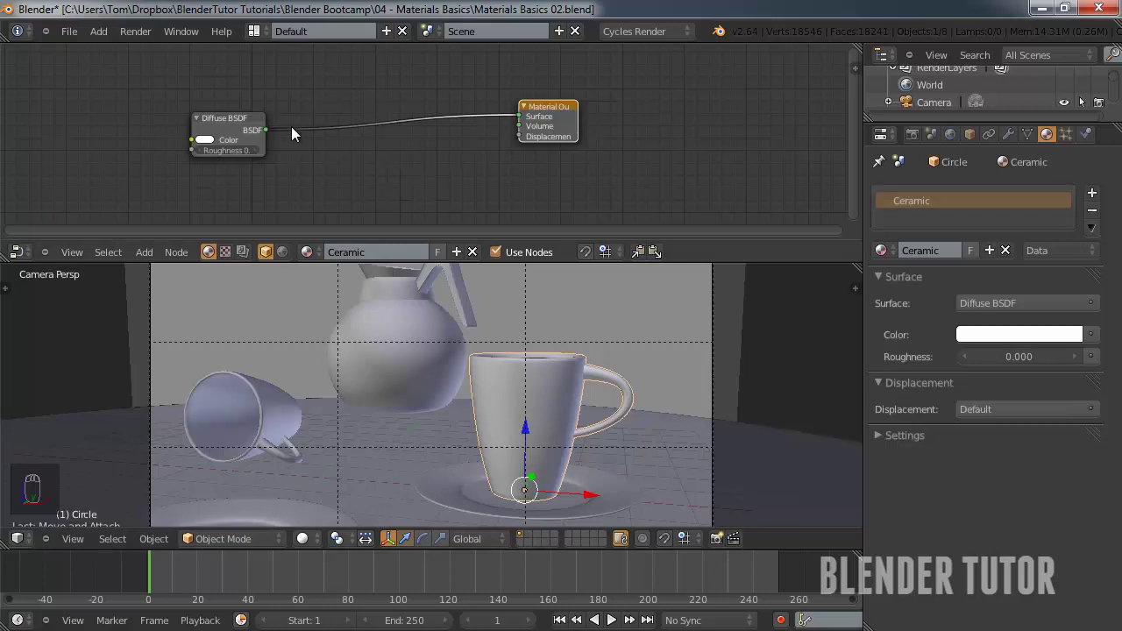
drag(243, 121, 330, 98)
drag(285, 97, 203, 173)
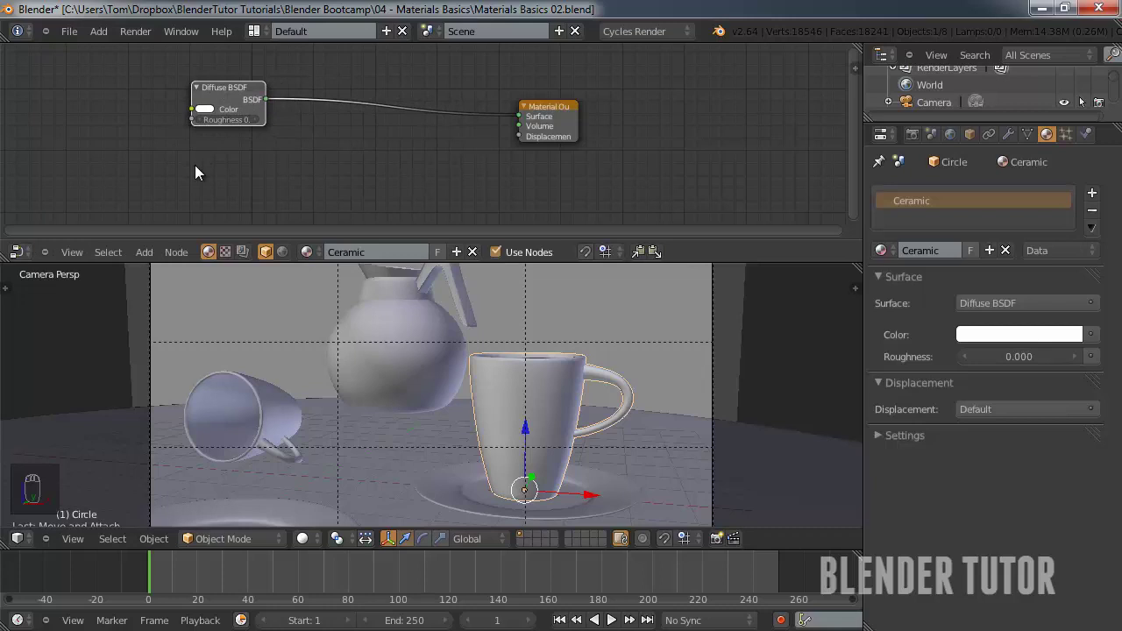
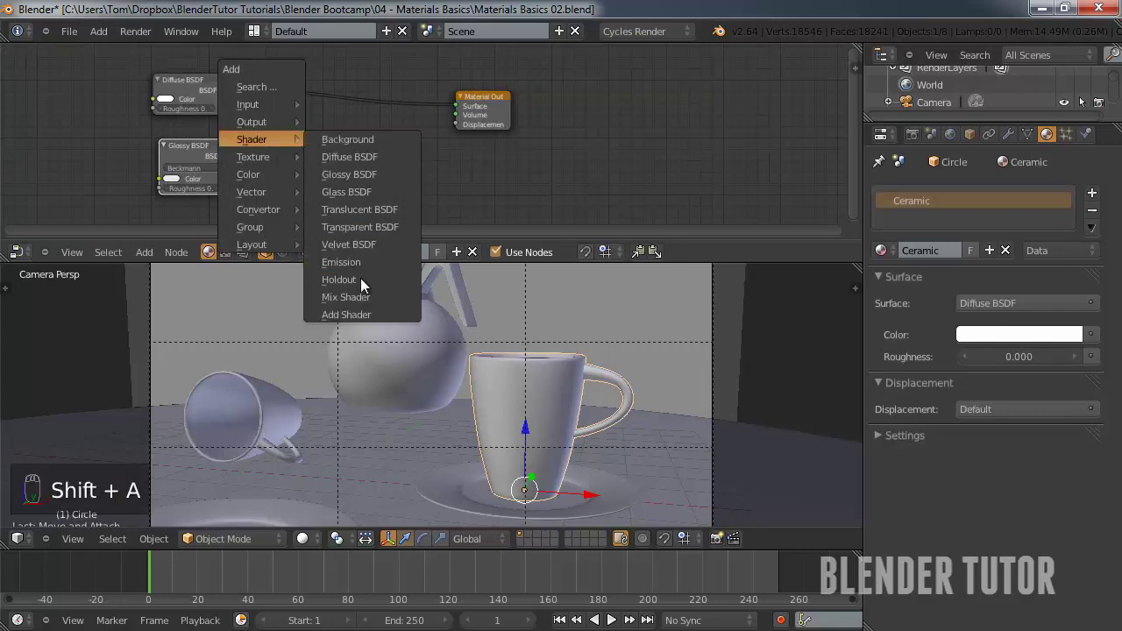
Add a Mix Shader combining the Diffuse and Glossy BSDFs into the output, with Glossy roughness 0.
drag(400, 219, 352, 106)
click(369, 121)
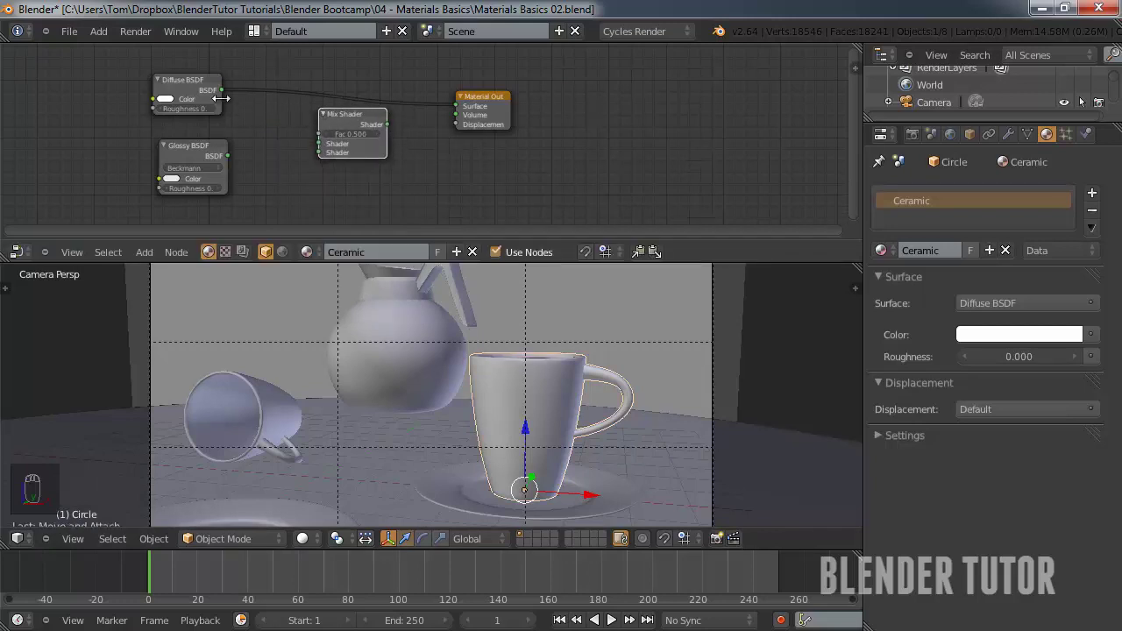
drag(230, 97, 325, 150)
drag(236, 160, 402, 130)
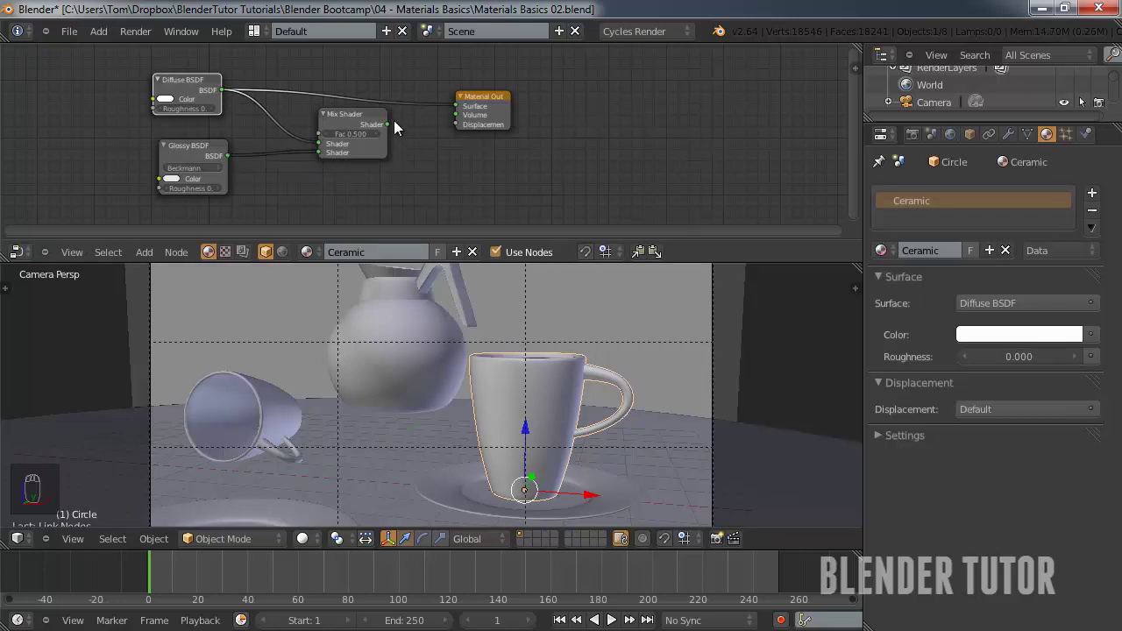
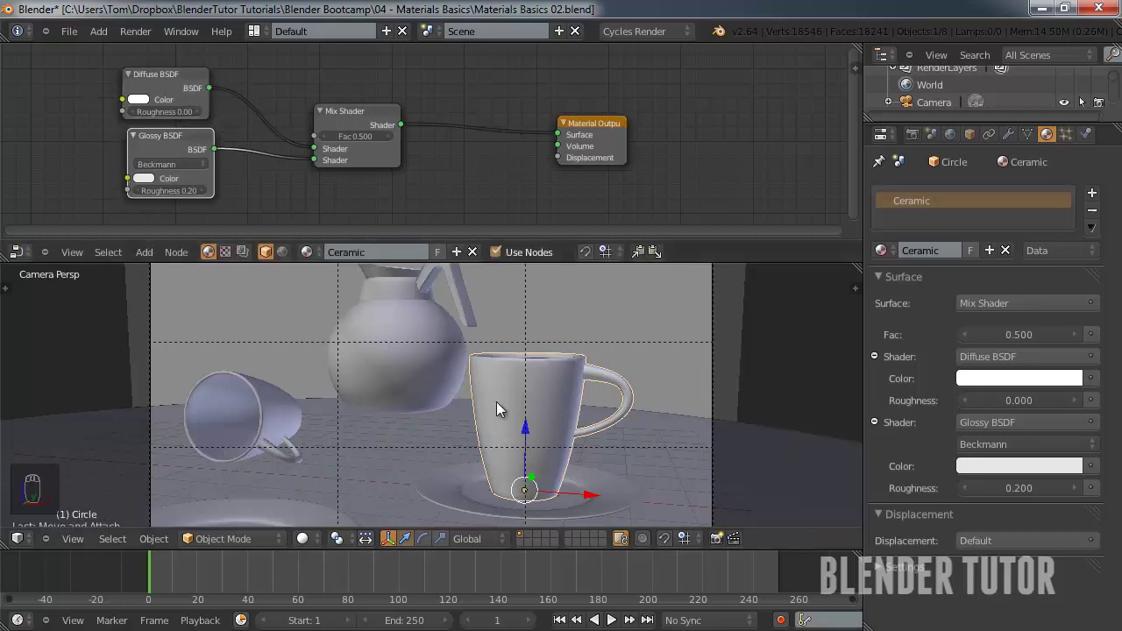
drag(415, 421, 179, 225)
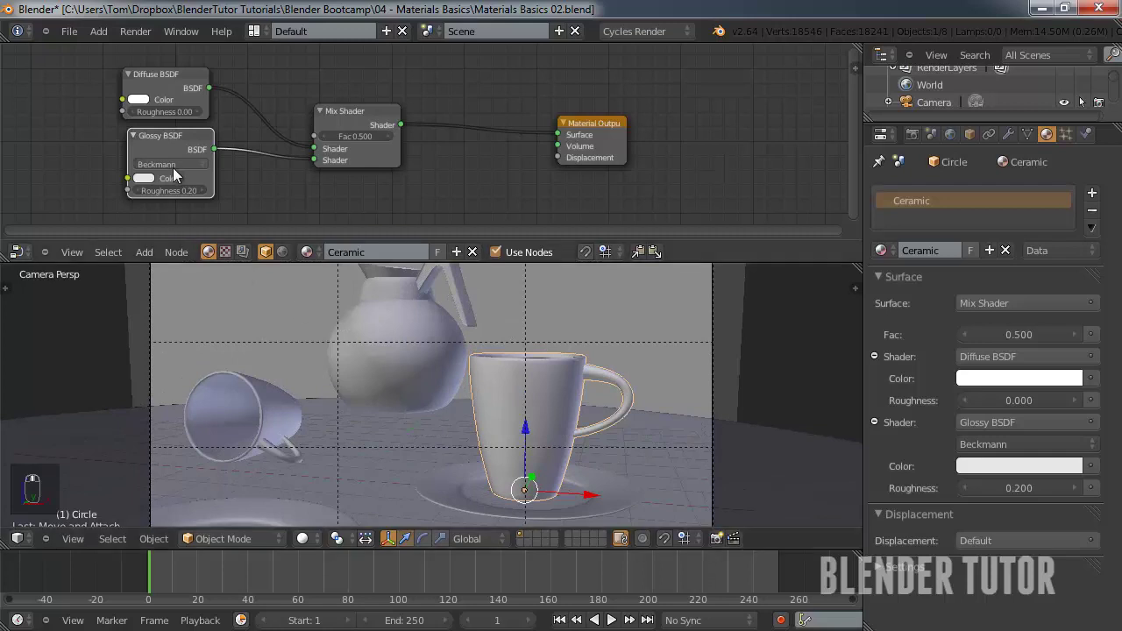
drag(174, 137, 172, 192)
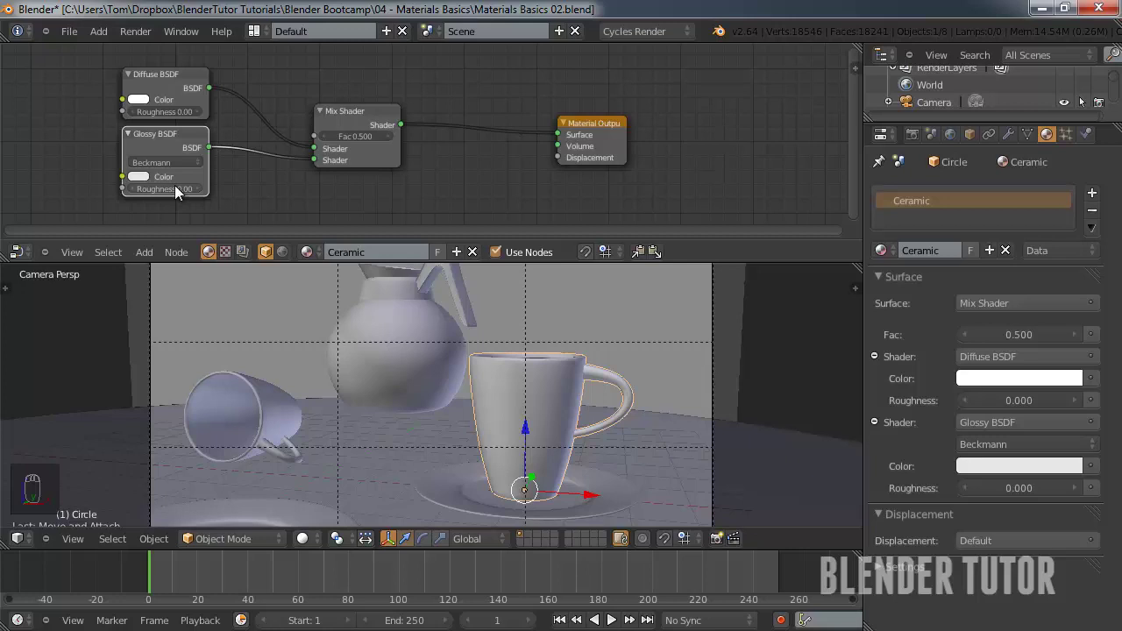
drag(309, 544, 343, 490)
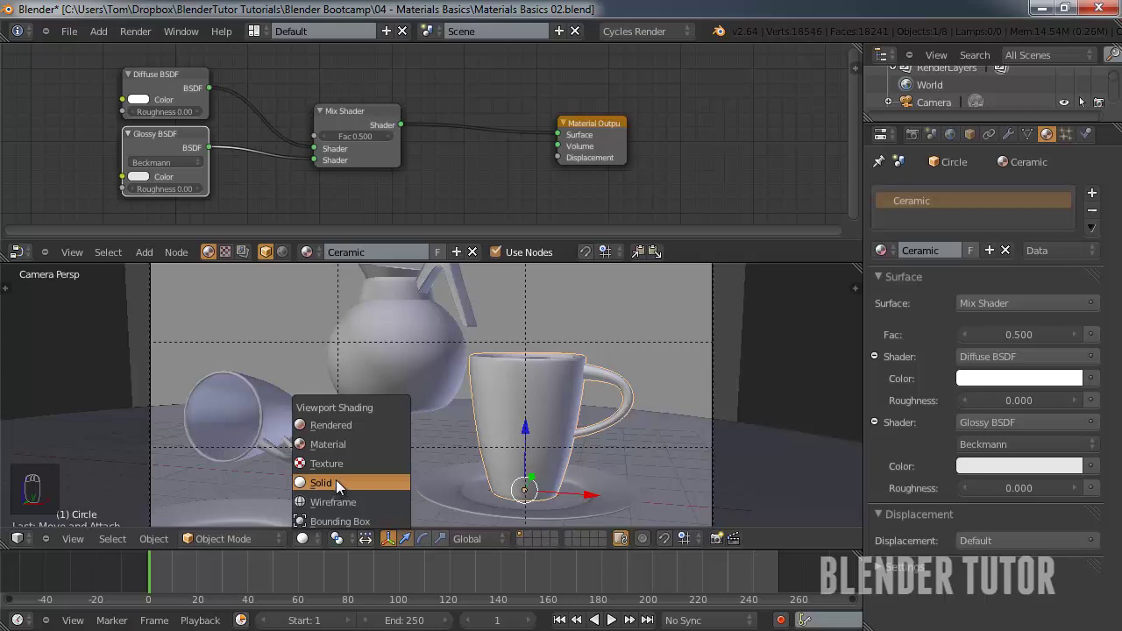
middle_click(356, 434)
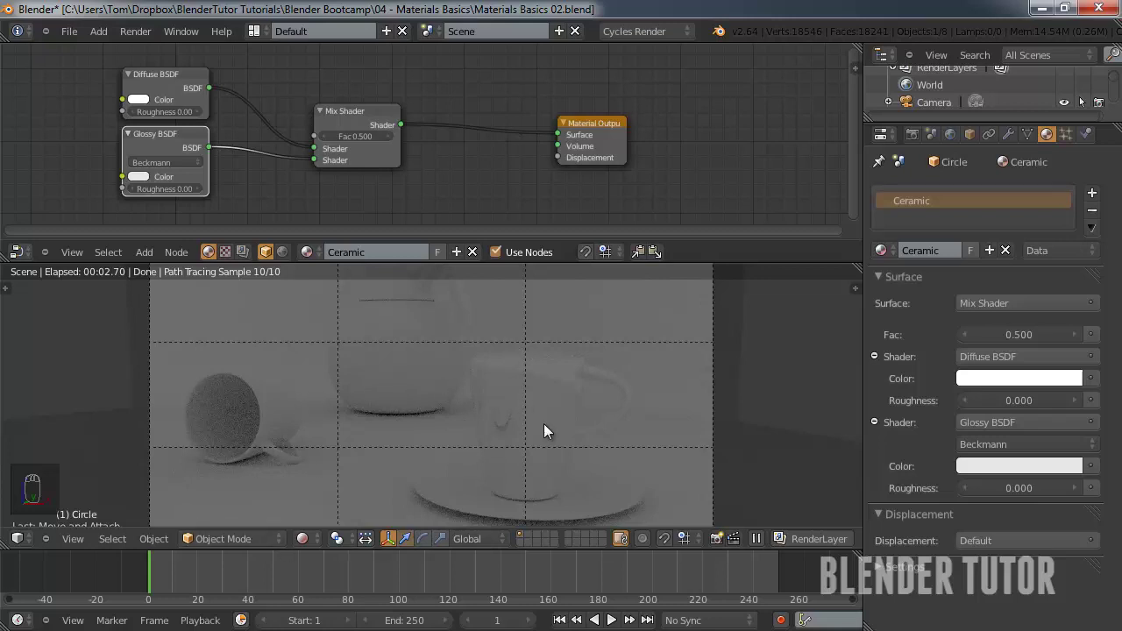
drag(311, 543, 540, 397)
drag(539, 396, 461, 405)
middle_click(461, 405)
key(KP_1)
middle_click(463, 404)
Move Plane.001 out to the right of the table using top and front views.
key(KP_7)
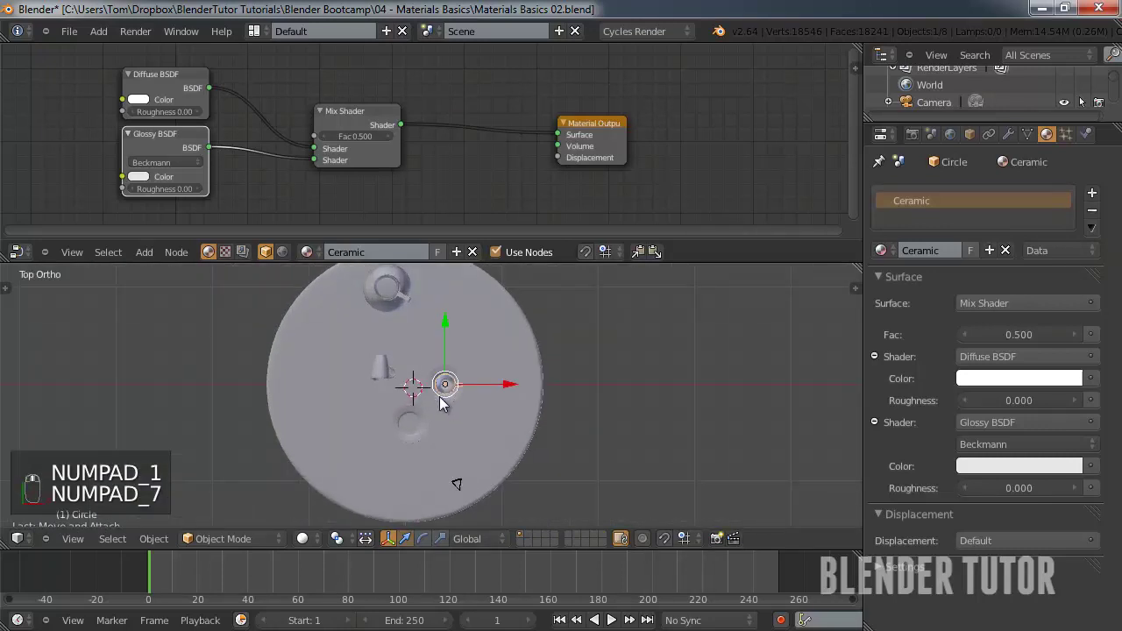
key(shift+a)
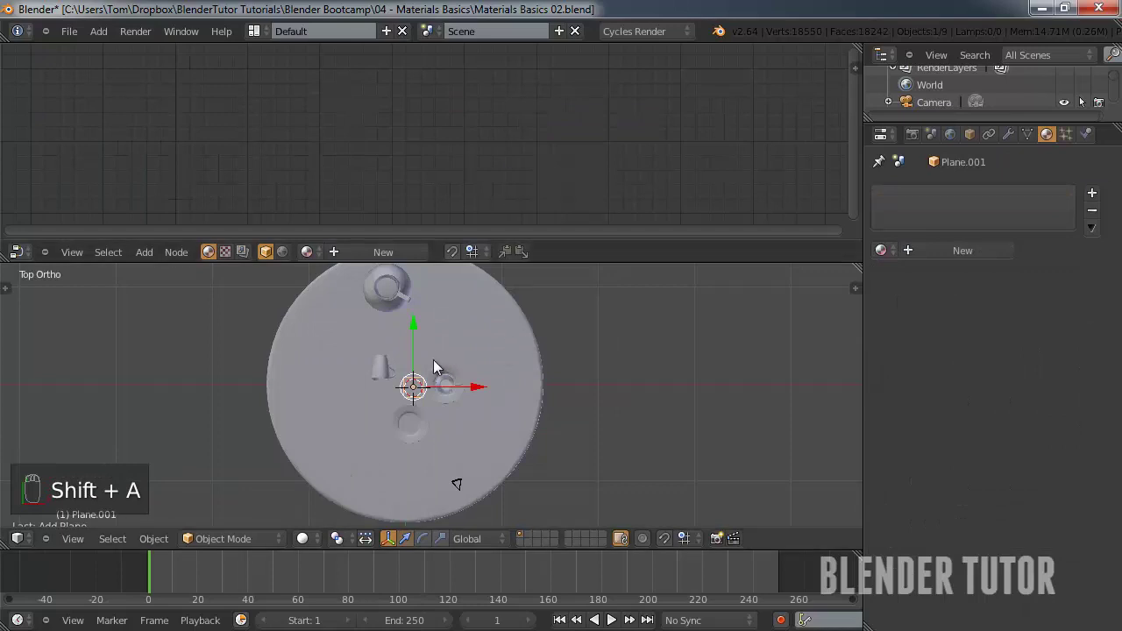
key(KP_1)
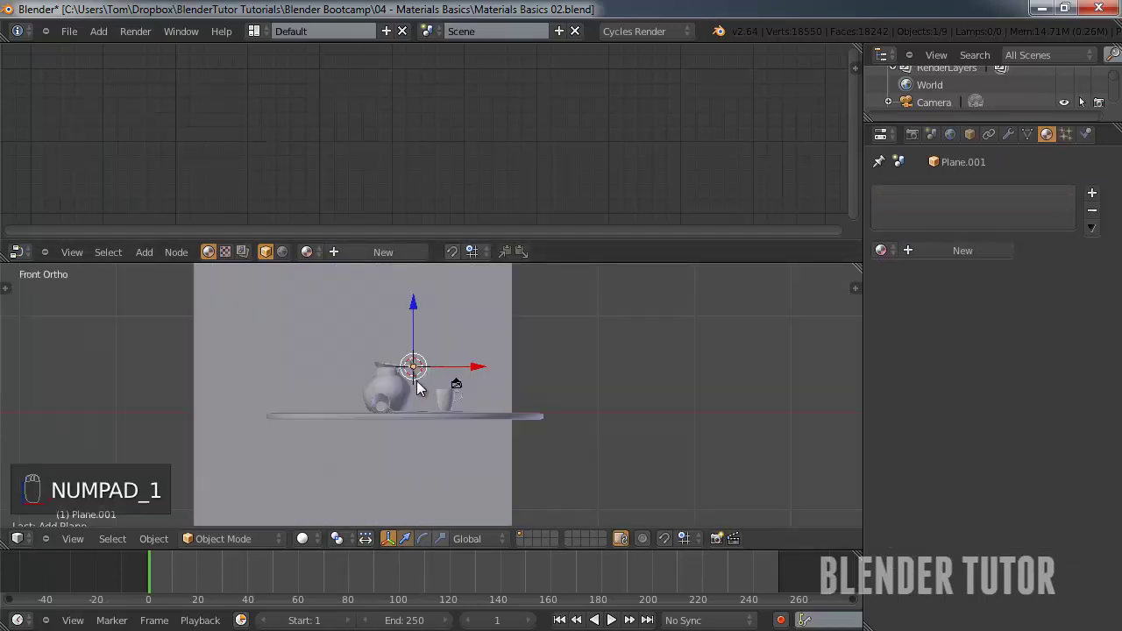
drag(423, 390, 476, 393)
key(r)
drag(495, 345, 477, 458)
drag(473, 463, 704, 446)
Rotate the plane upright and scale it into a tall panel standing beside the table.
key(g)
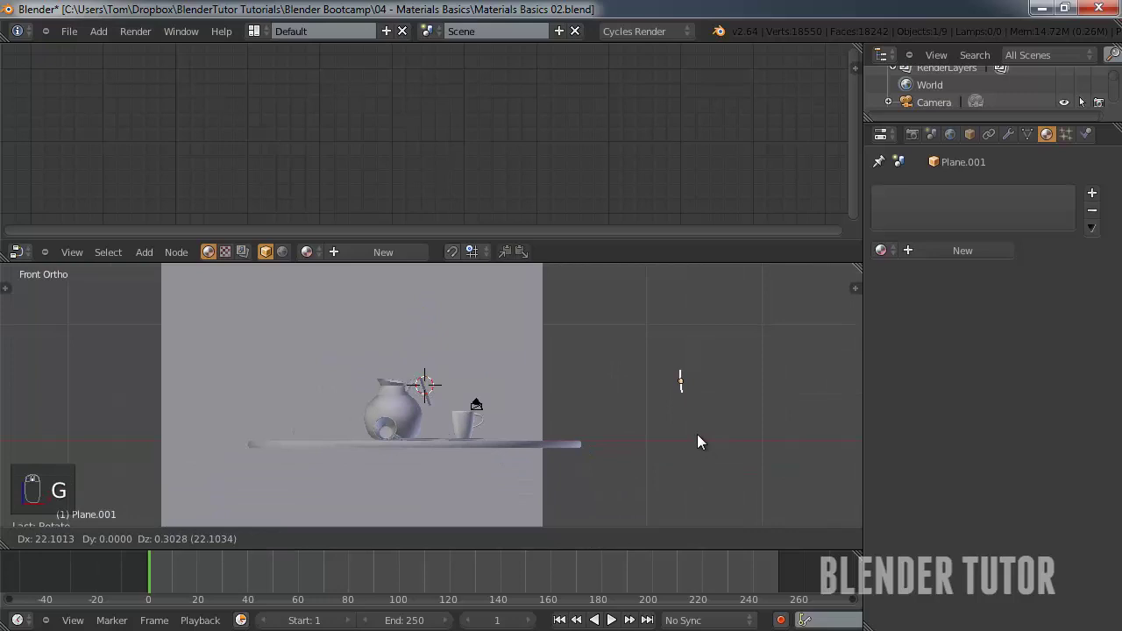
drag(786, 452, 573, 426)
key(s)
middle_click(650, 476)
drag(643, 449, 583, 433)
key(s)
drag(576, 424, 610, 451)
key(KP_0)
Replace the Light material's Diffuse BSDF with an Emission shader wired to the Surface output.
key(KP_0)
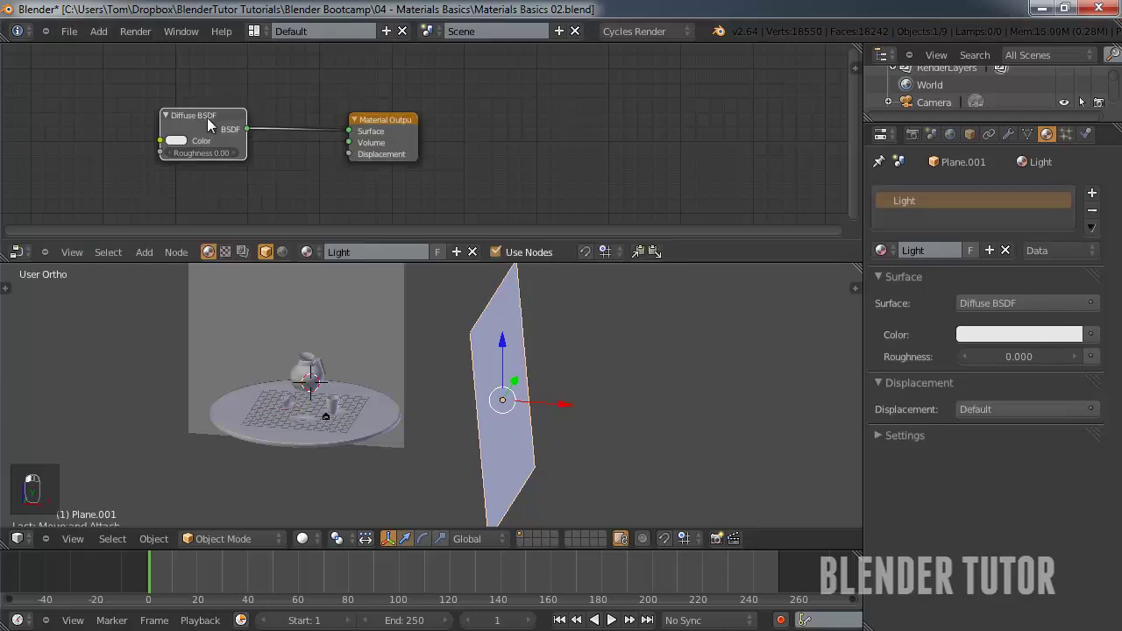
key(x)
key(shift+a)
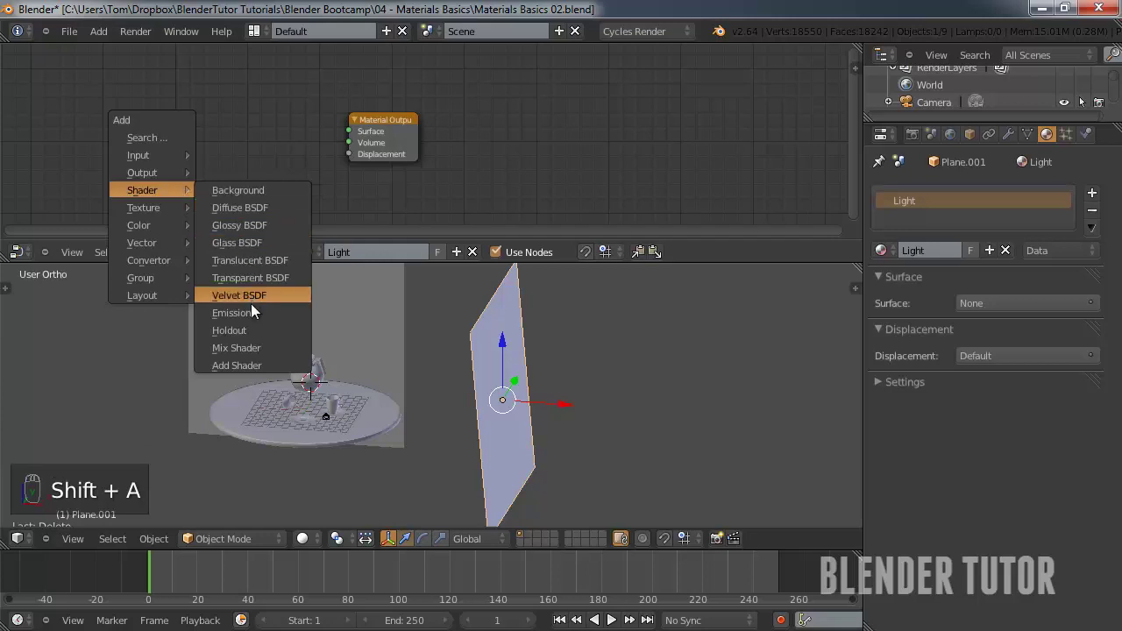
drag(315, 193, 246, 136)
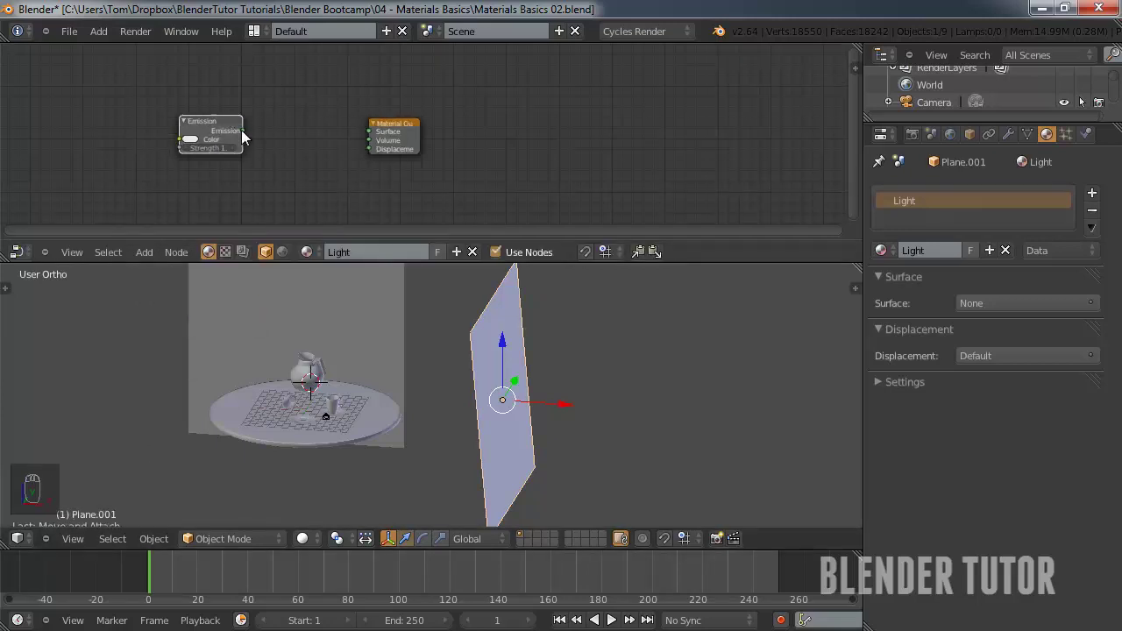
click(299, 163)
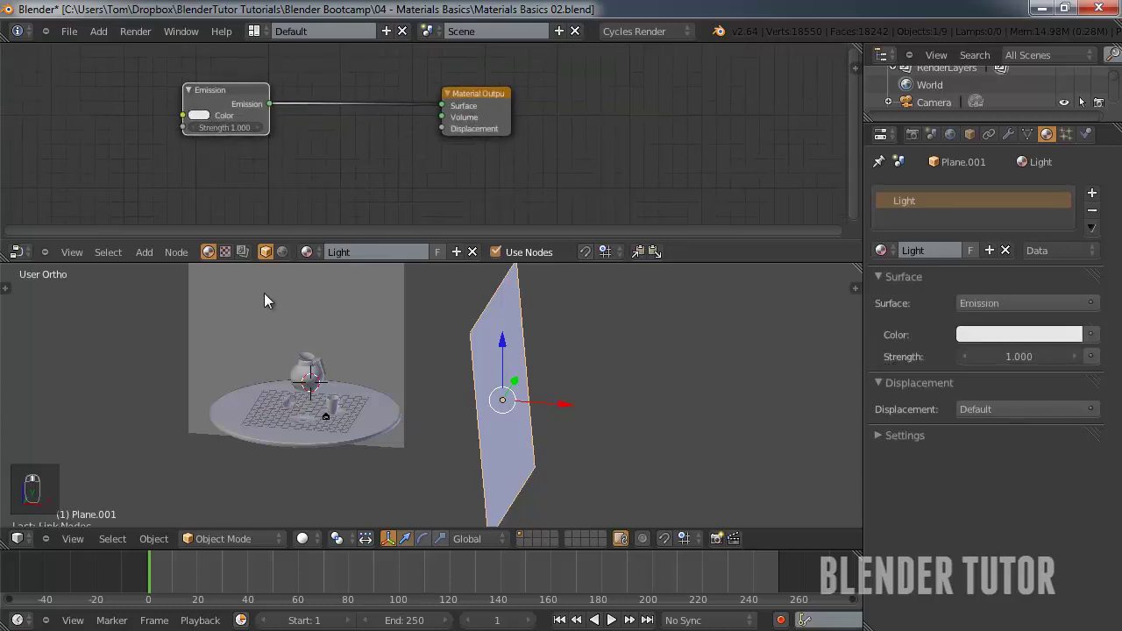
key(KP_0)
Preview the emitting panel's lighting in Rendered shading from the camera, then return to solid view.
middle_click(285, 402)
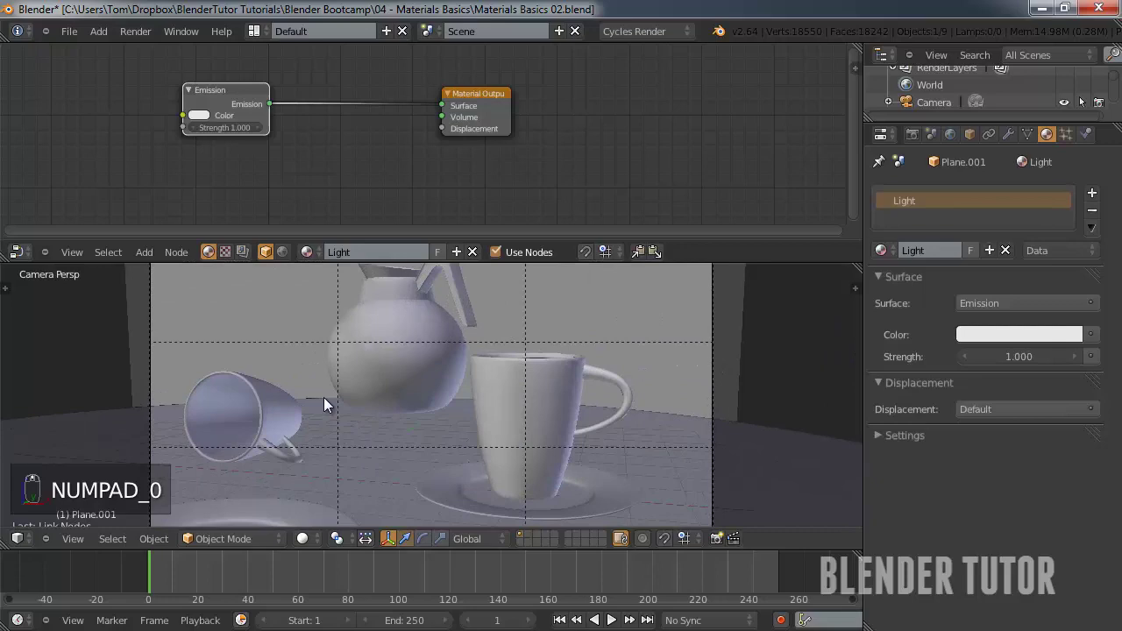
click(335, 440)
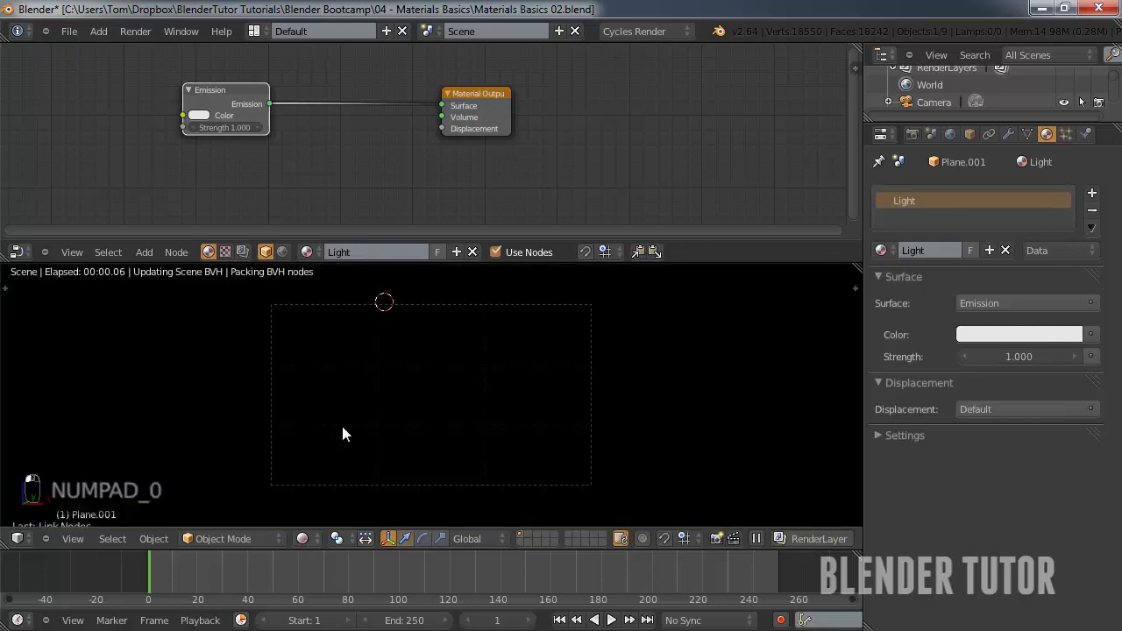
click(391, 412)
drag(438, 406, 491, 415)
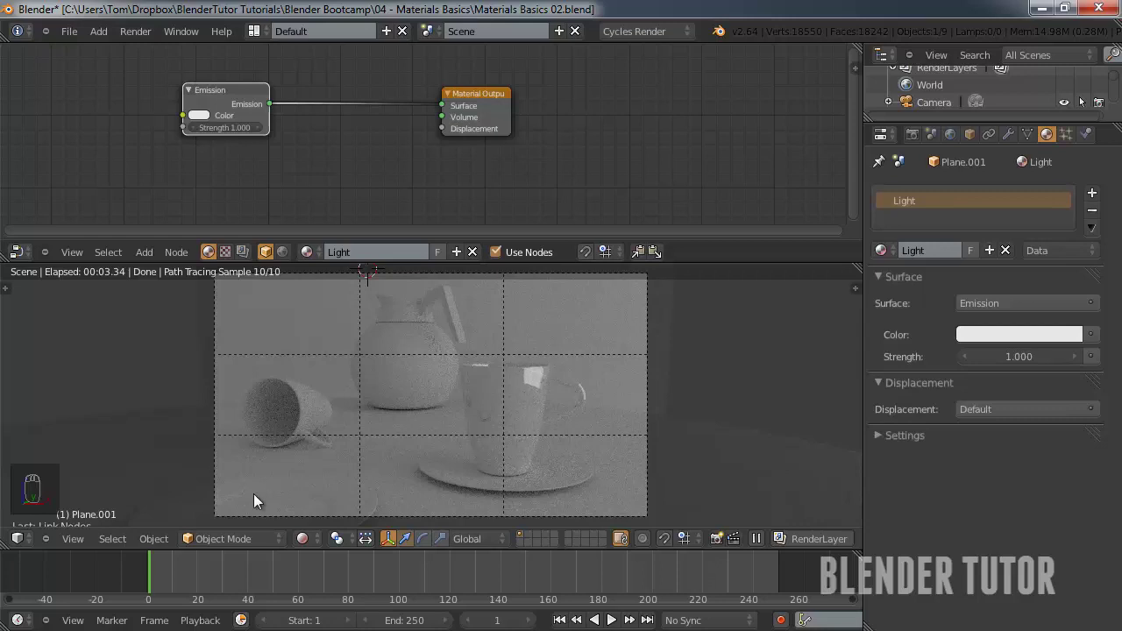
drag(313, 546, 463, 419)
In top view duplicate the light panel to the left of the table and rotate it around its centre.
middle_click(463, 419)
key(KP_7)
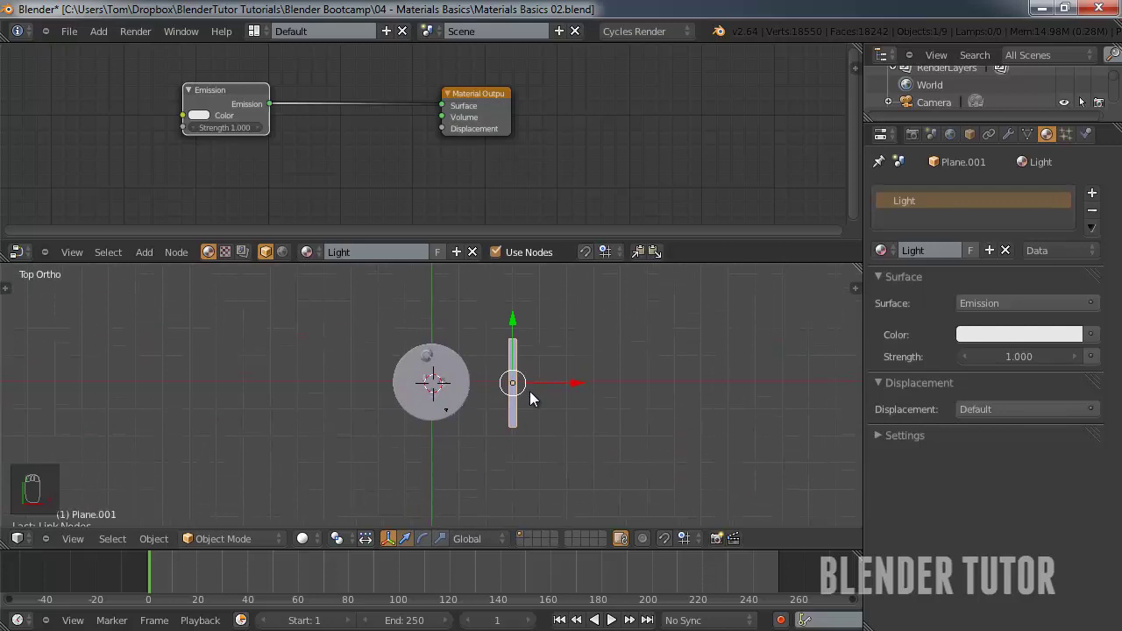
key(shift+d)
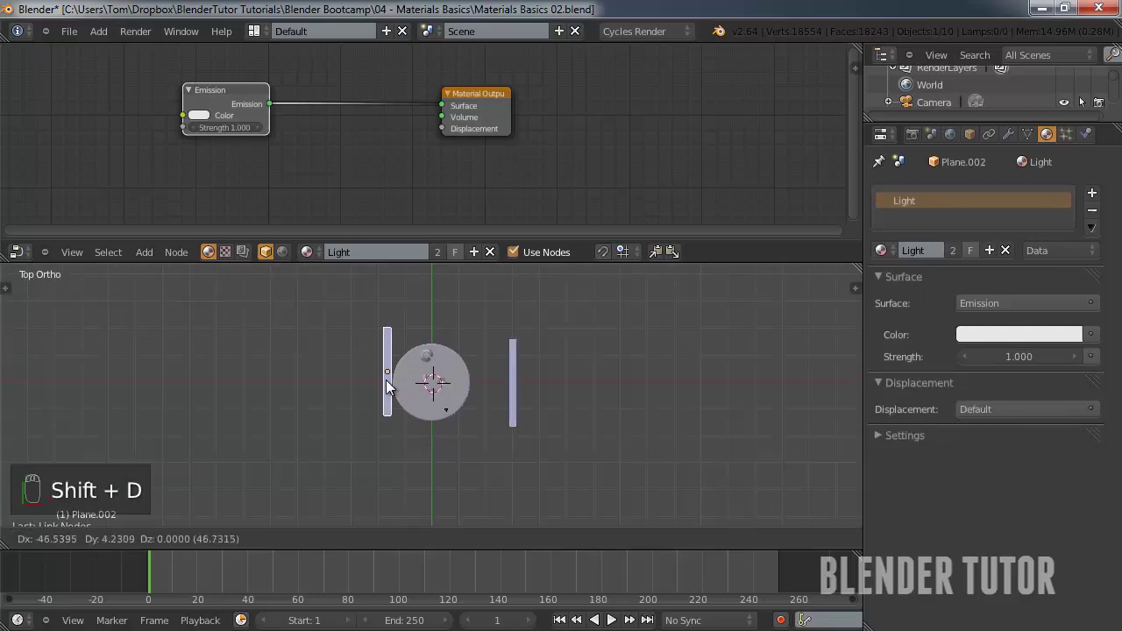
click(377, 402)
key(r)
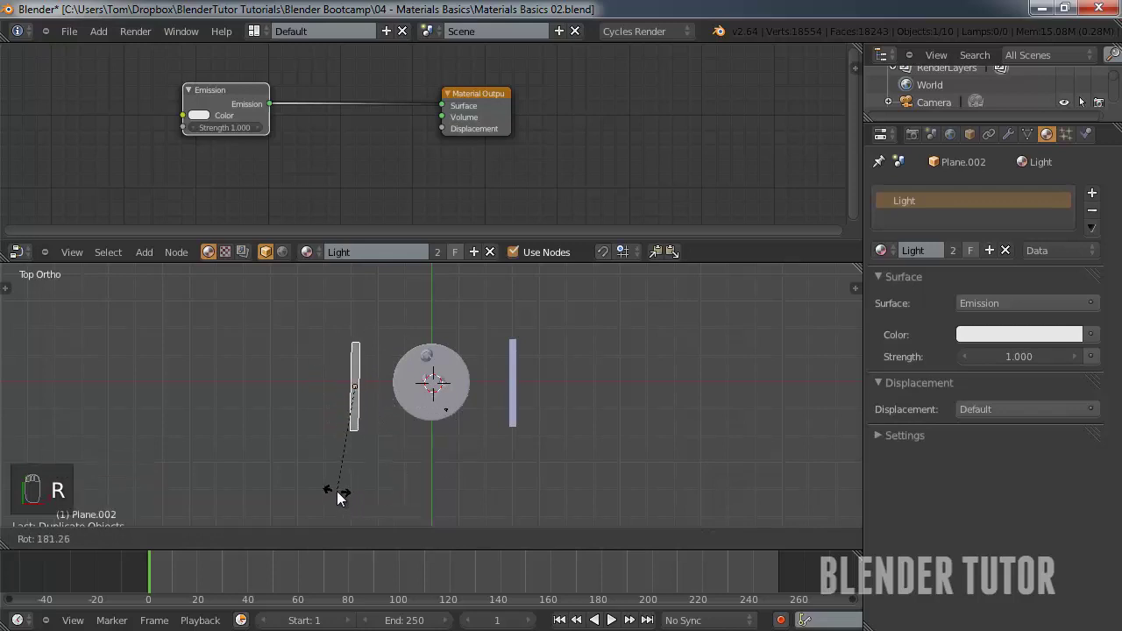
drag(349, 494, 542, 362)
key(s)
drag(542, 361, 451, 379)
drag(452, 378, 363, 416)
key(g)
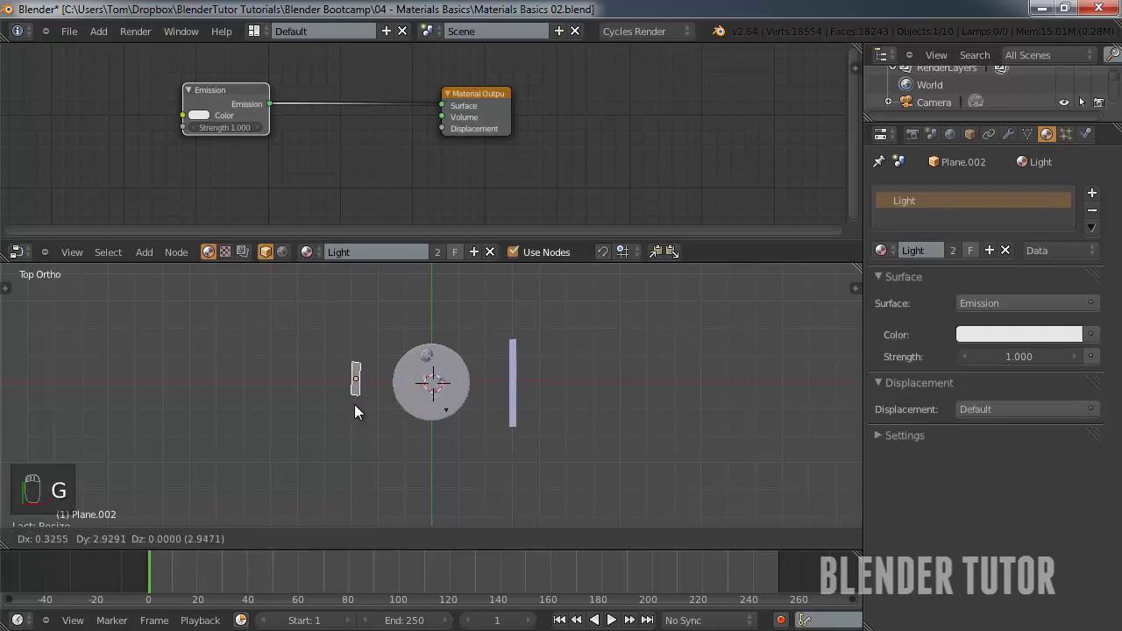
Move the left panel further out, angle it toward the dishes, and start a rendered camera preview.
drag(361, 414, 439, 384)
drag(438, 406, 447, 387)
key(,)
key(.)
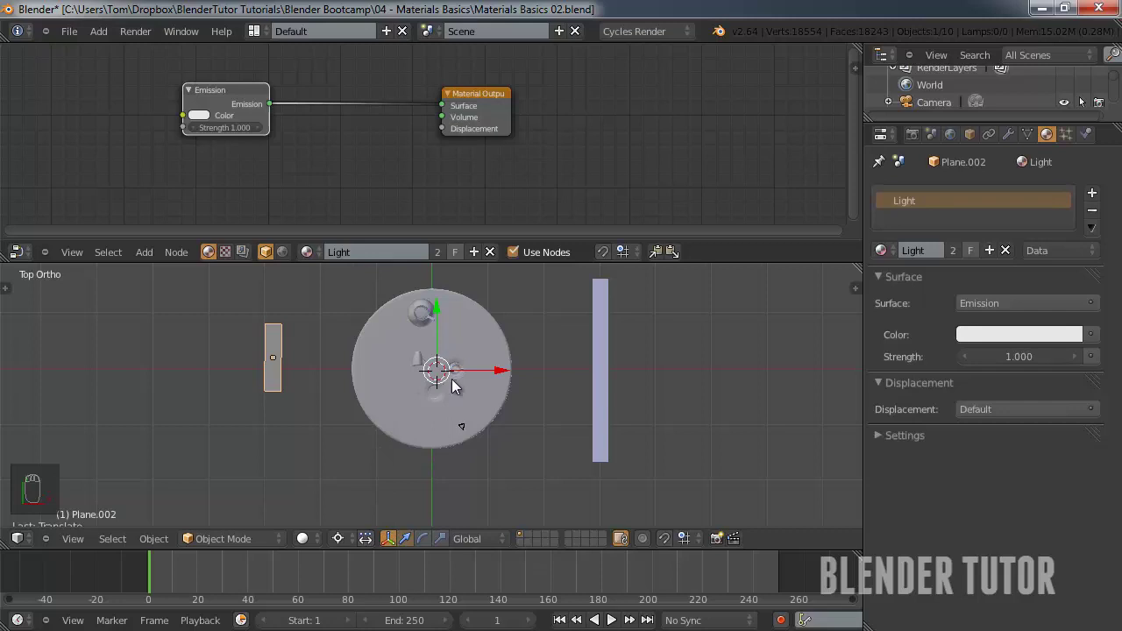
drag(459, 385, 428, 383)
key(,)
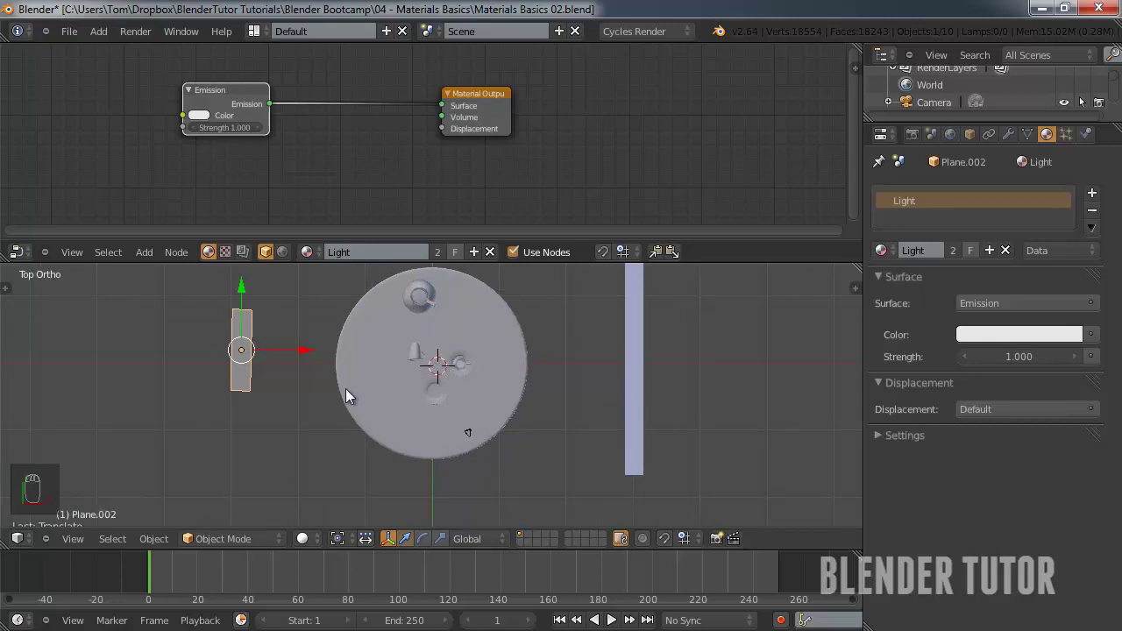
key(.)
drag(435, 379, 414, 328)
key(r)
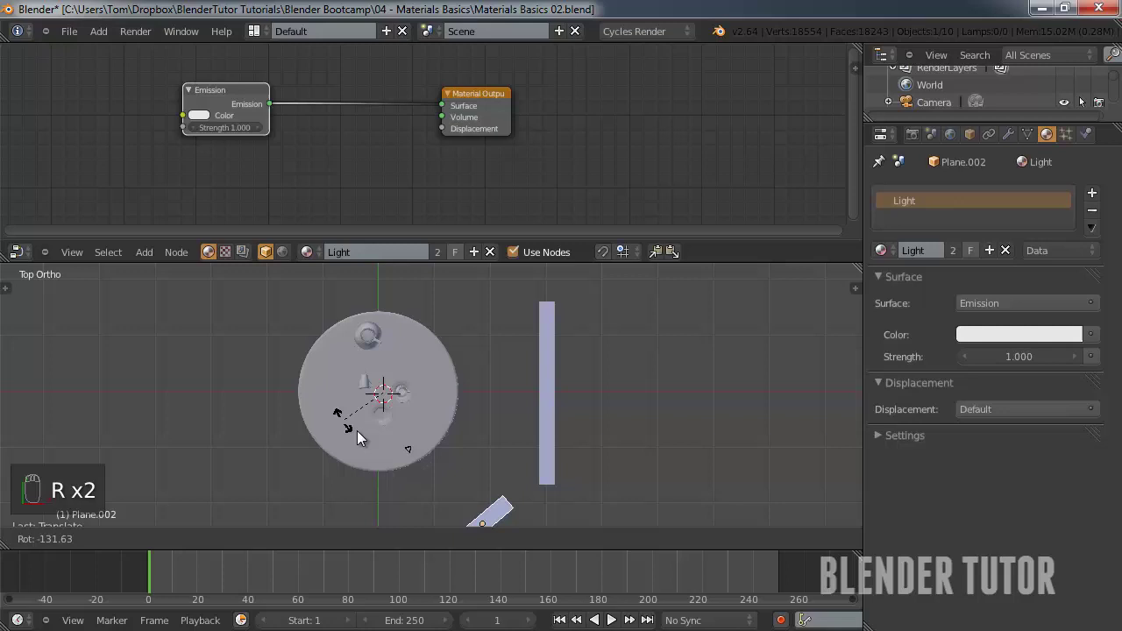
drag(443, 364, 434, 360)
key(r)
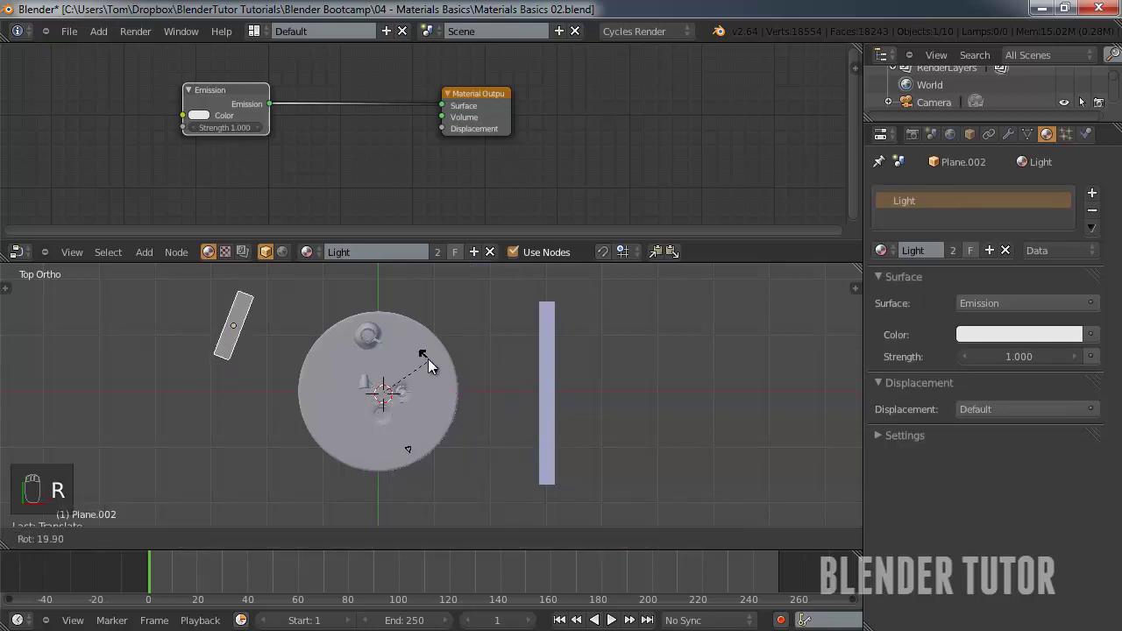
drag(397, 364, 373, 363)
key(KP_0)
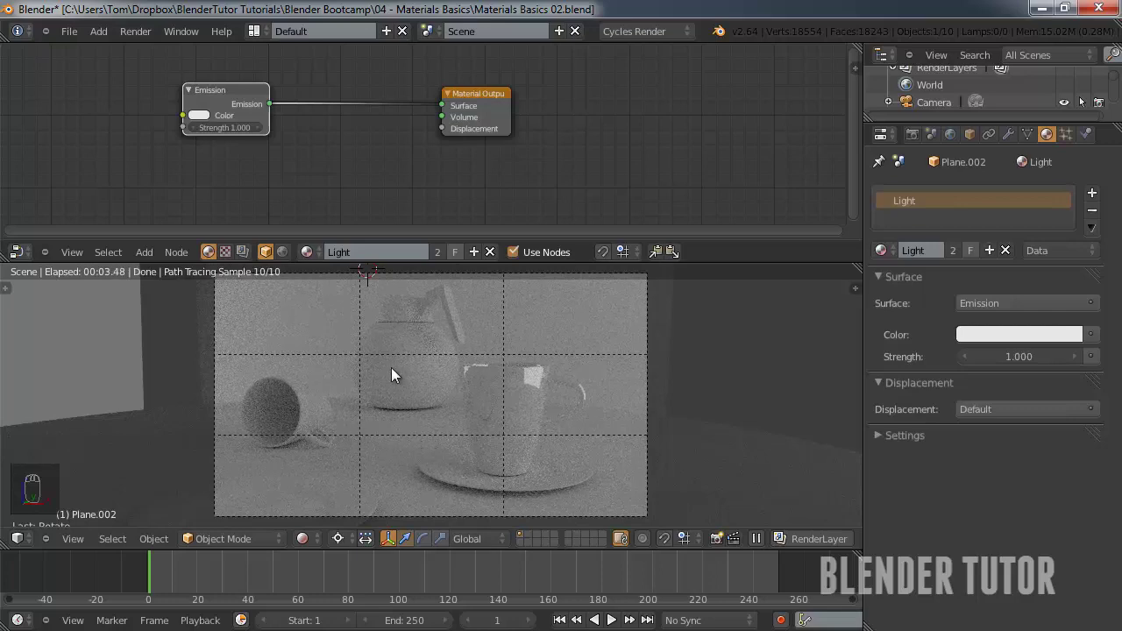
Return to solid shading and orbit to show both light panels around the table.
middle_click(334, 412)
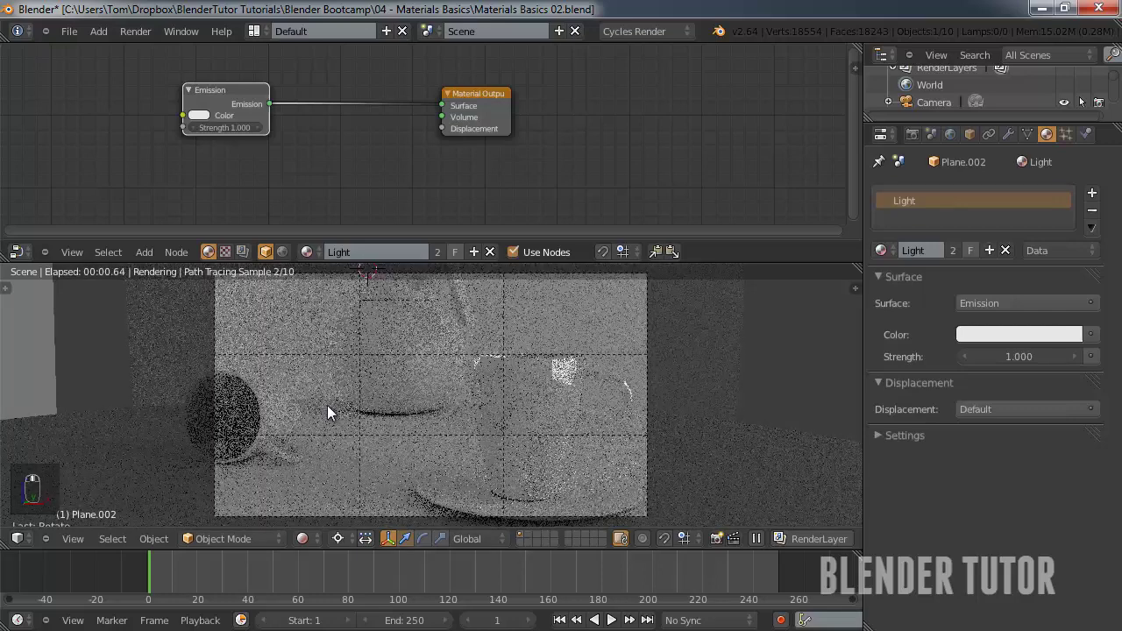
middle_click(401, 419)
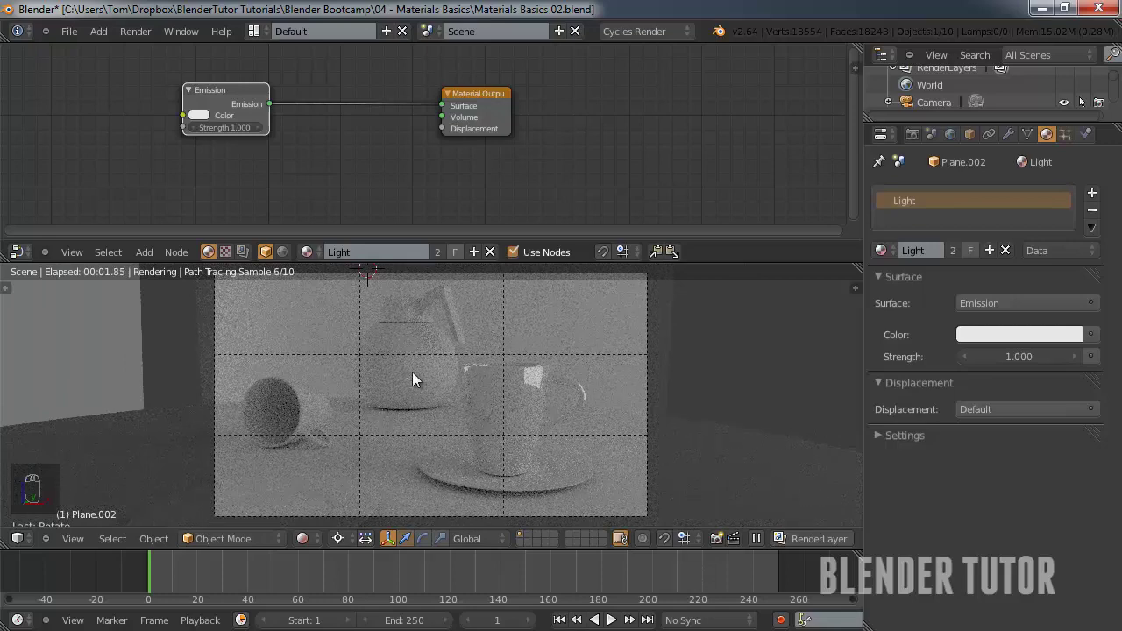
drag(322, 539, 404, 360)
middle_click(404, 360)
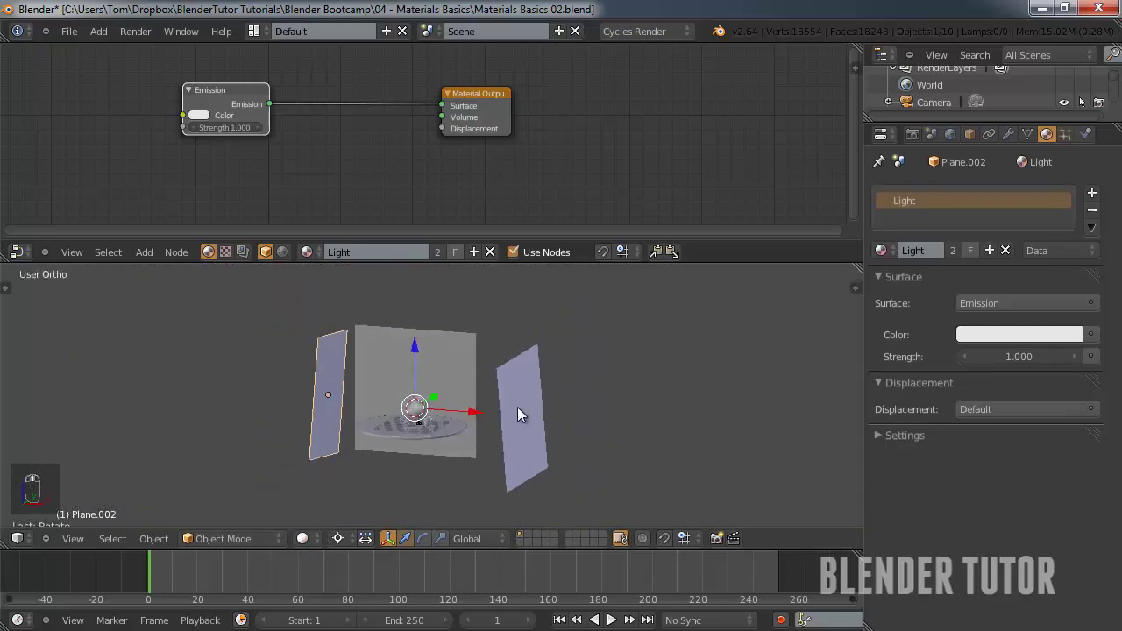
Select the left light panel and give it its own material copy, Light 2.
right_click(1005, 345)
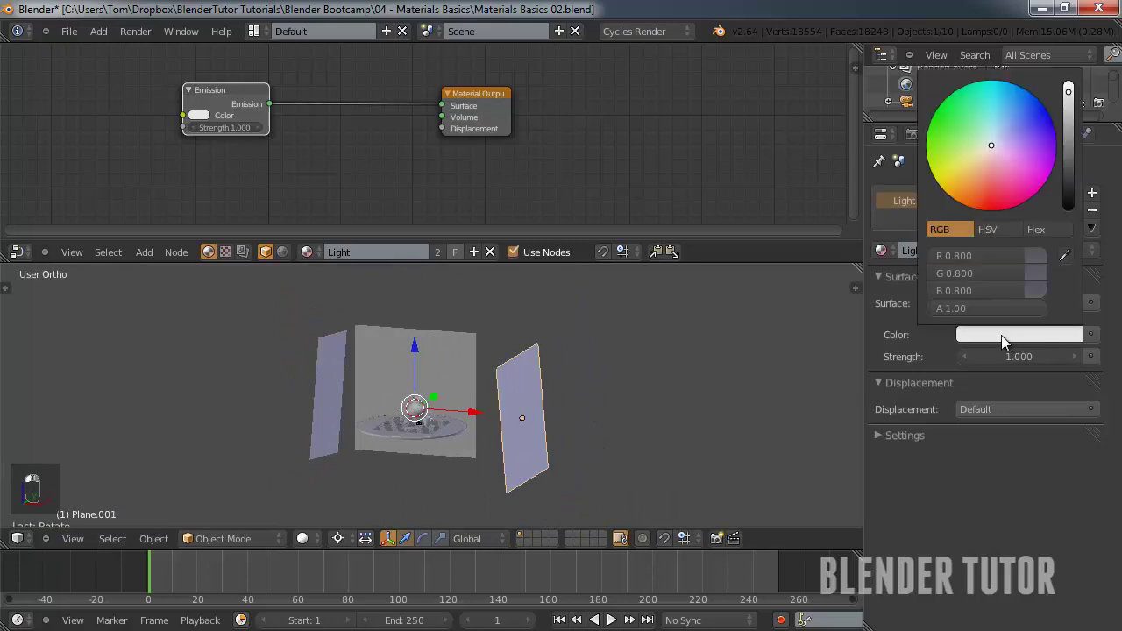
right_click(339, 402)
drag(318, 386, 331, 389)
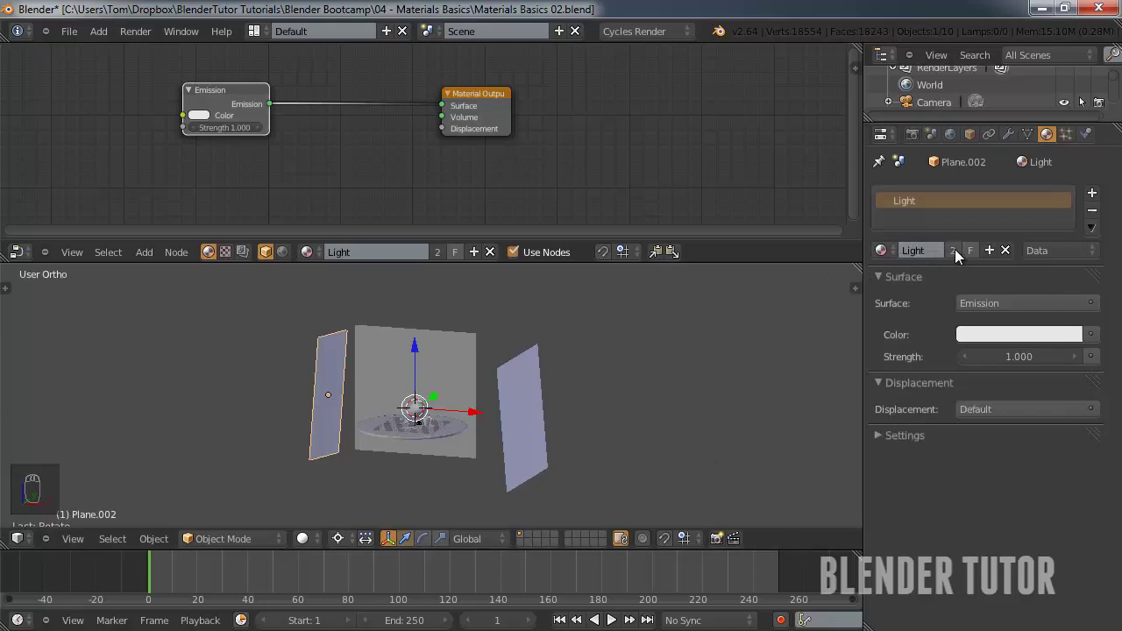
drag(519, 399, 322, 385)
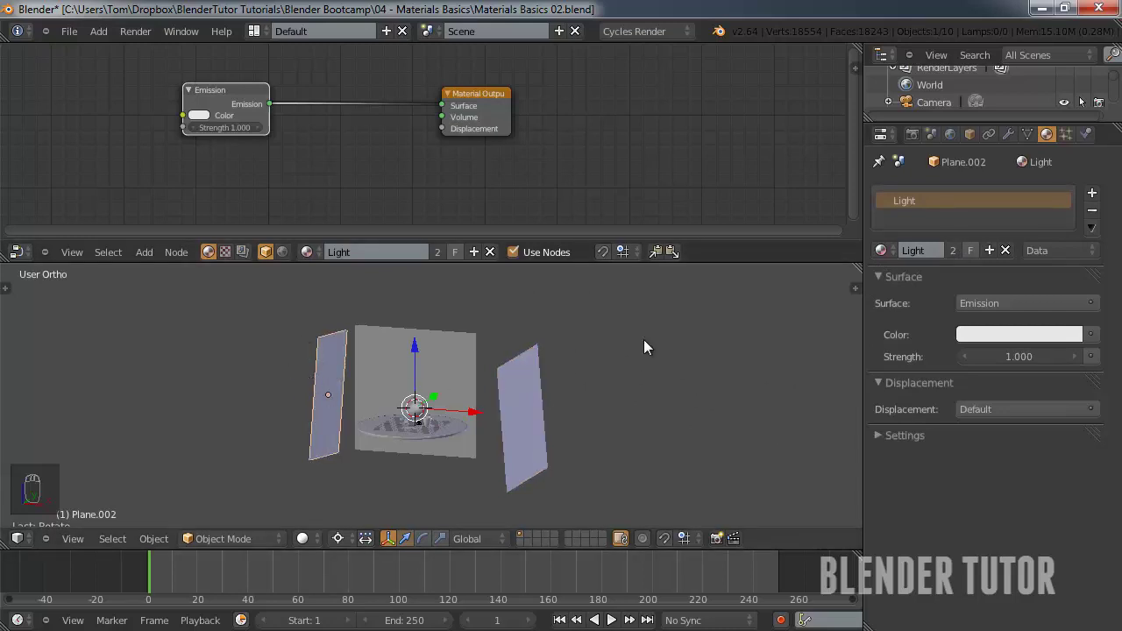
drag(960, 253, 938, 264)
click(938, 265)
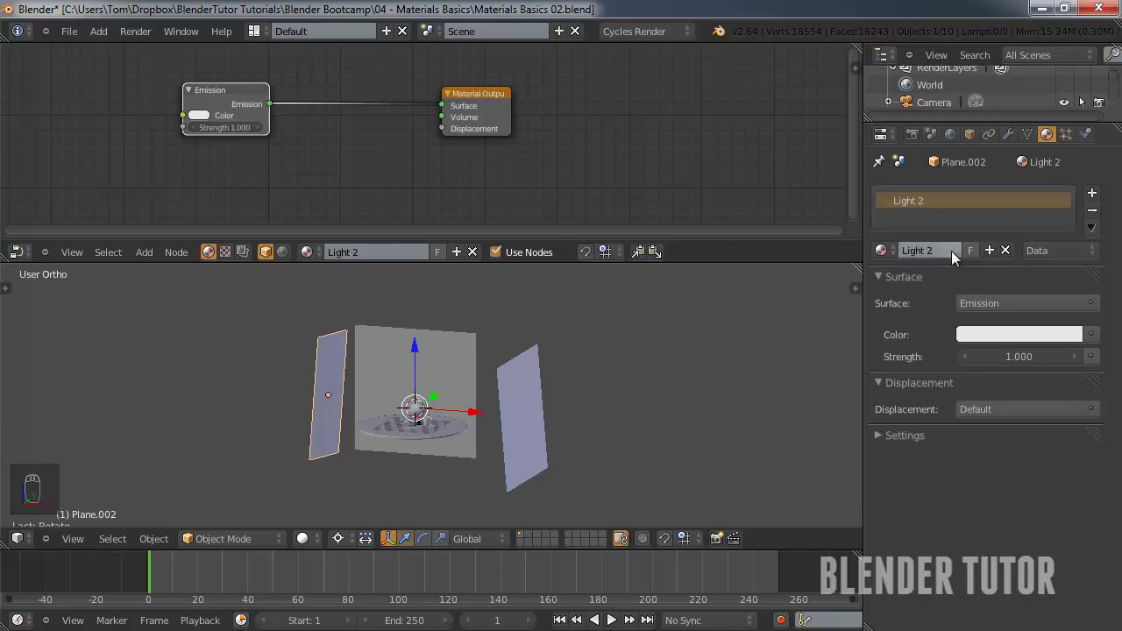
Tint the emission a warm off-white (R 0.8, G 0.768, B 0.641) at strength 3 and view through the camera.
drag(1006, 345, 1002, 138)
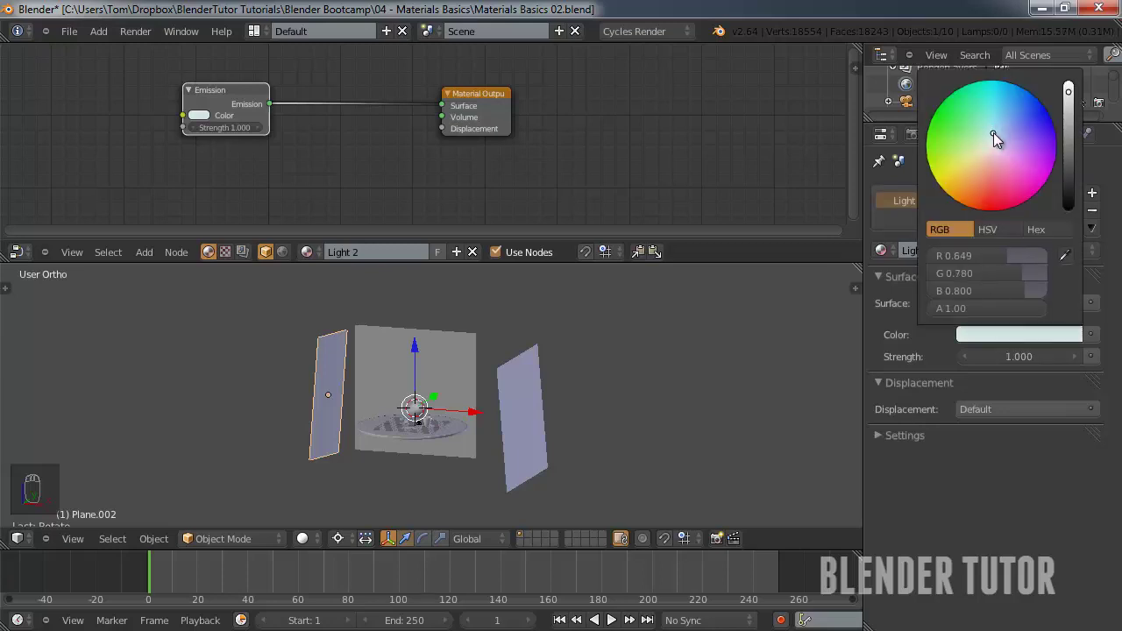
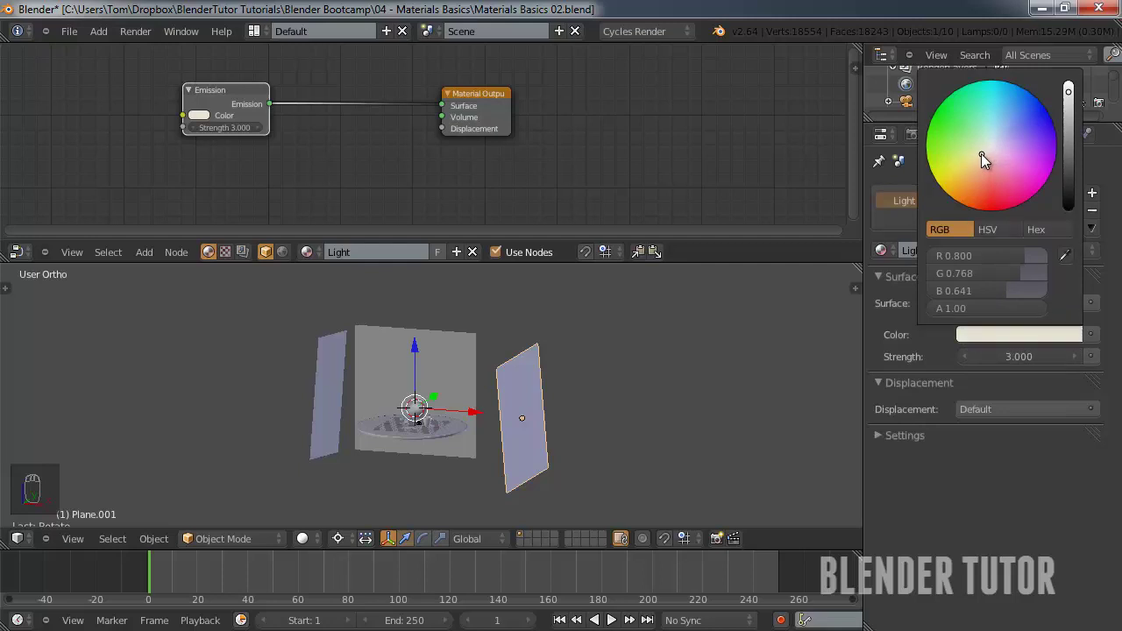
key(KP_0)
drag(404, 377, 312, 540)
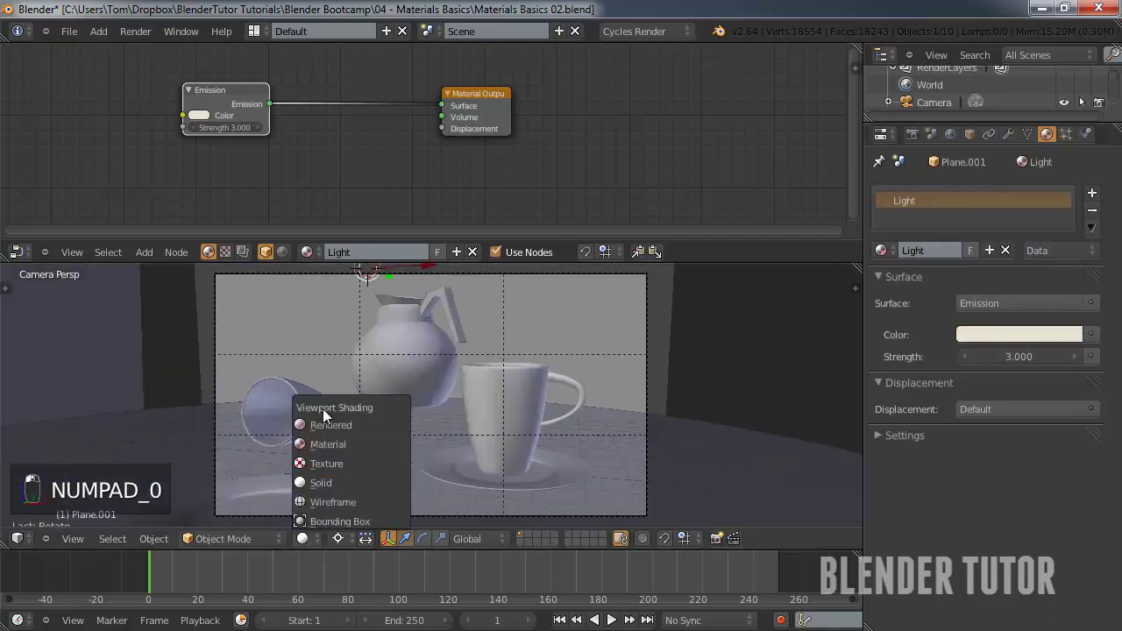
Preview the still-life in Rendered shading, lower the emission strength to 2, and return to solid shading.
click(329, 425)
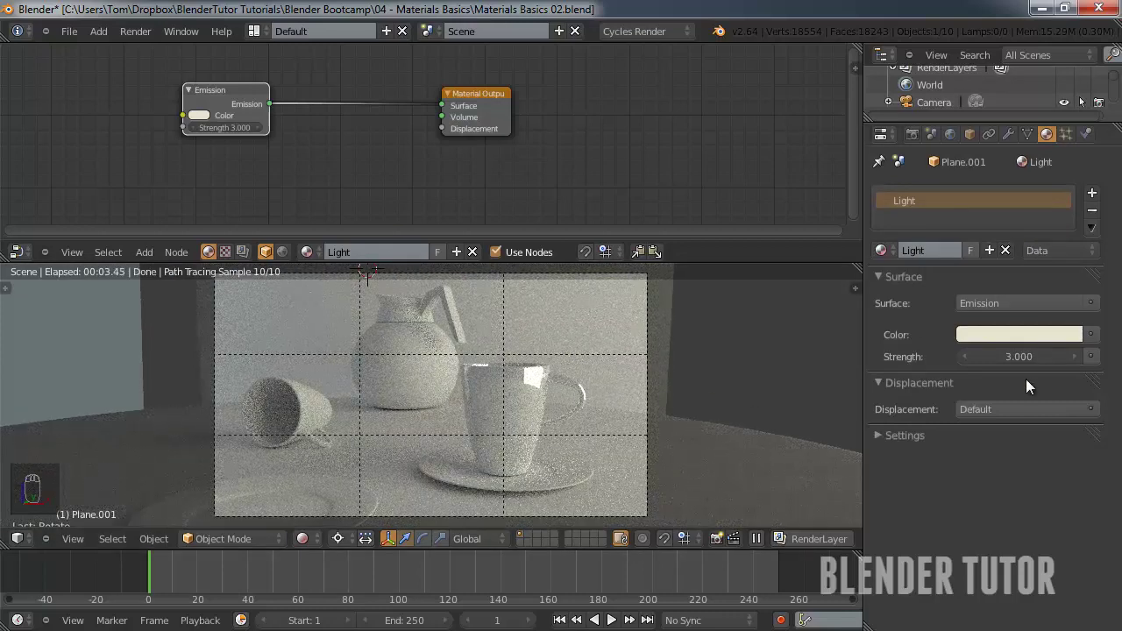
drag(1020, 359, 641, 351)
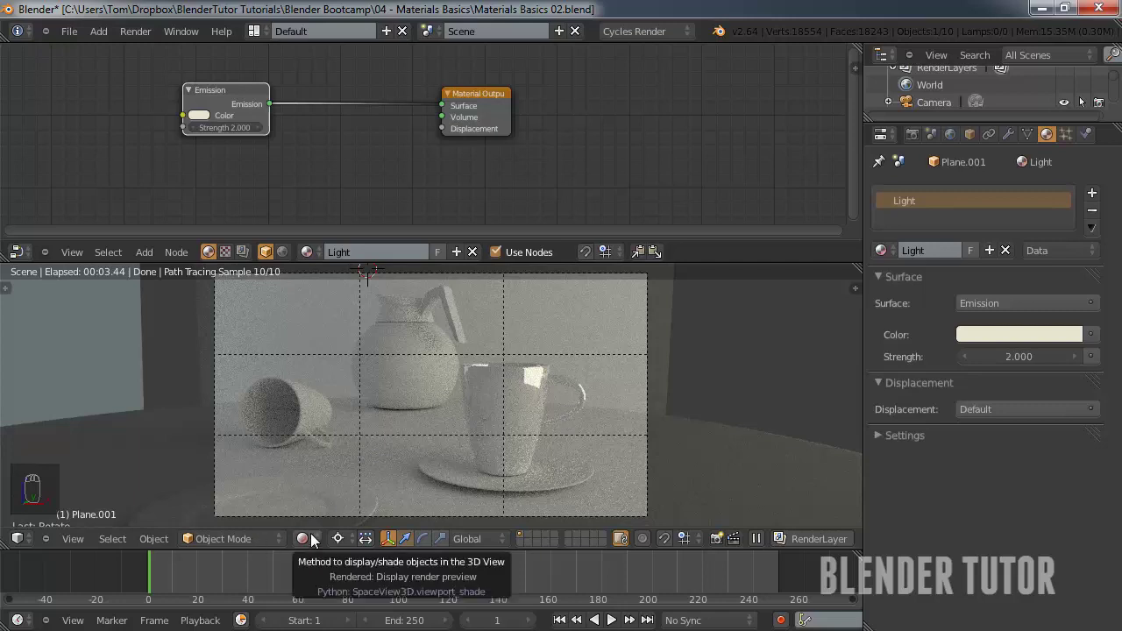
drag(318, 541, 462, 426)
Select the cup, set its Ceramic glossy roughness near 0.1 and preview it in Cycles.
drag(462, 423, 477, 394)
drag(477, 394, 458, 218)
middle_click(459, 217)
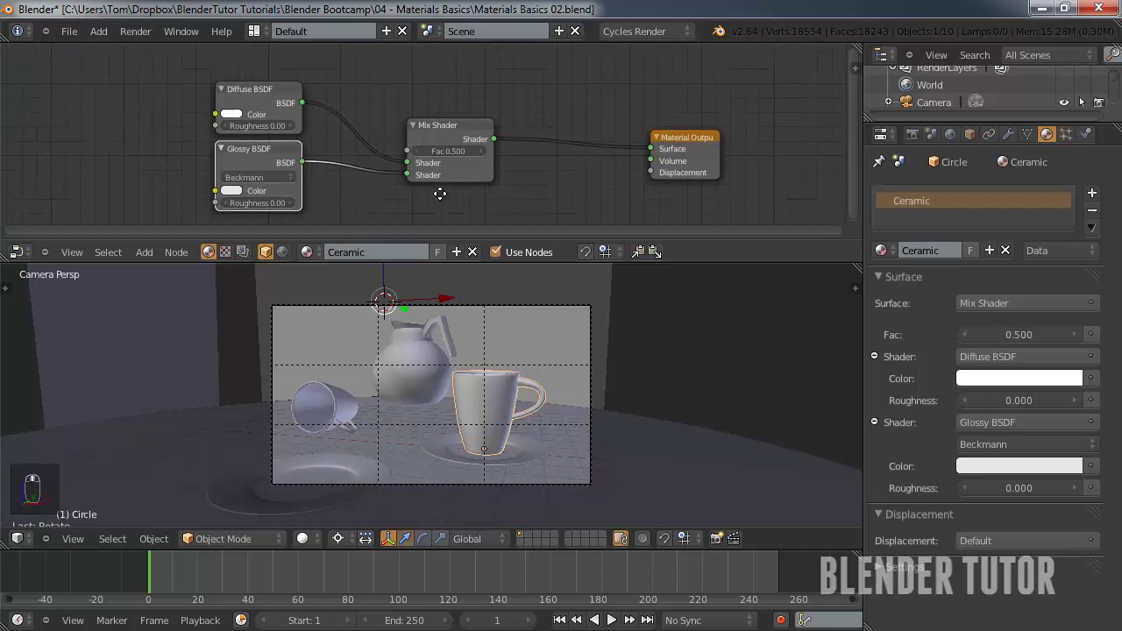
middle_click(280, 144)
drag(280, 147, 383, 302)
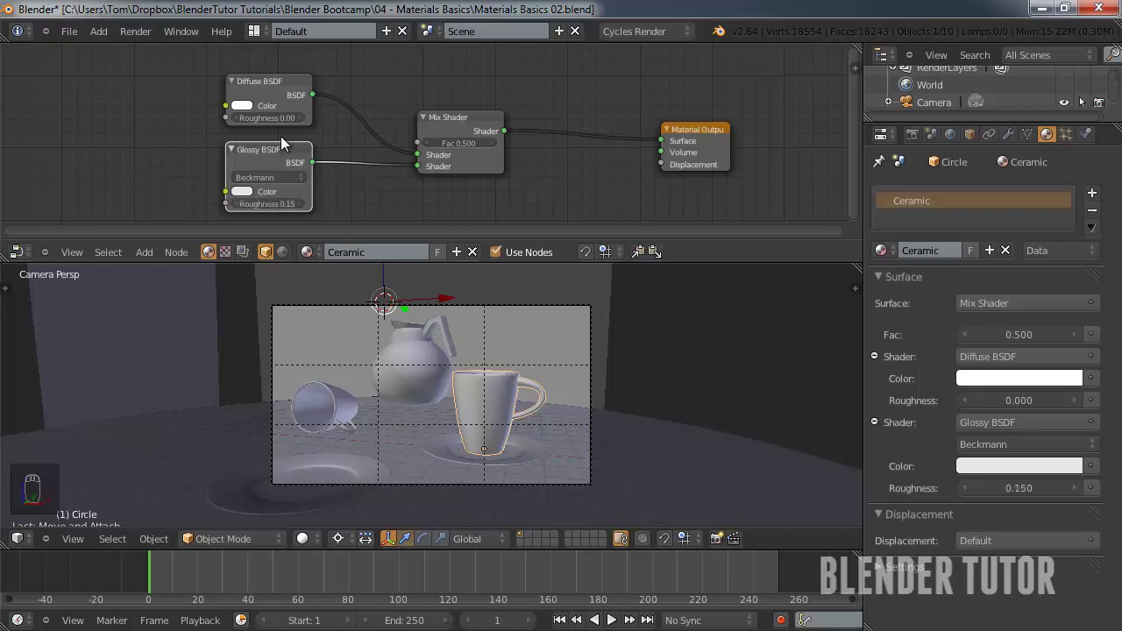
click(313, 545)
click(340, 429)
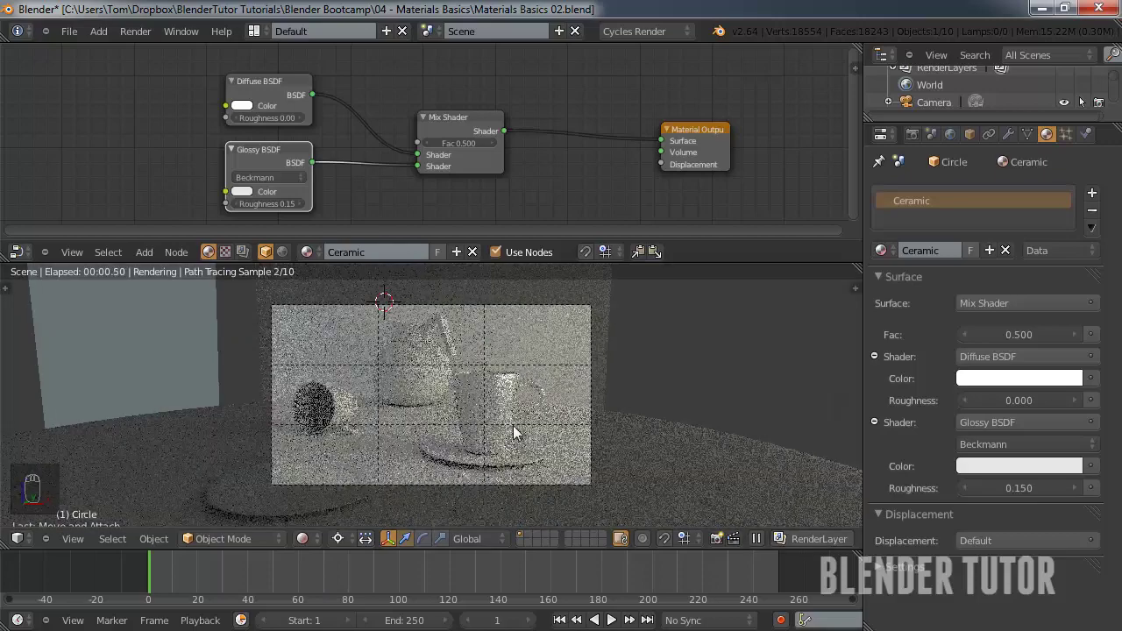
drag(543, 433, 435, 429)
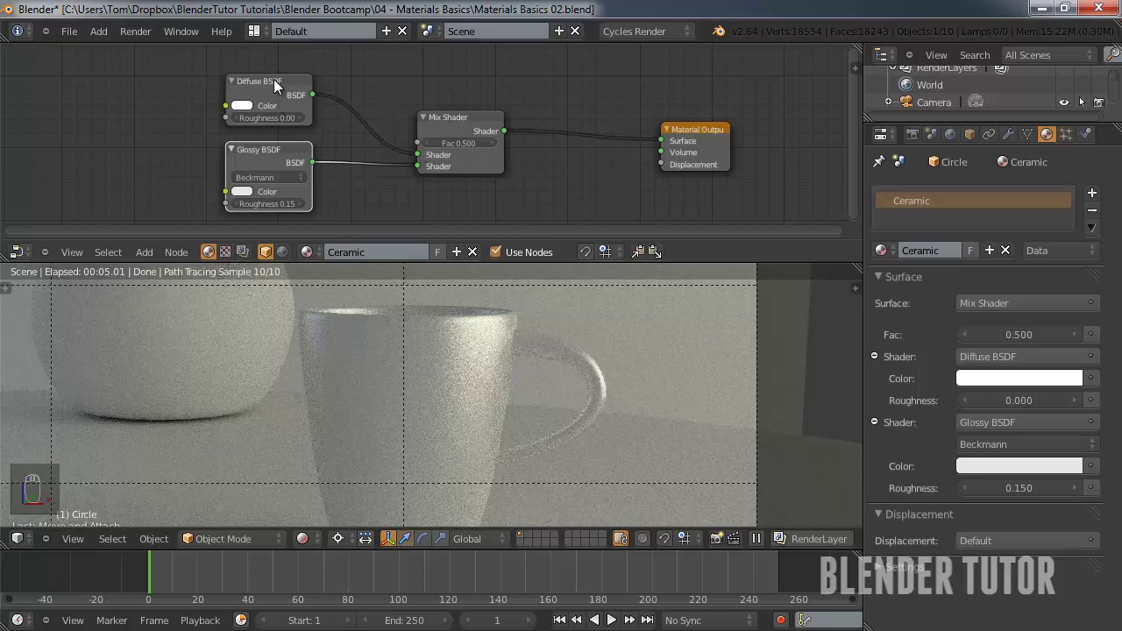
Sweep Ceramic's mix factor from fully diffuse to glossy and settle it at 0.3.
drag(280, 86, 466, 154)
drag(468, 154, 463, 149)
click(463, 150)
drag(428, 149, 271, 126)
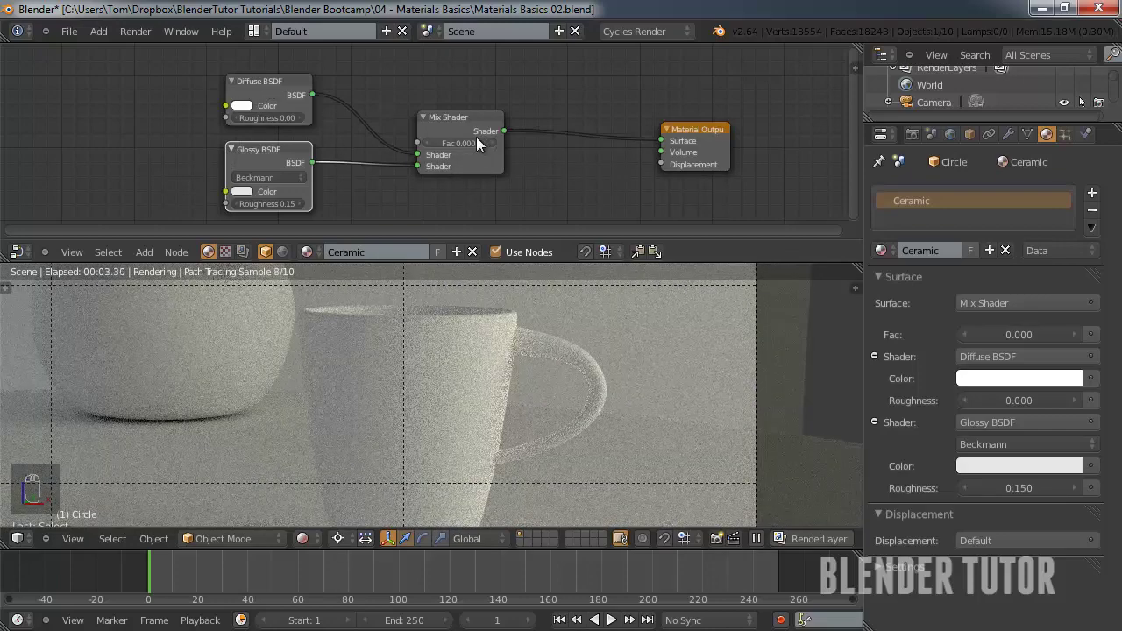
middle_click(477, 152)
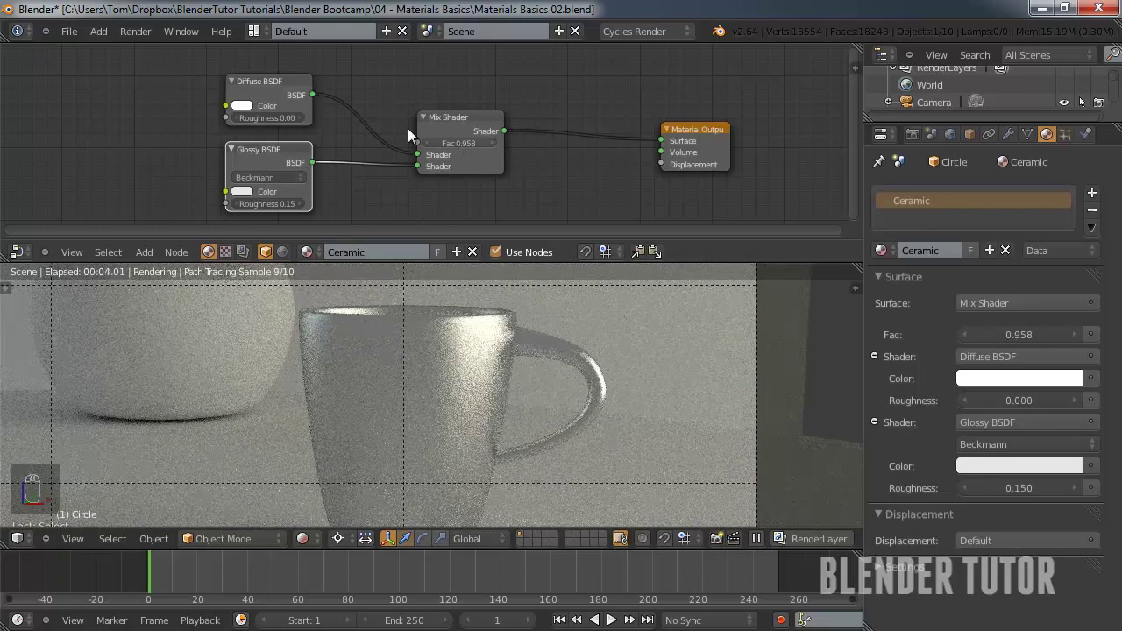
click(478, 153)
drag(414, 144, 454, 149)
drag(460, 149, 468, 146)
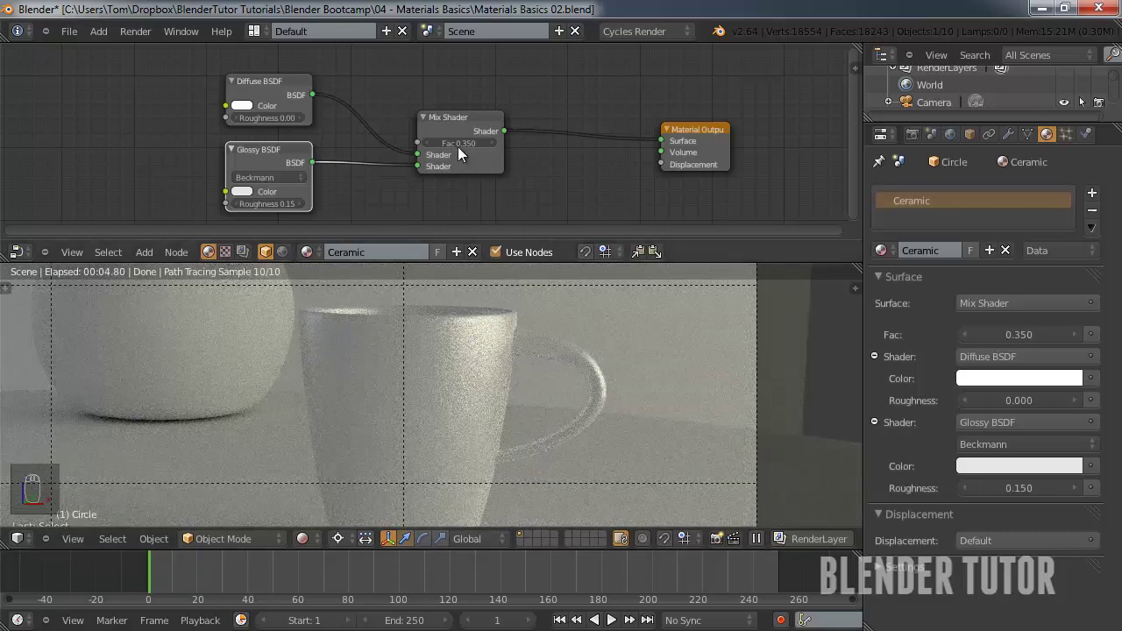
drag(465, 151, 465, 152)
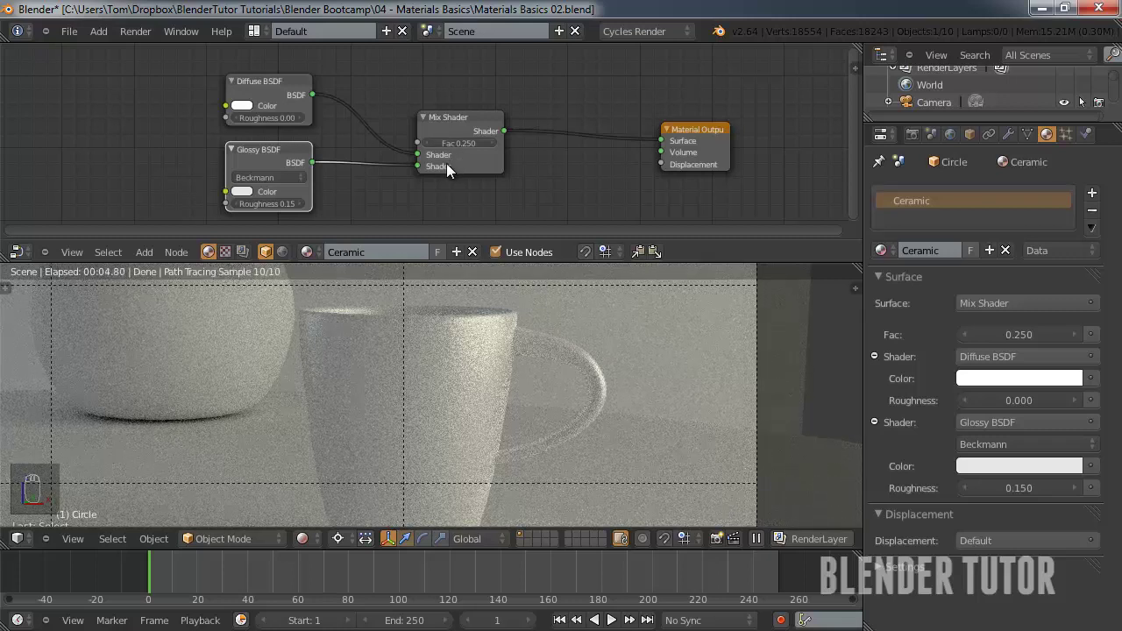
drag(458, 148, 457, 147)
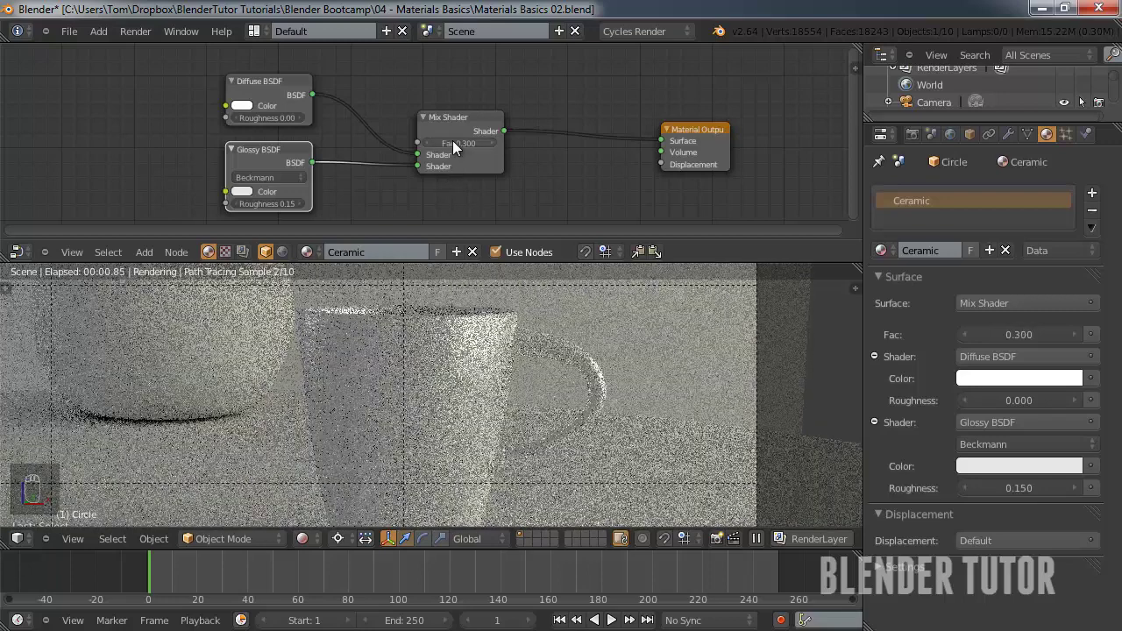
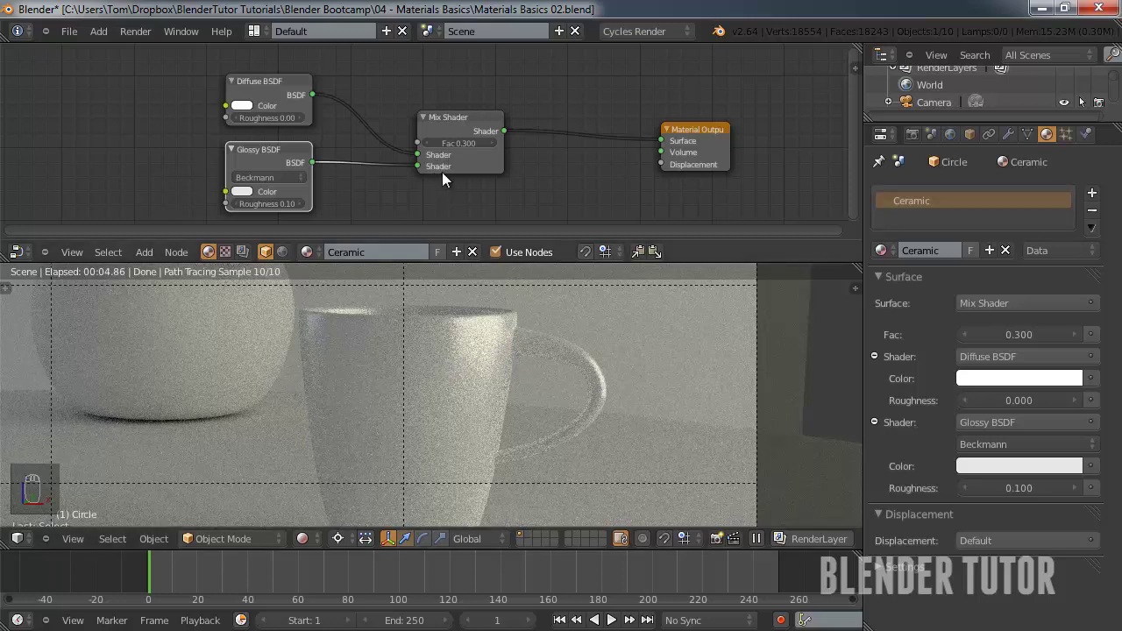
drag(452, 182, 424, 278)
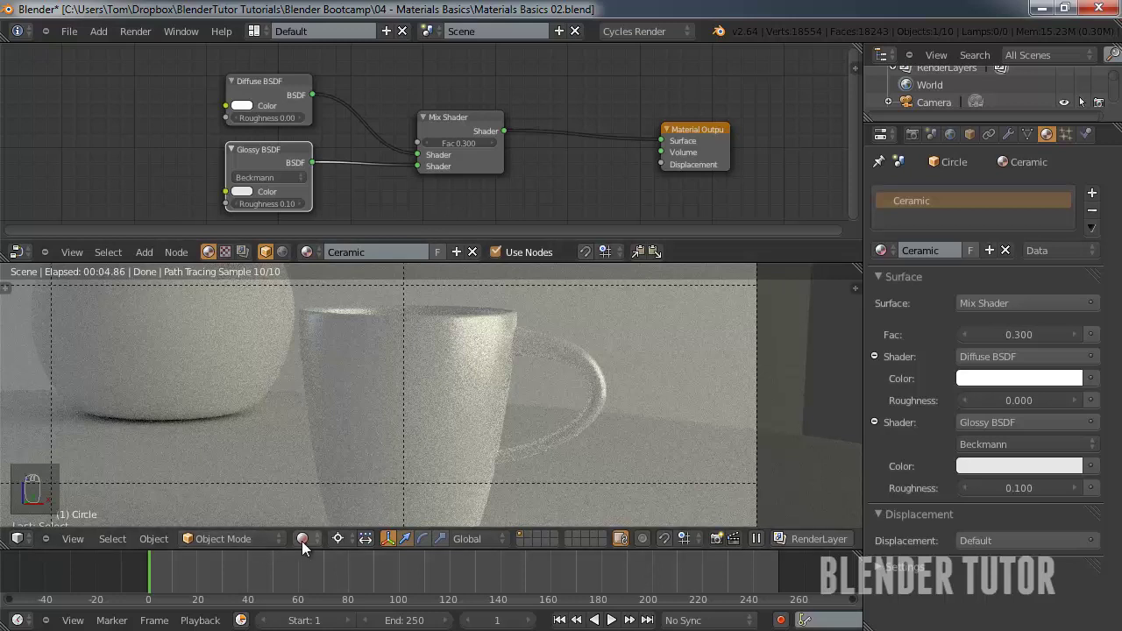
Give the saucer its own Plate material with glossy roughness 0.05 and a 0.5 mix.
drag(314, 546, 399, 401)
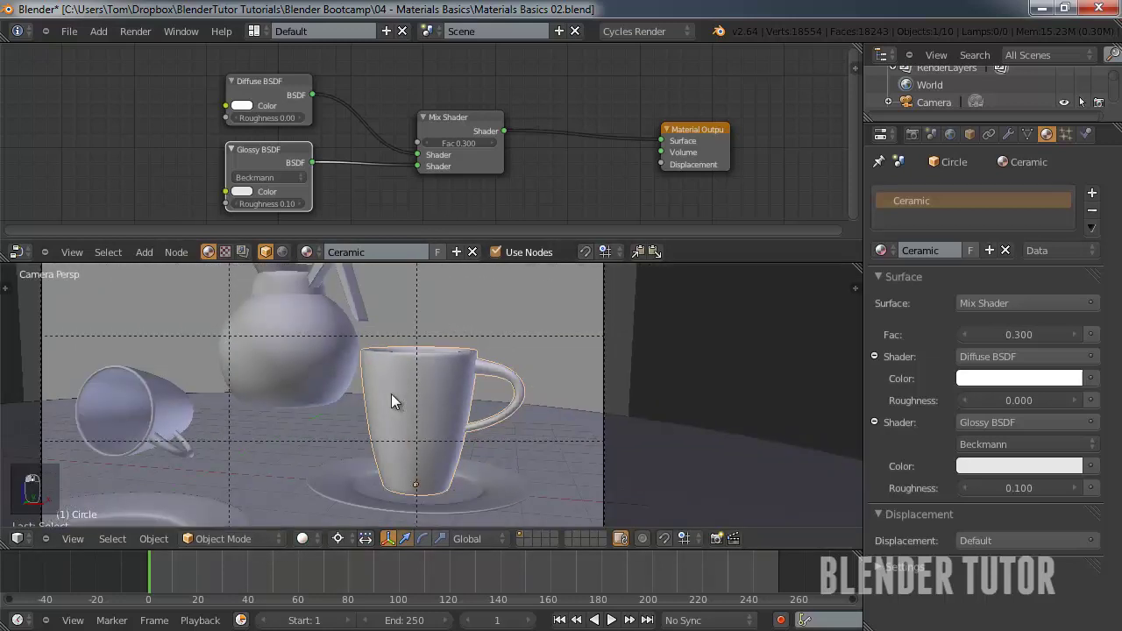
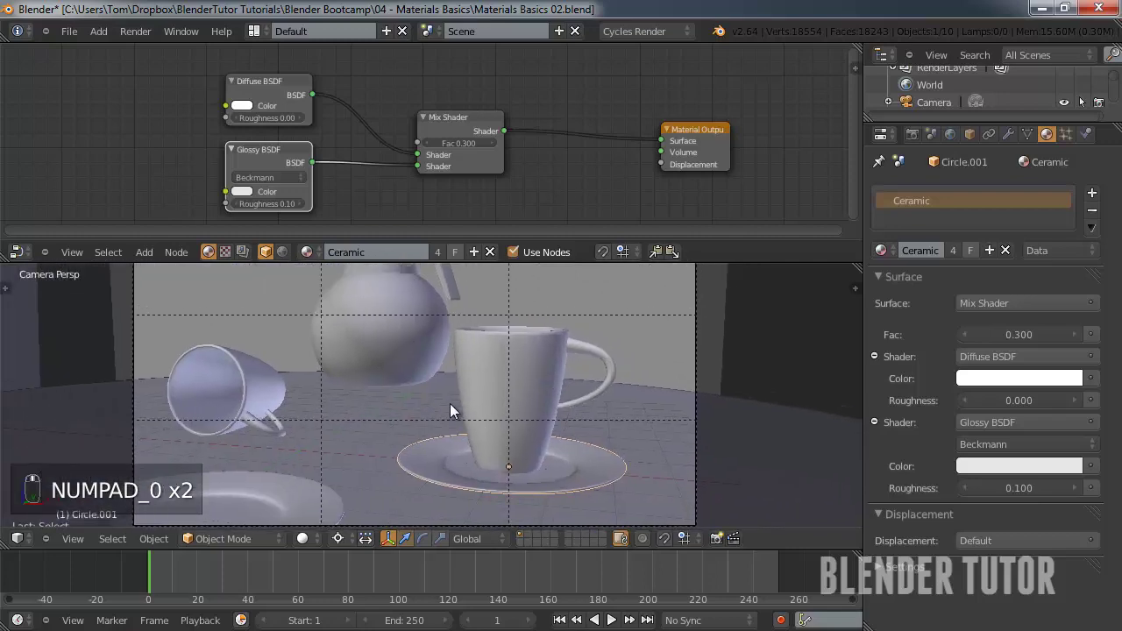
middle_click(317, 544)
middle_click(341, 431)
drag(340, 442, 554, 484)
drag(555, 485, 963, 254)
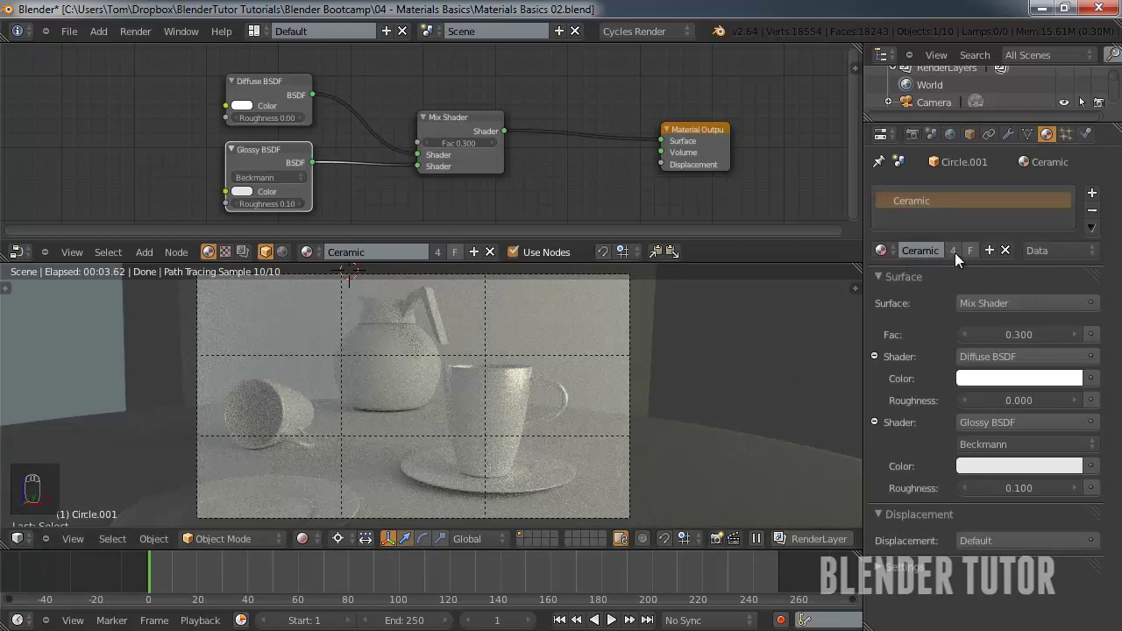
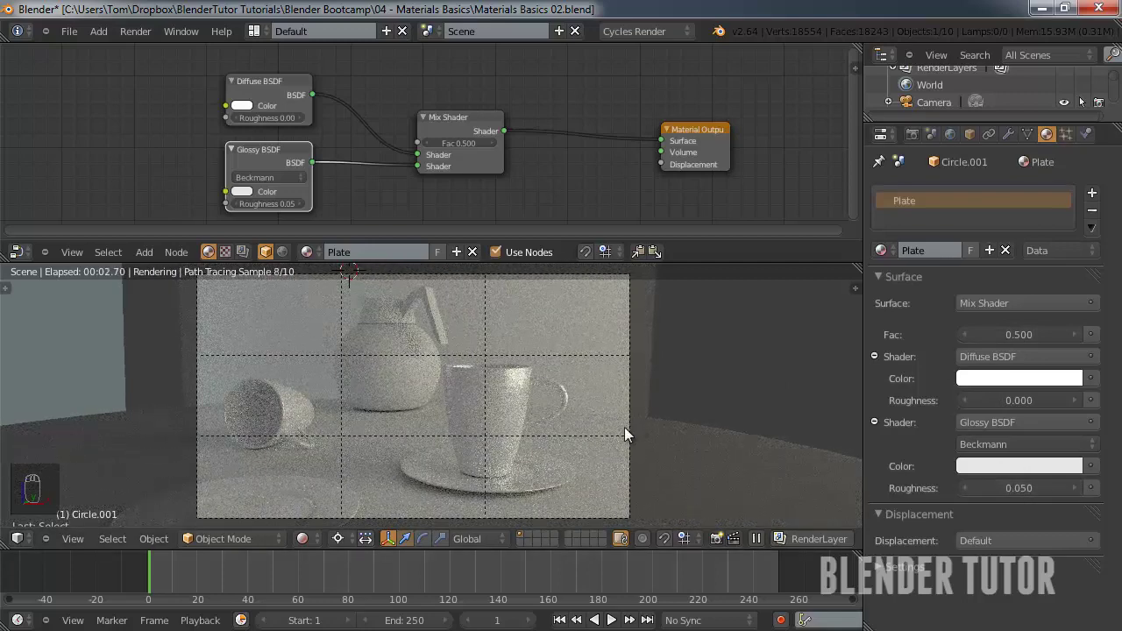
Inspect the saucer in the Cycles preview, return to solid display and select the coffee pot.
drag(547, 452, 559, 418)
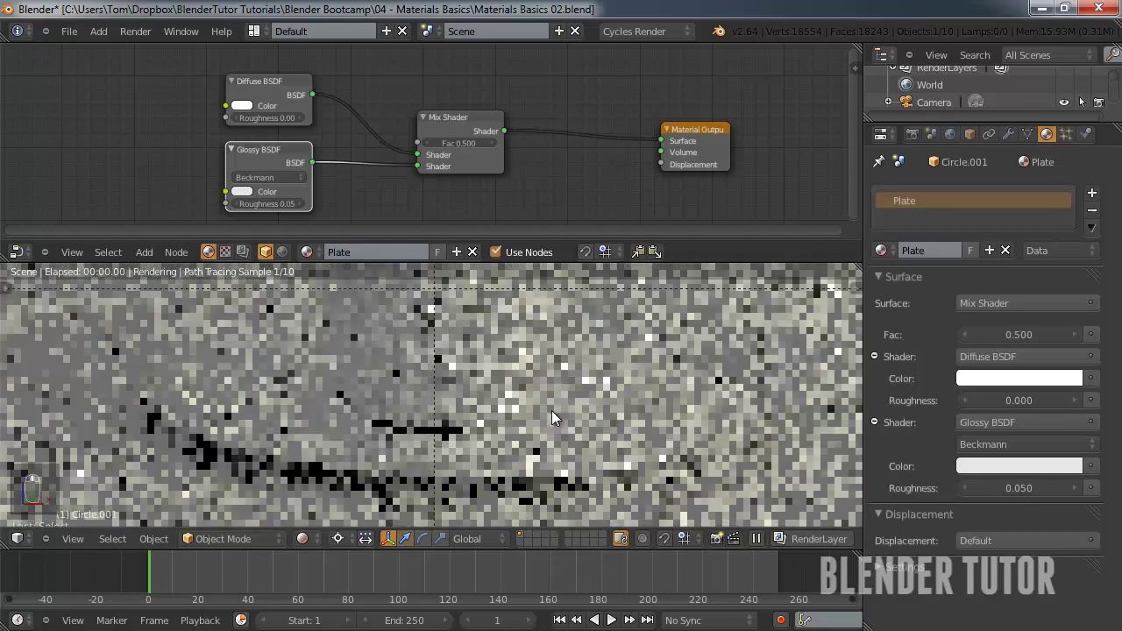
middle_click(560, 420)
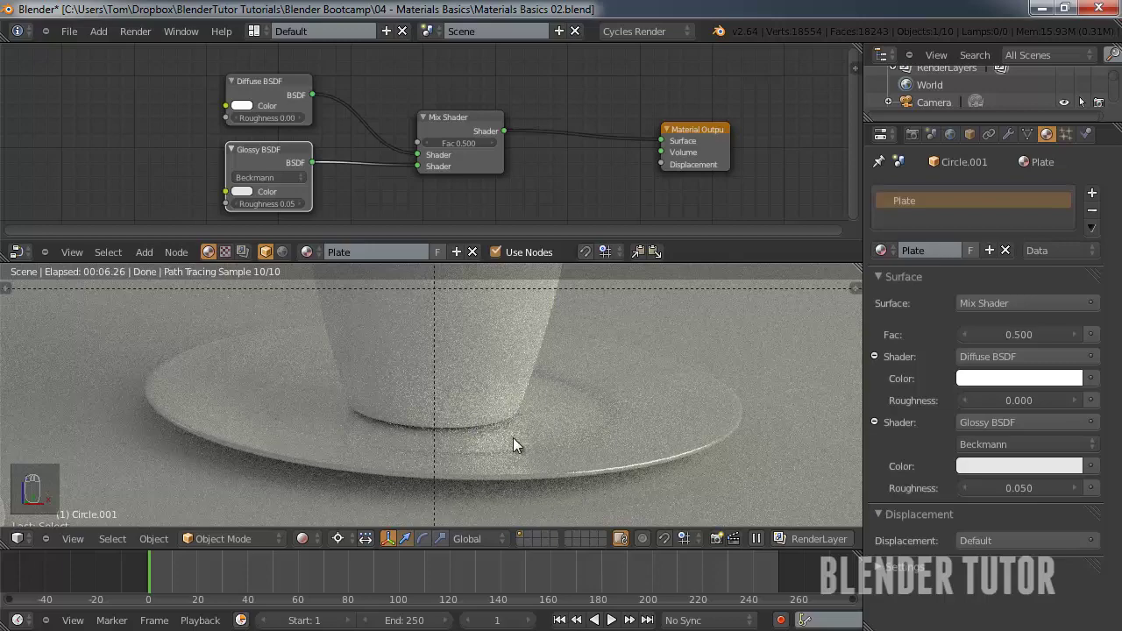
middle_click(504, 413)
middle_click(504, 413)
middle_click(504, 413)
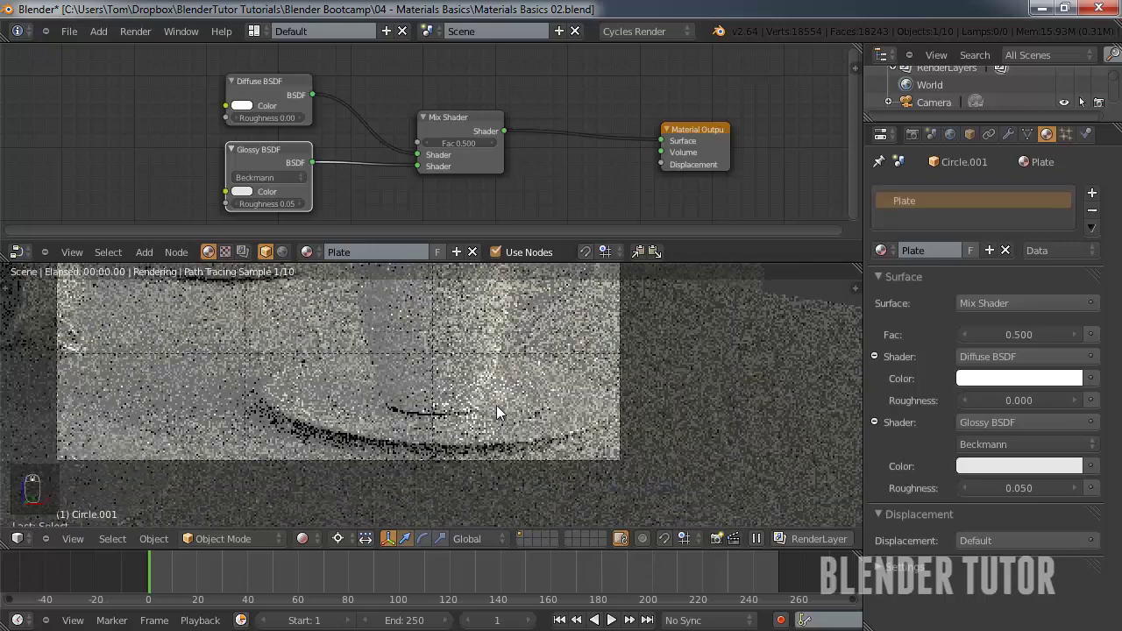
middle_click(479, 370)
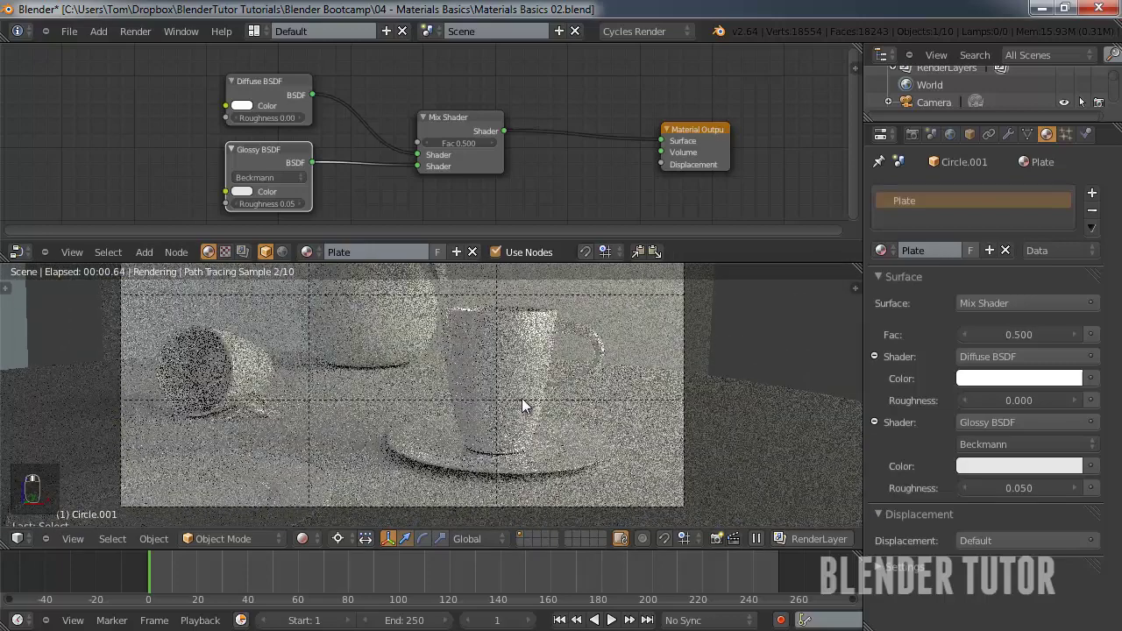
drag(475, 379, 310, 544)
drag(310, 544, 407, 353)
drag(407, 352, 416, 363)
drag(417, 362, 447, 394)
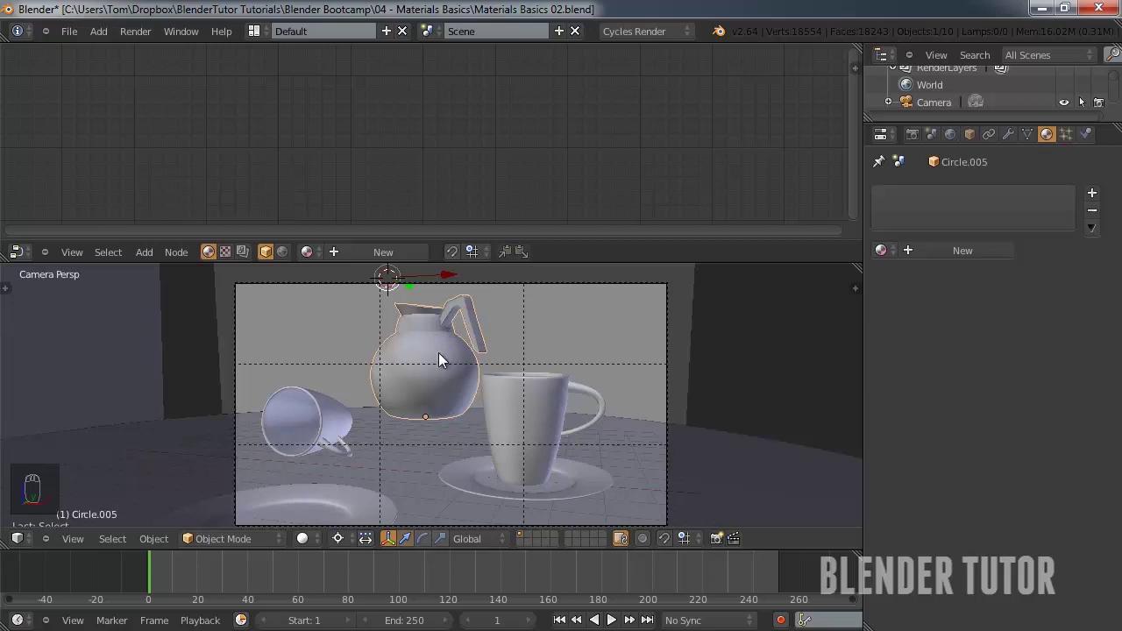
Give the coffee pot a Glass BSDF material at IOR 1.45 with zero roughness.
key(Tab)
key(Tab)
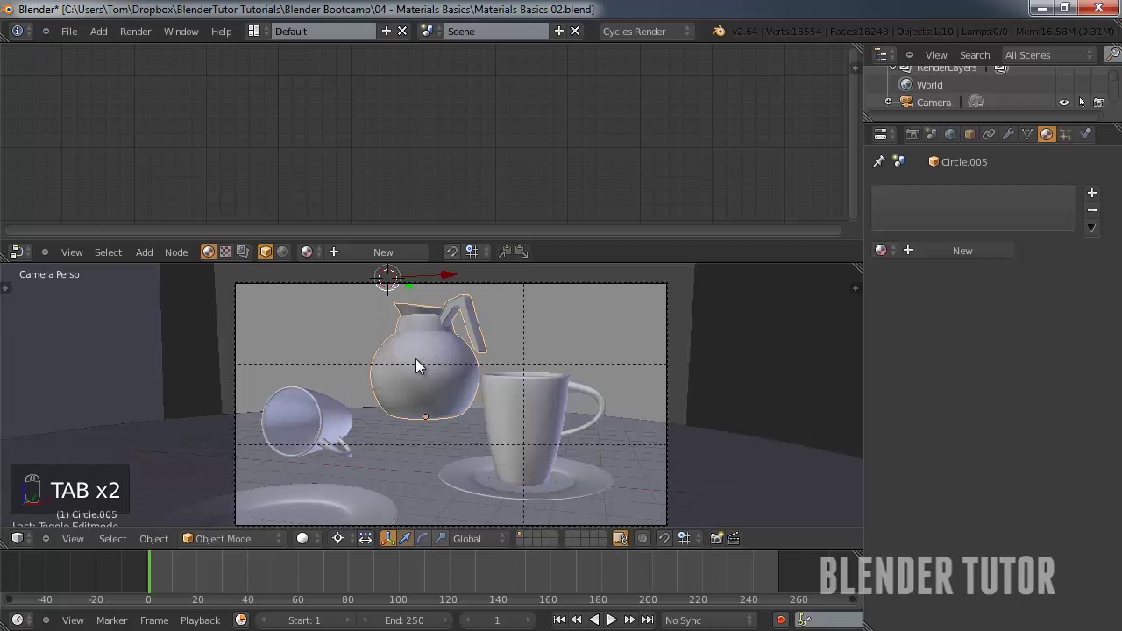
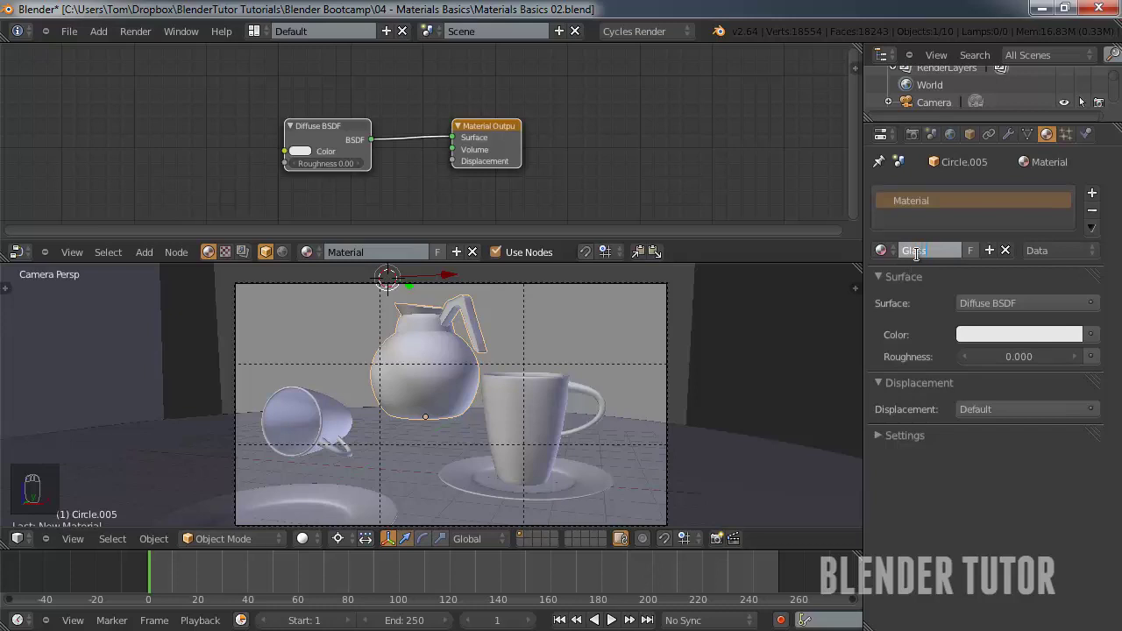
drag(1024, 309, 1014, 310)
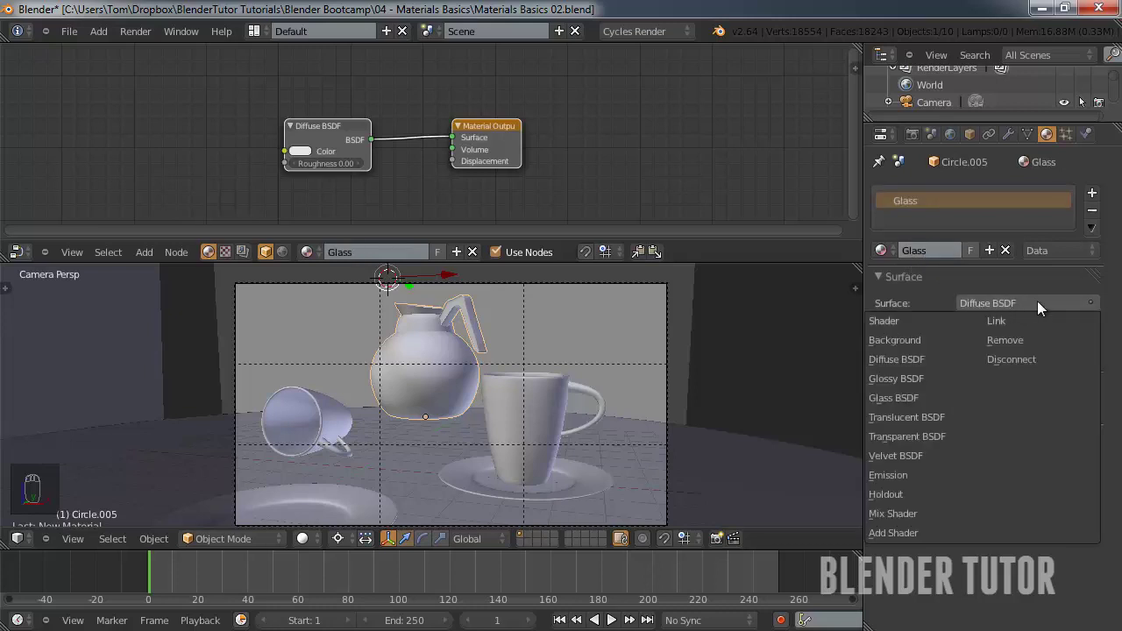
drag(1019, 310, 320, 125)
drag(323, 126, 938, 308)
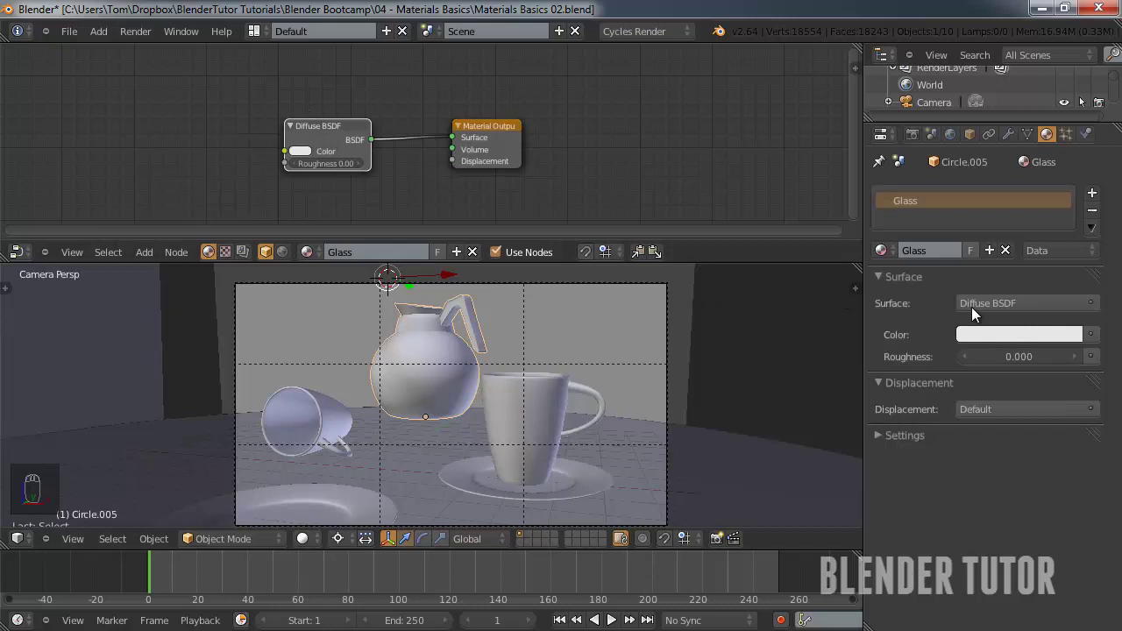
drag(1093, 311, 920, 406)
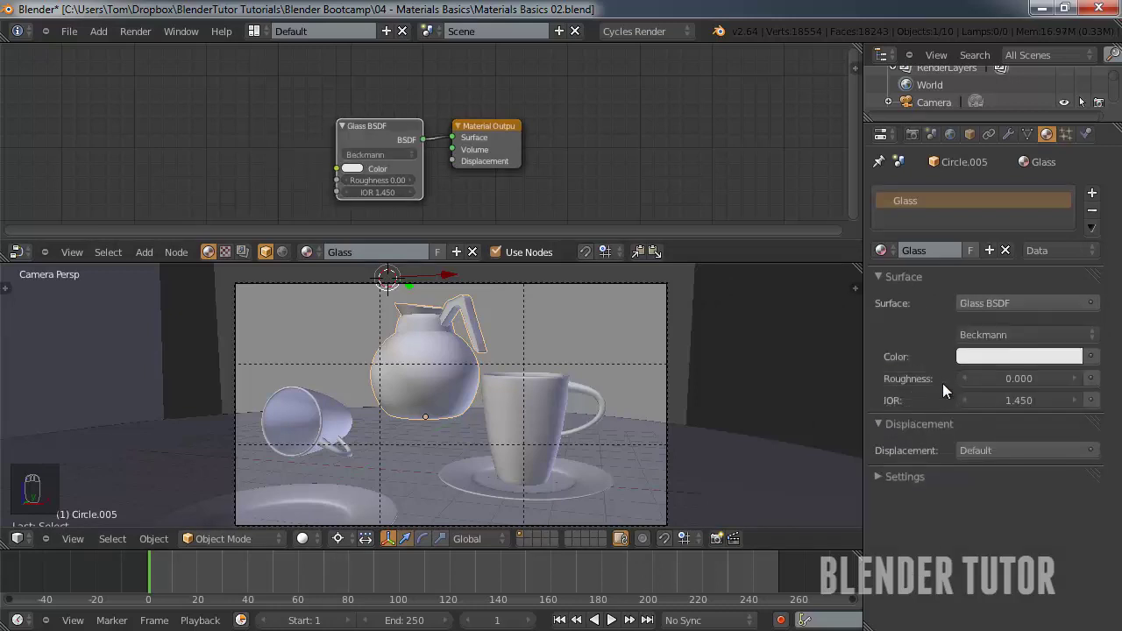
drag(381, 127, 383, 193)
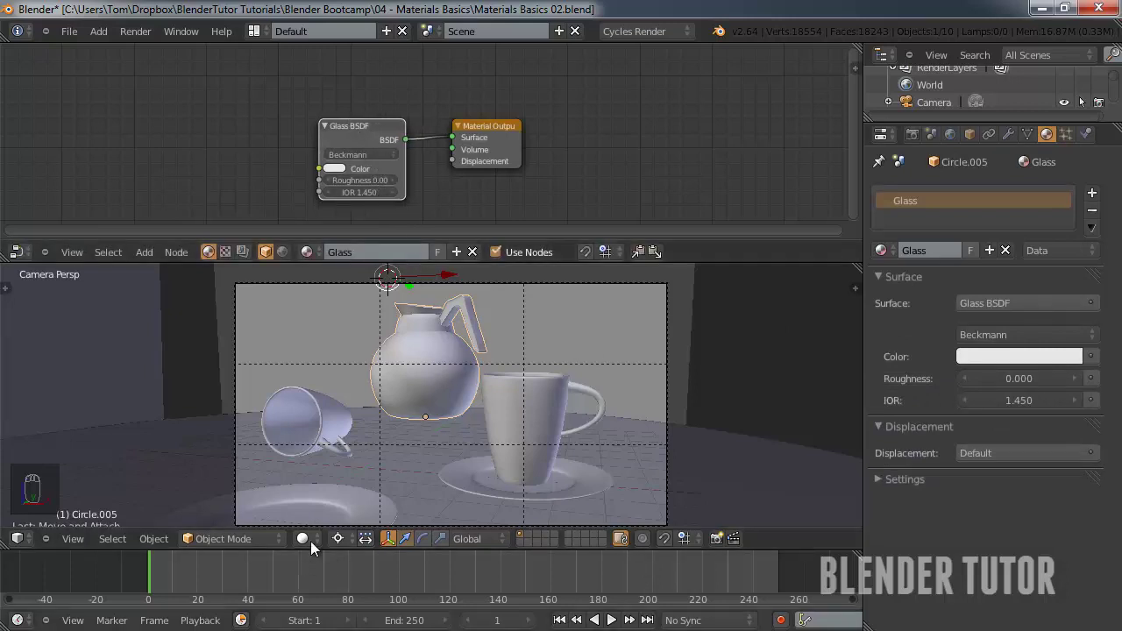
Check the glass pot in a live Cycles rendered preview.
drag(315, 543, 413, 399)
middle_click(413, 400)
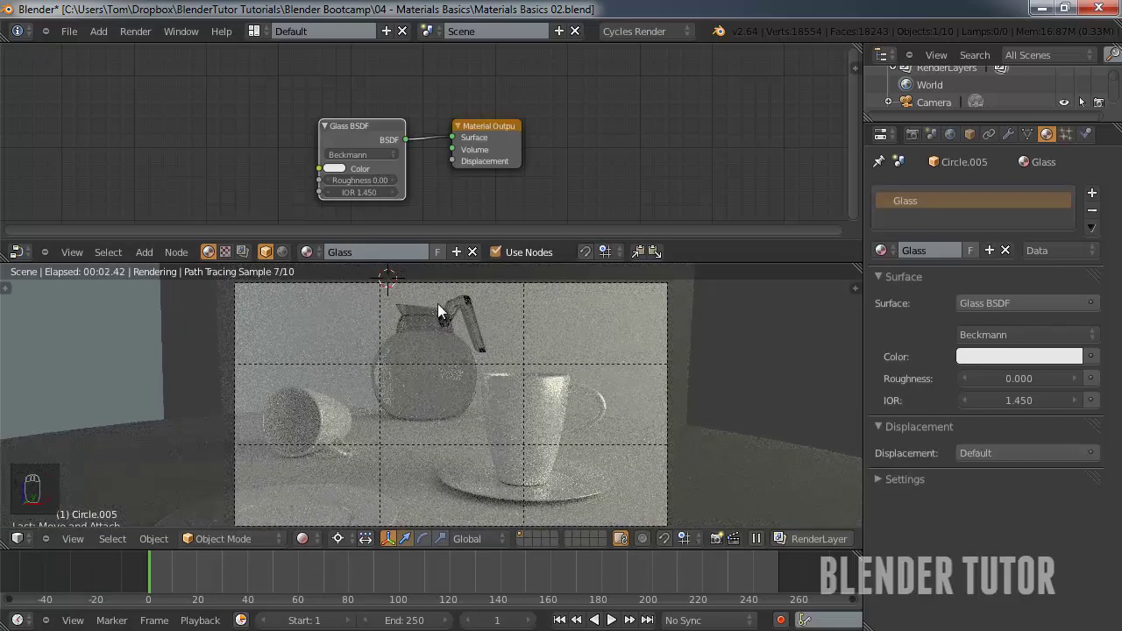
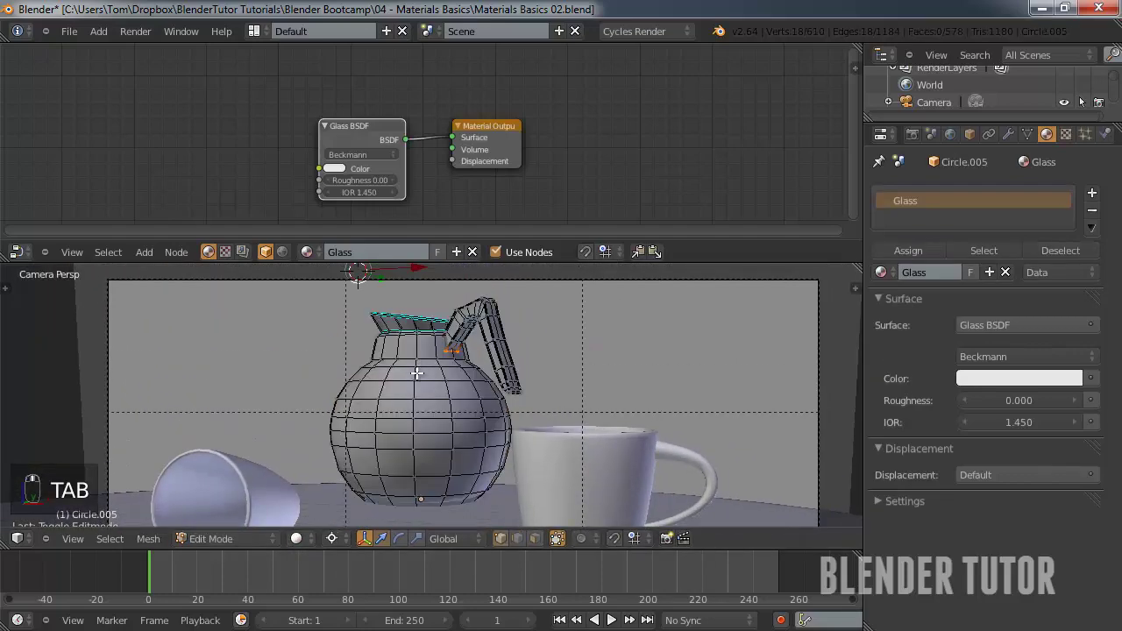
Select the pot's lid and handle in wireframe and add a new second material slot for them.
key(z)
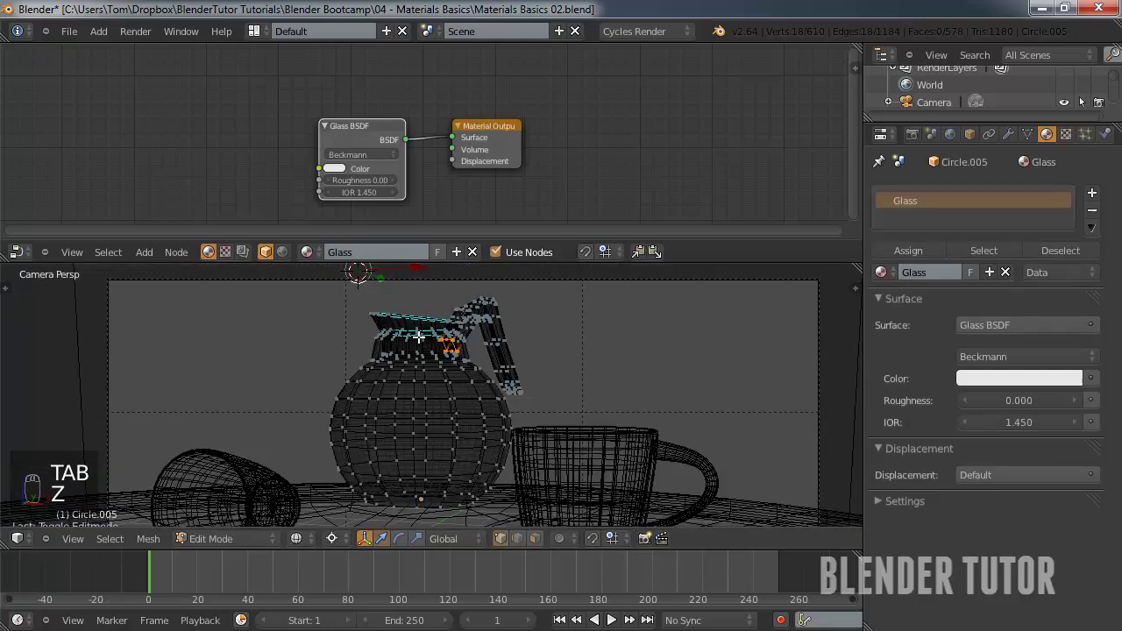
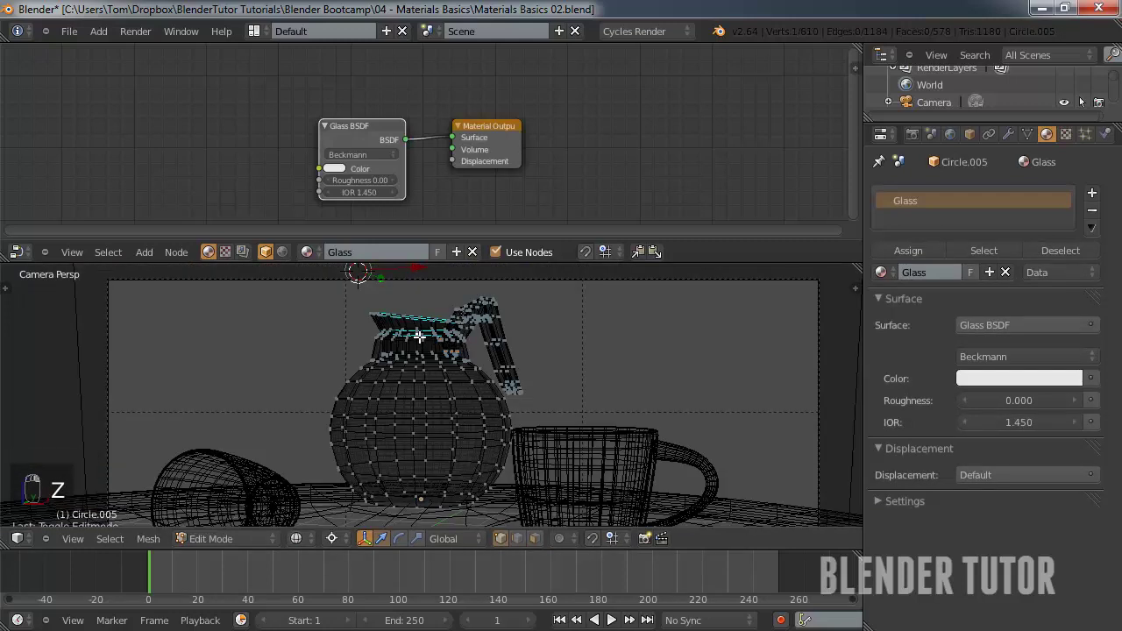
key(l)
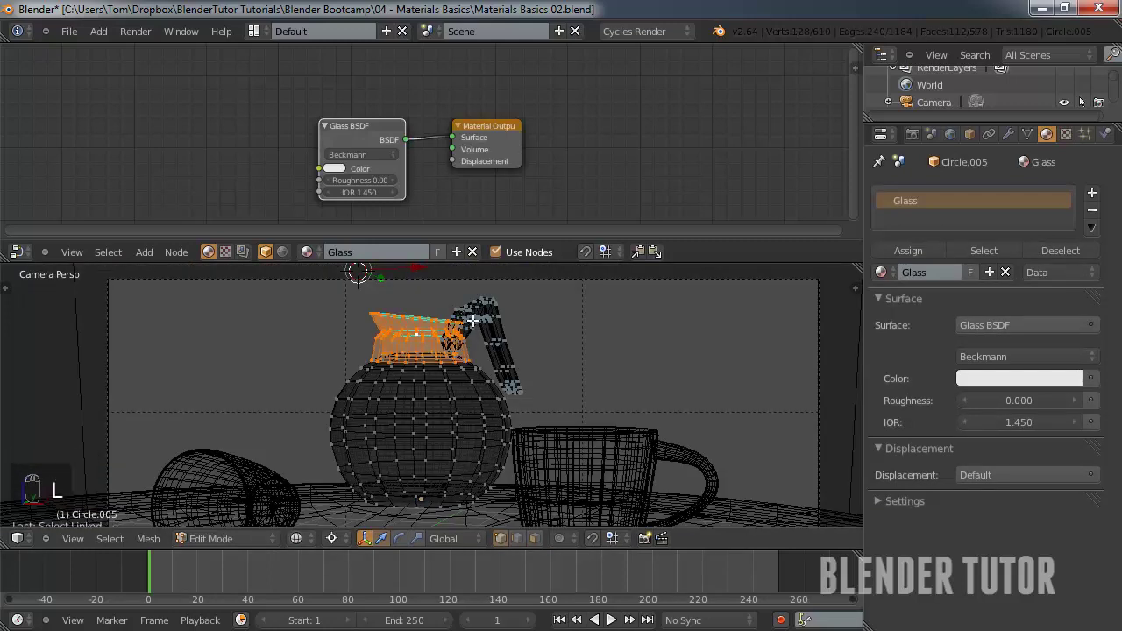
key(l)
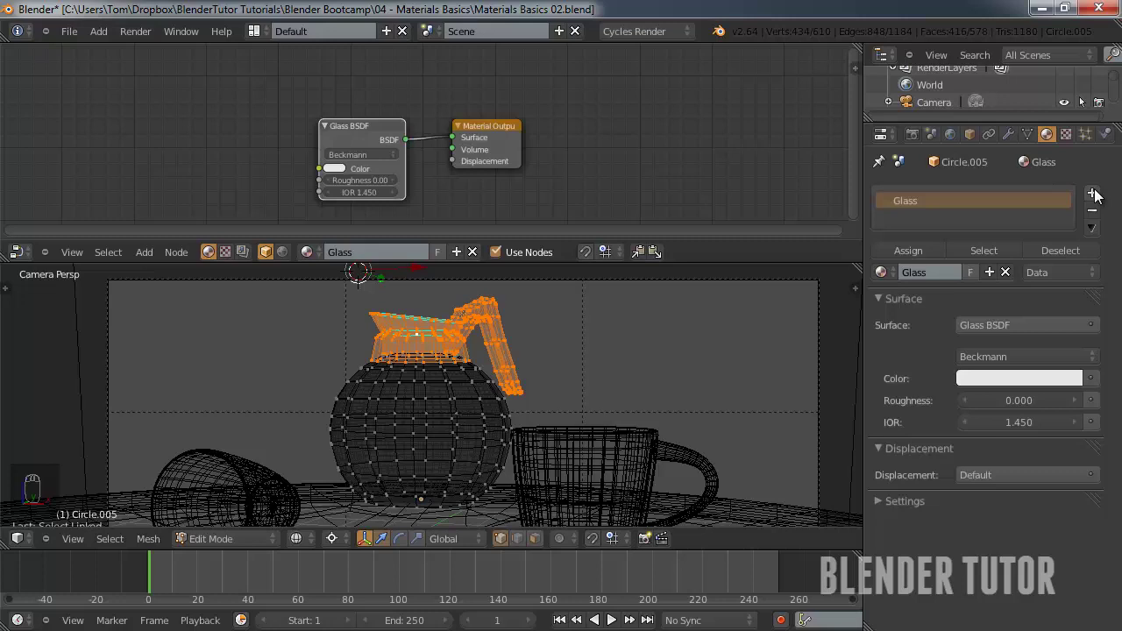
drag(1102, 196, 954, 274)
drag(955, 276, 358, 274)
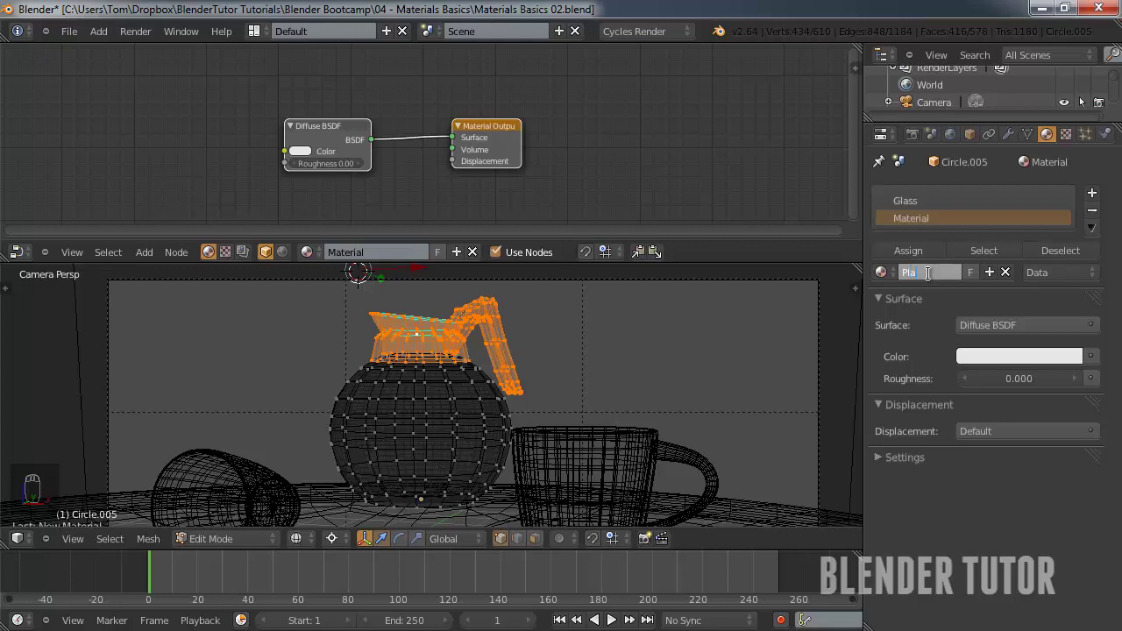
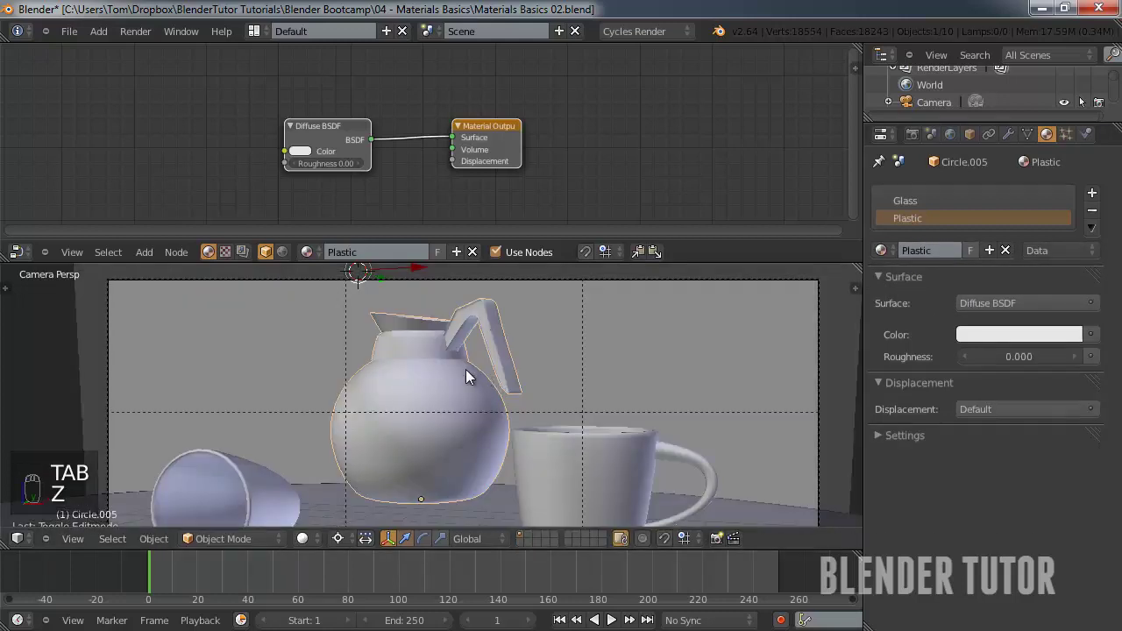
Set Plastic's viewport colour to light tan and check the pot in a rendered preview.
drag(884, 441, 939, 497)
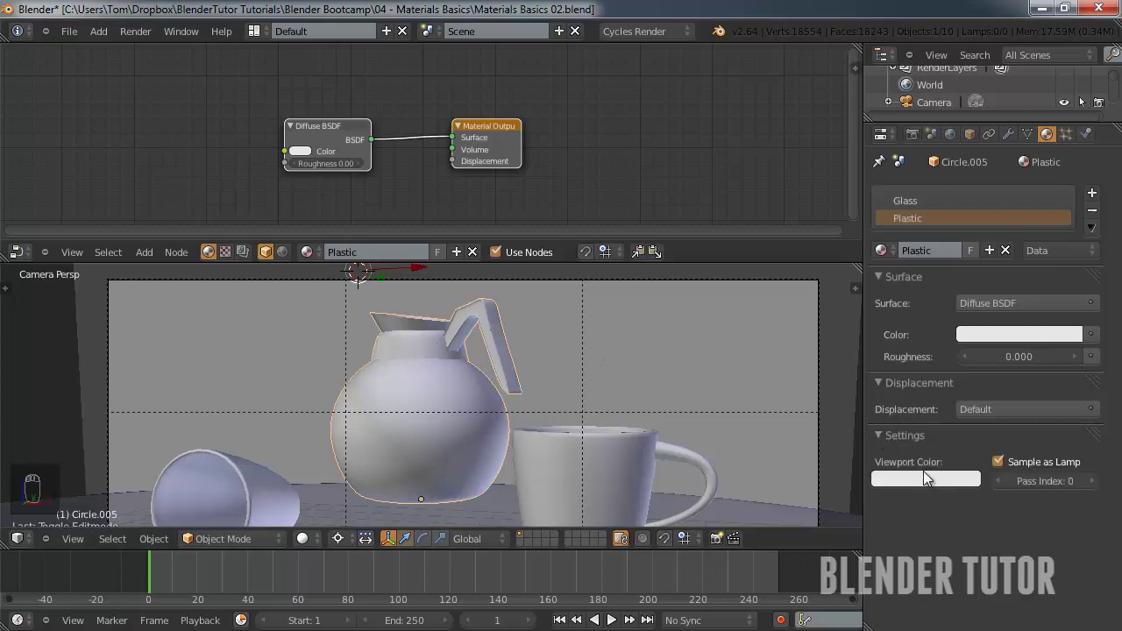
drag(931, 485, 880, 317)
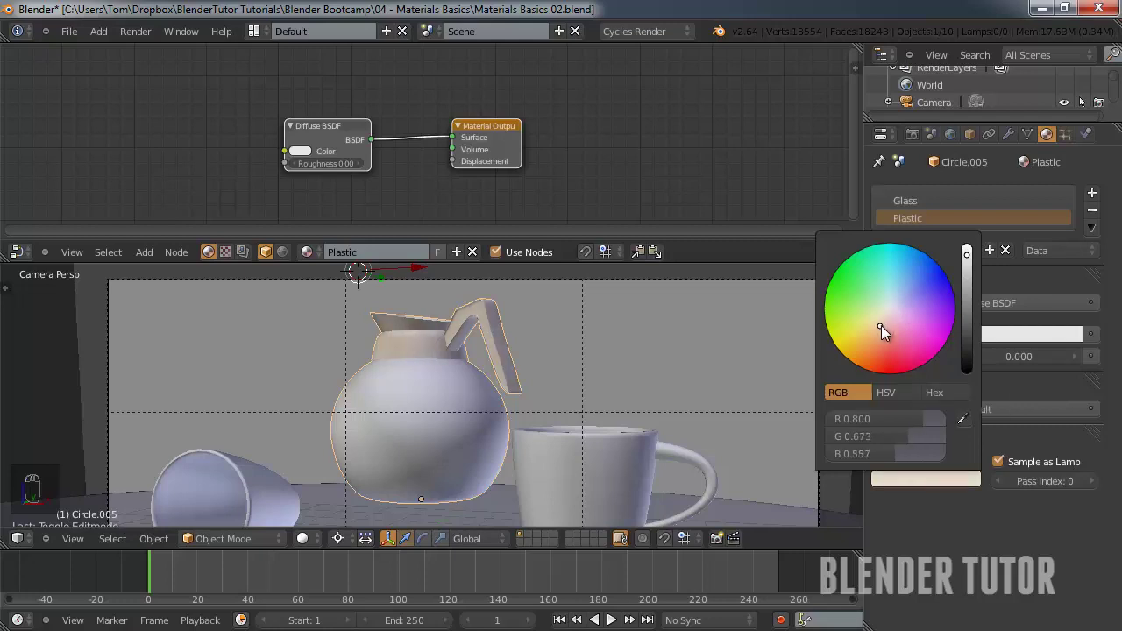
drag(435, 396, 321, 544)
drag(319, 544, 478, 366)
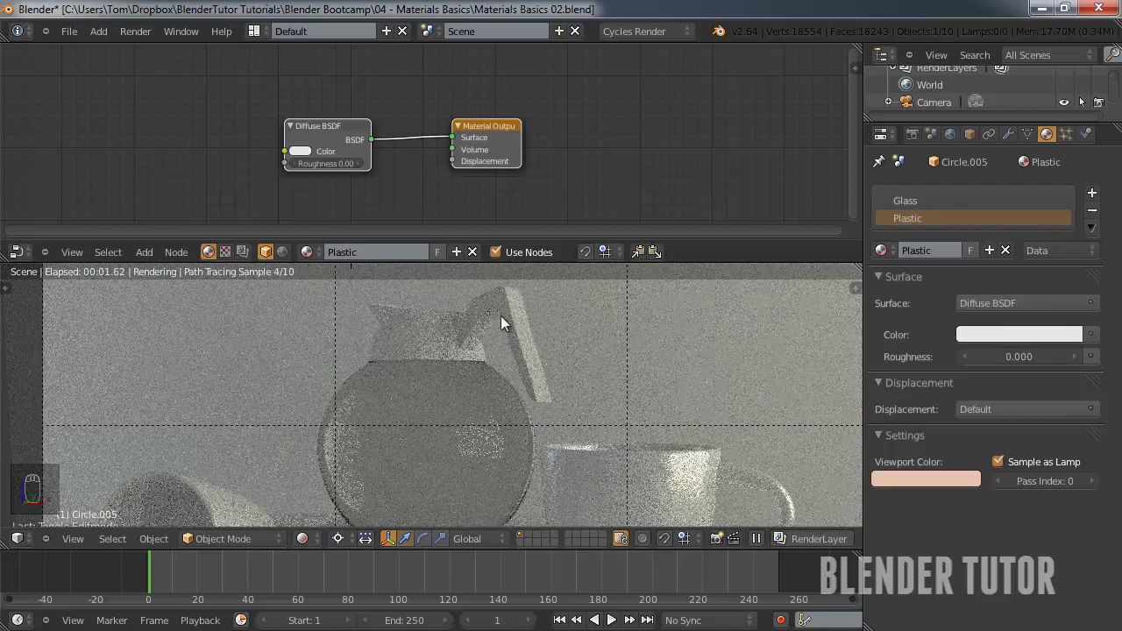
middle_click(471, 425)
middle_click(471, 286)
middle_click(484, 364)
middle_click(490, 324)
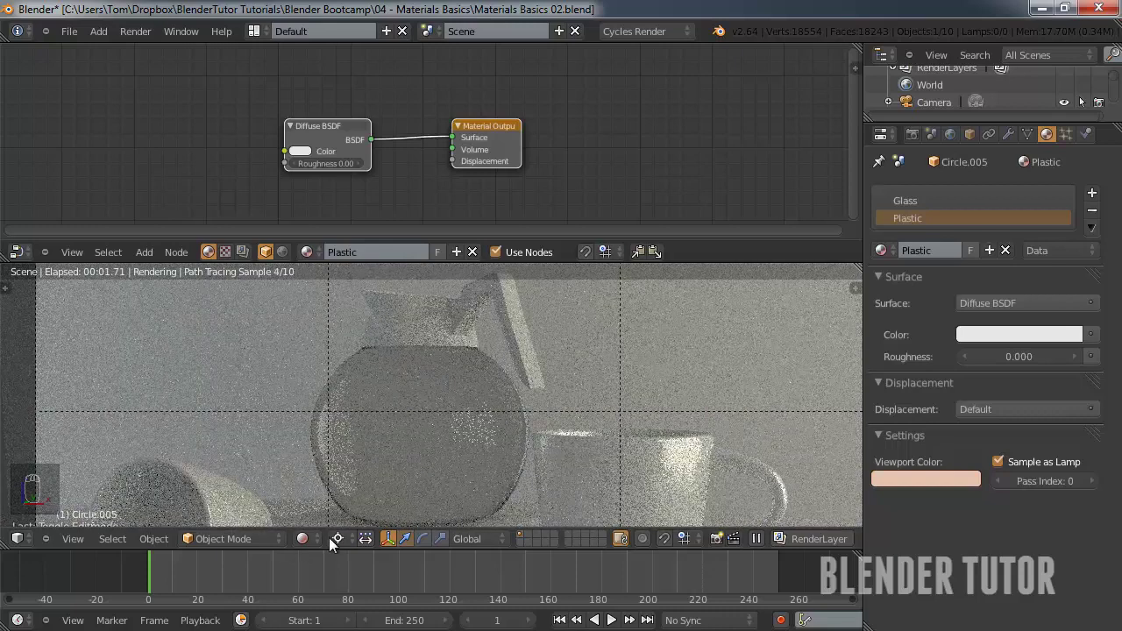
Mix Plastic's diffuse with a Glossy BSDF (roughness 0.025) at factor 0.4.
drag(322, 544, 444, 313)
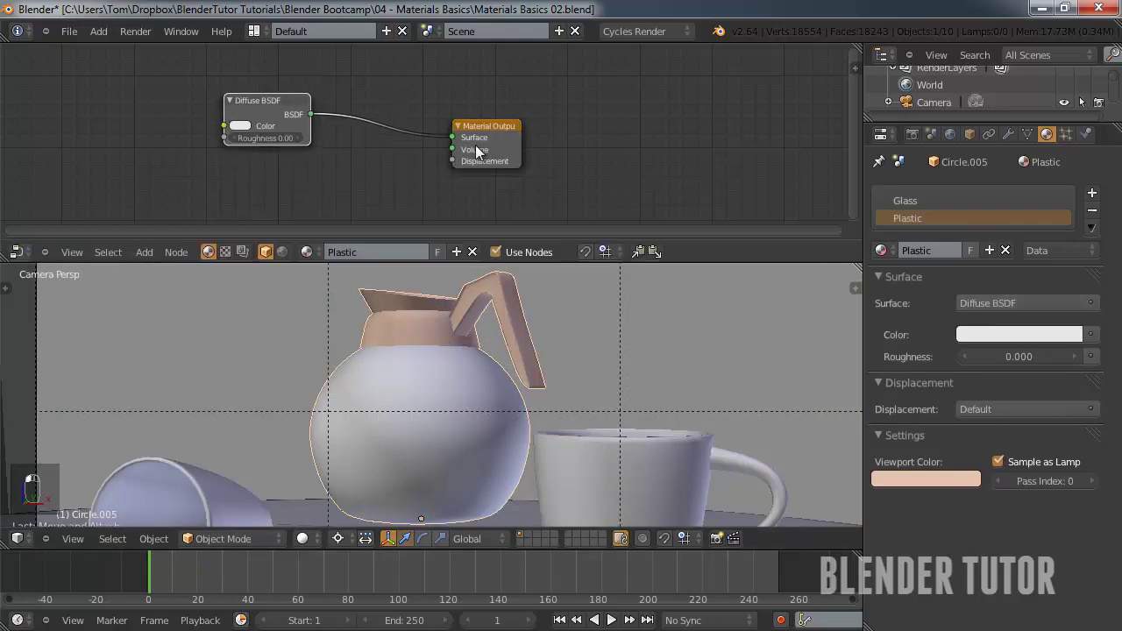
key(shift+a)
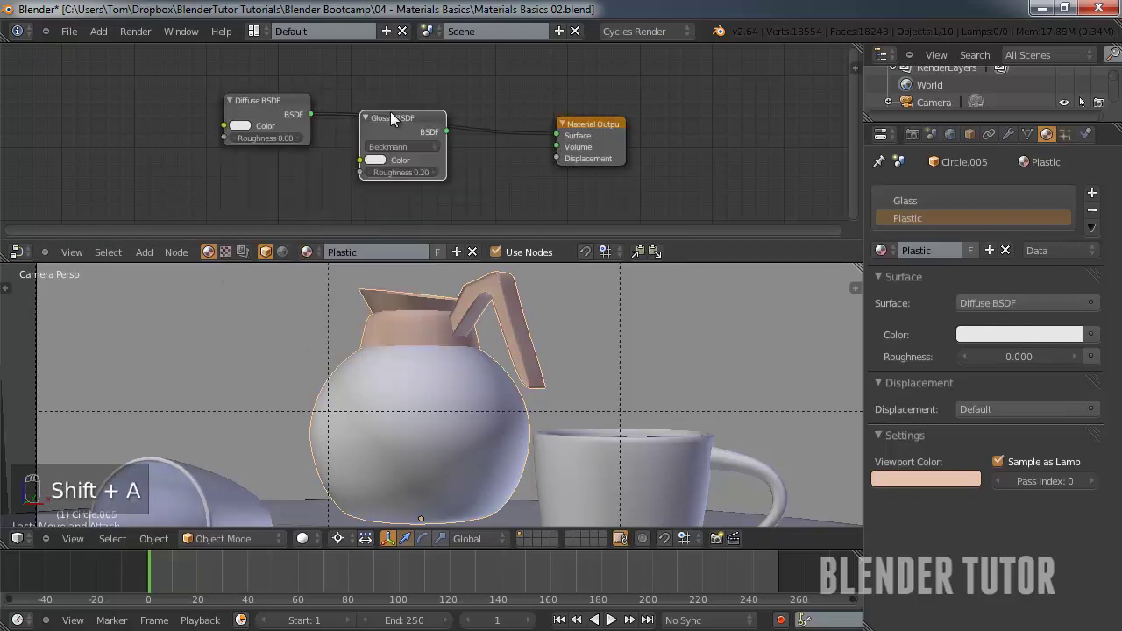
key(shift+a)
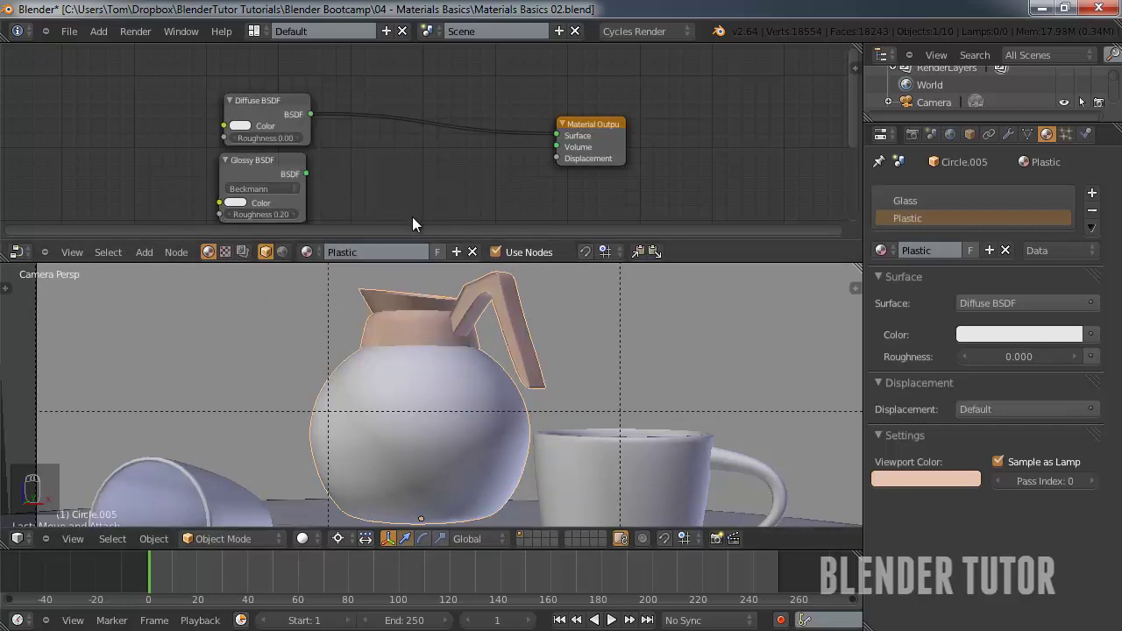
drag(451, 196, 382, 170)
middle_click(313, 187)
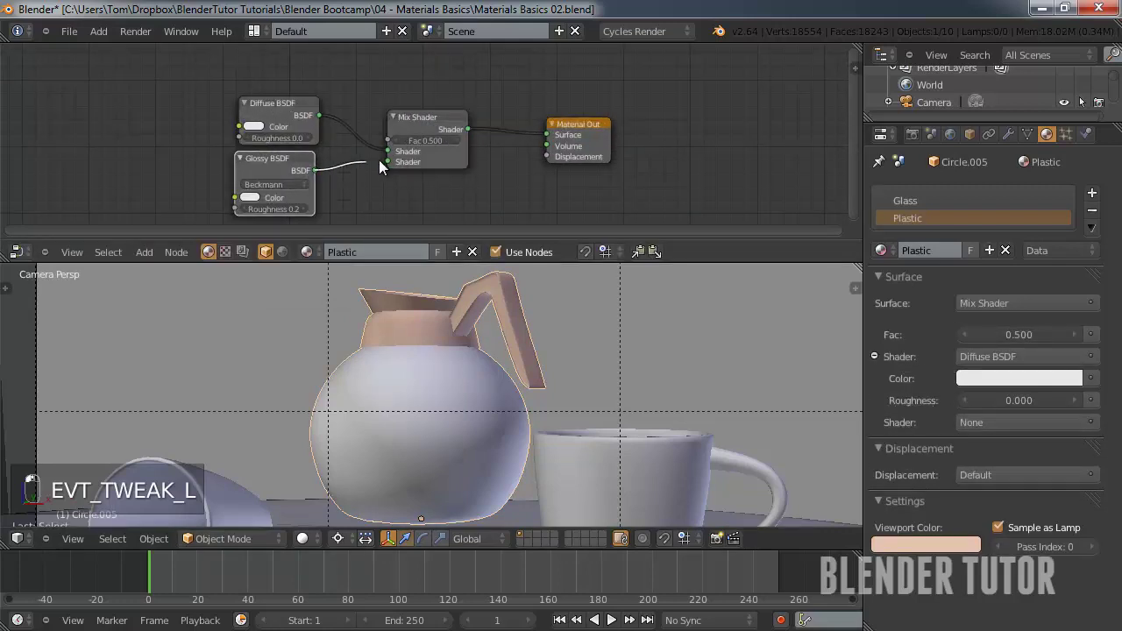
middle_click(406, 176)
drag(412, 167, 428, 145)
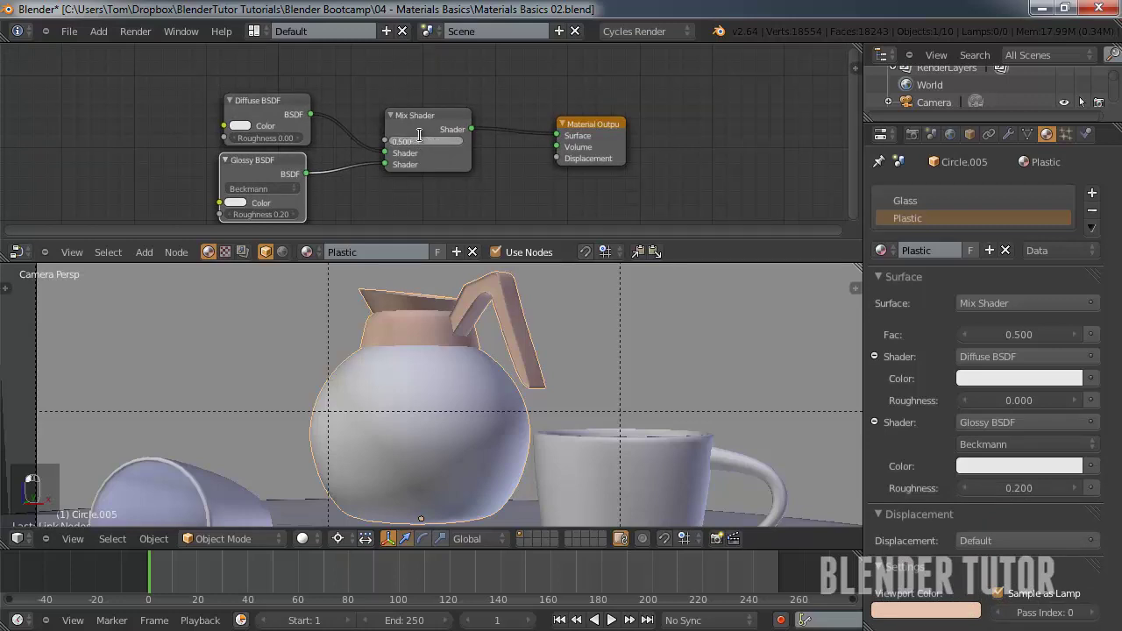
middle_click(348, 142)
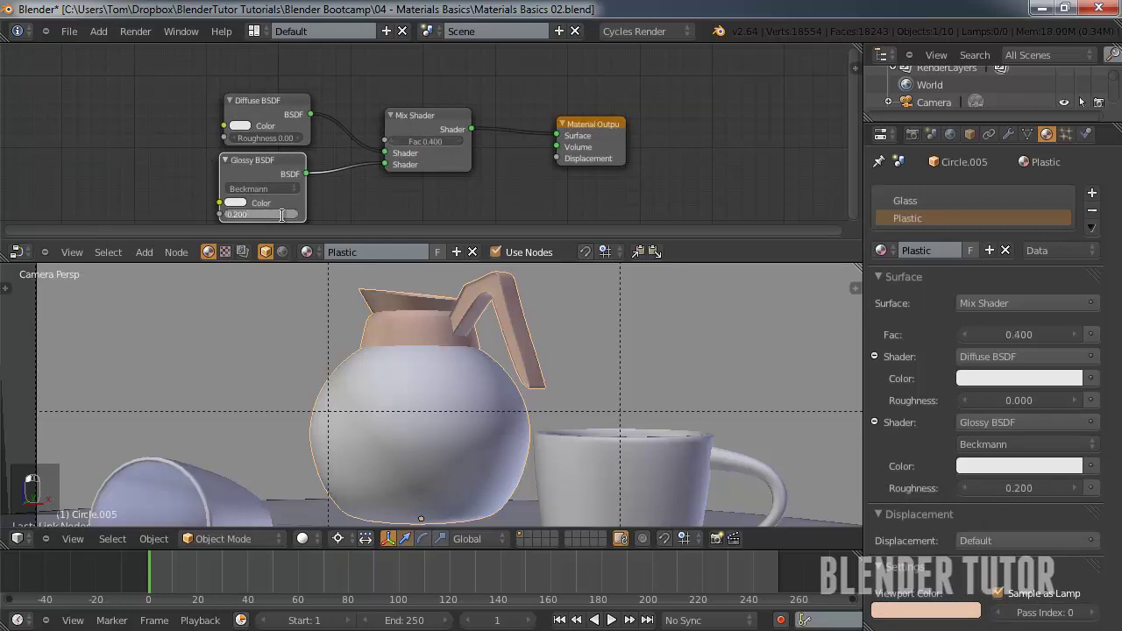
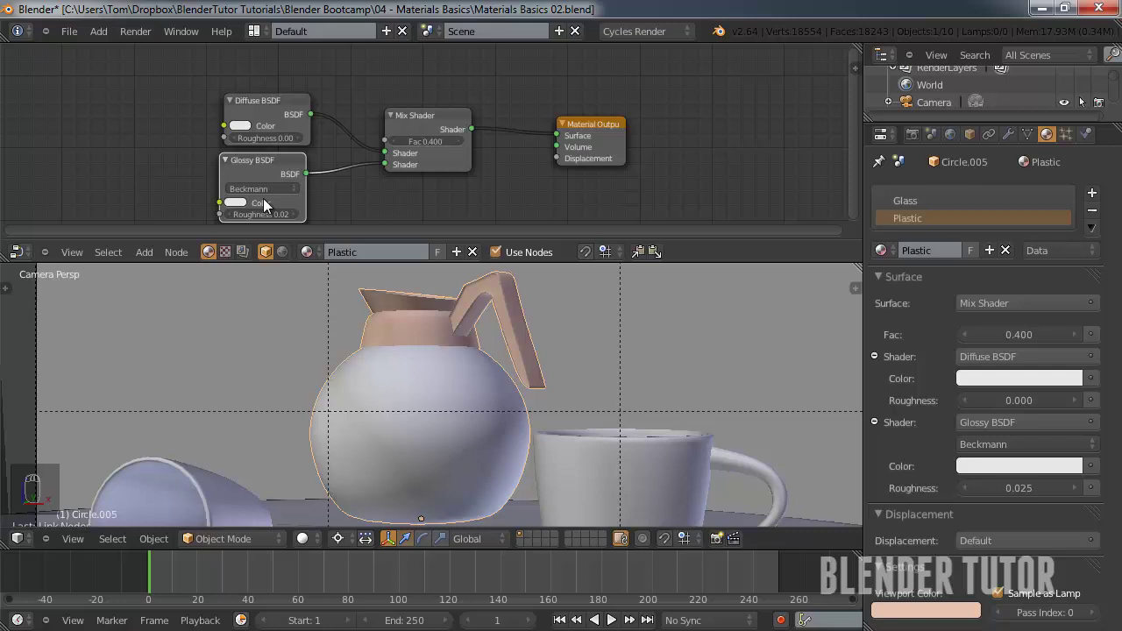
Darken Plastic's diffuse colour to brown.
drag(249, 134, 270, 219)
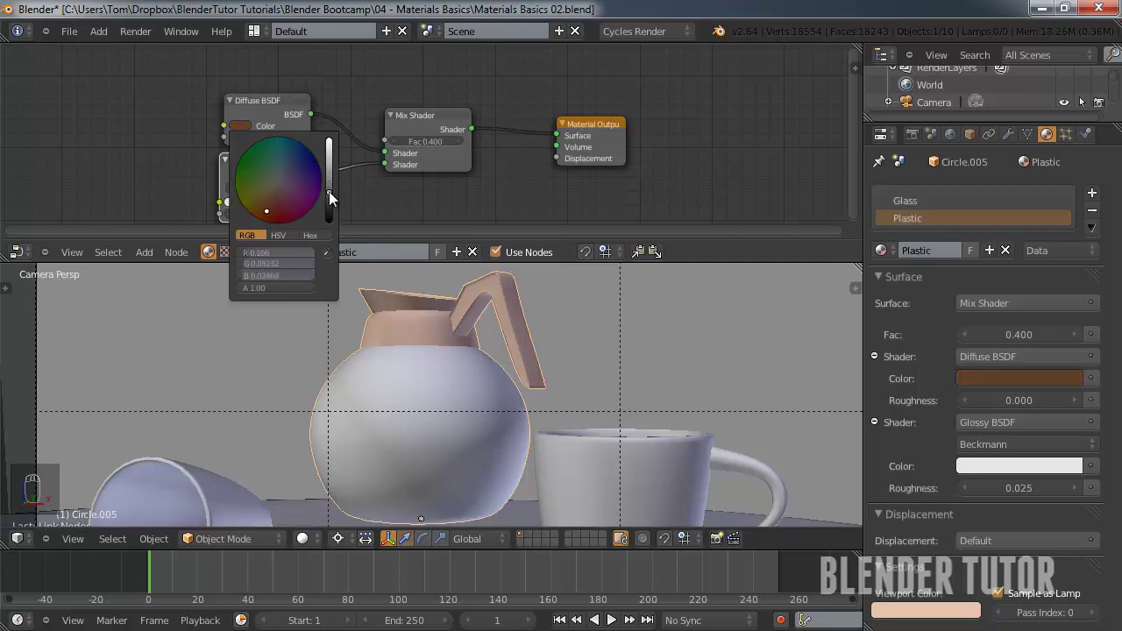
drag(266, 198, 351, 245)
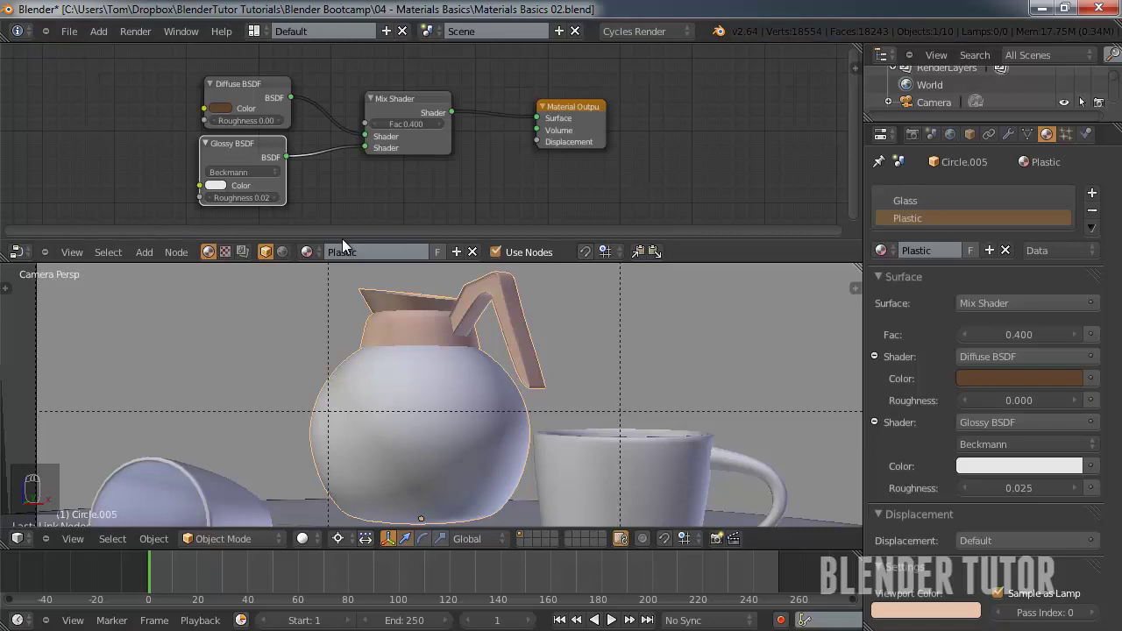
Lower Plastic's mix factor to 0.3 and warm its brown in the rendered preview.
key(ctrl+s)
drag(319, 541, 343, 427)
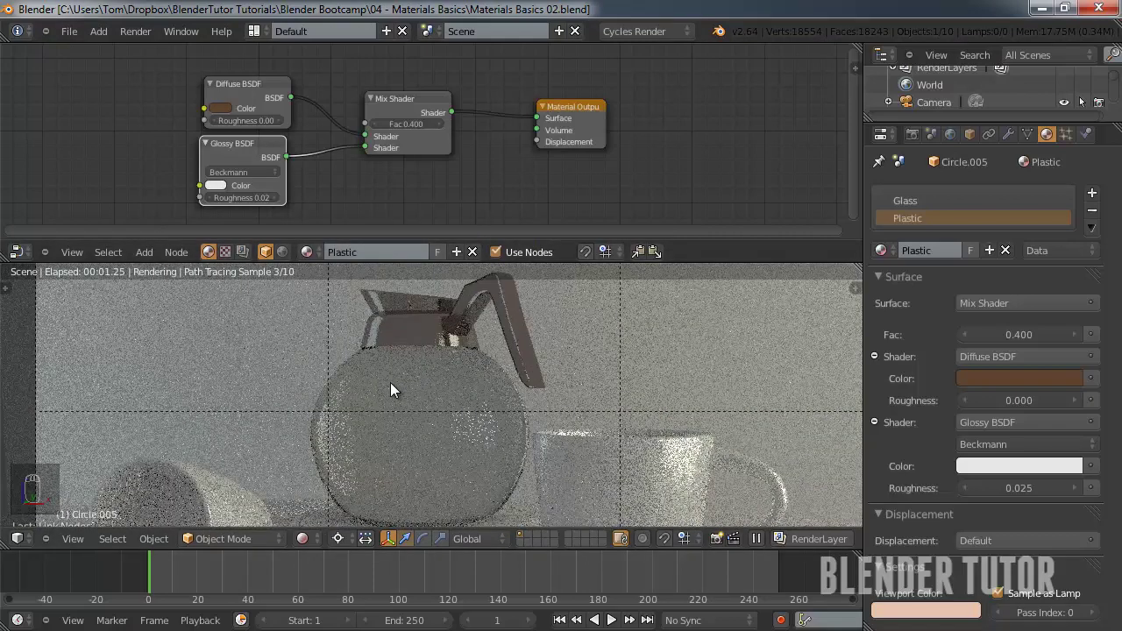
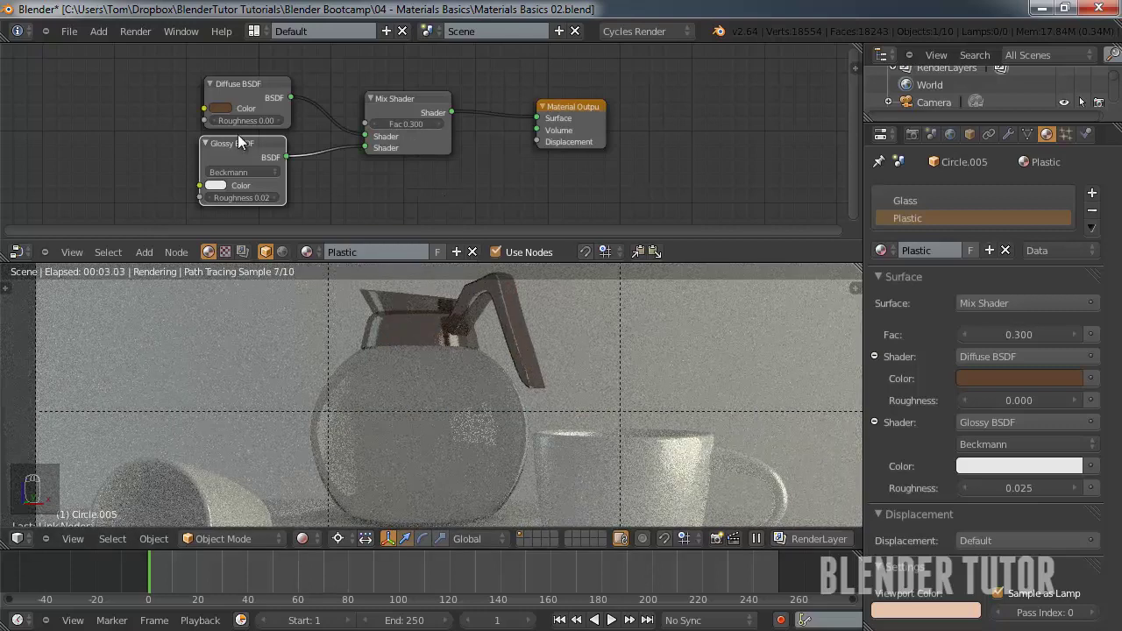
drag(234, 115, 258, 196)
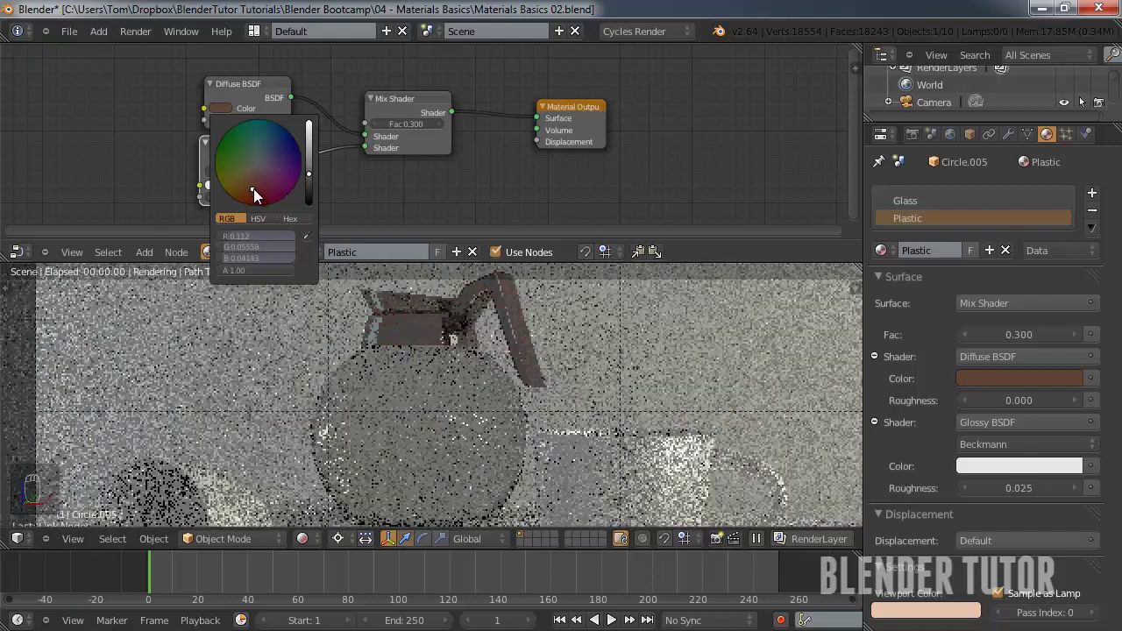